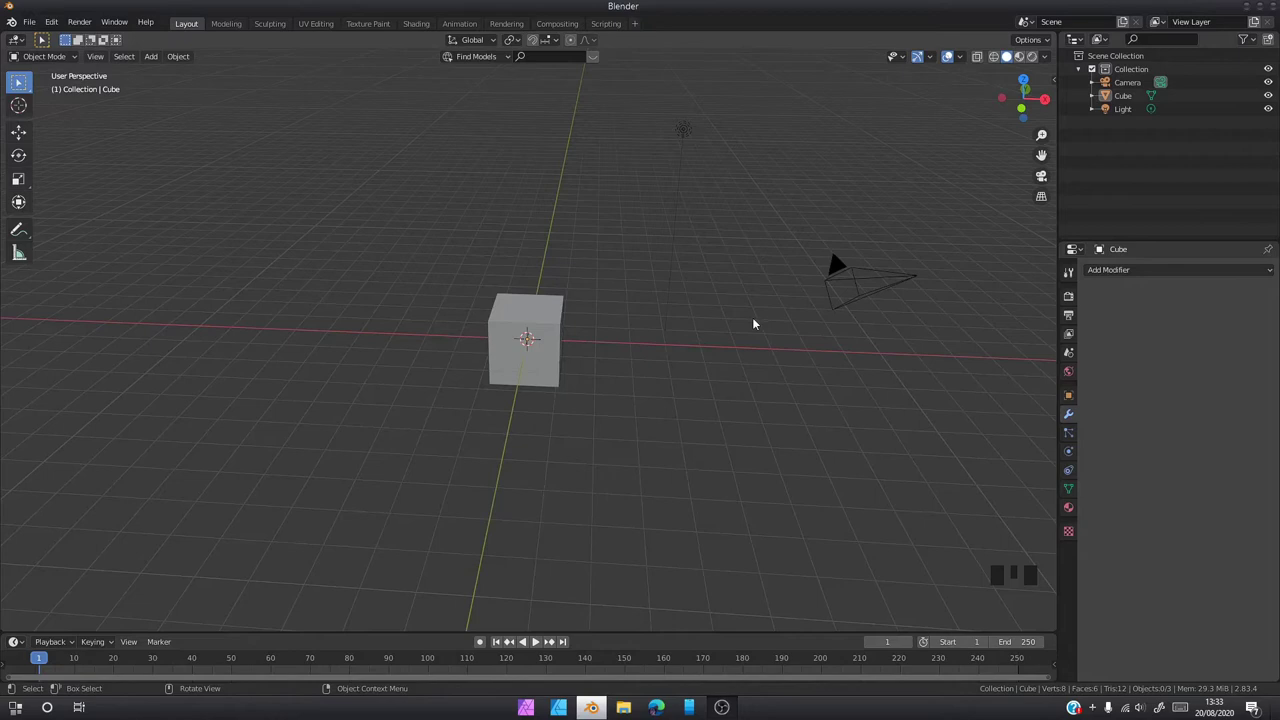
Select the default cube, camera and light together and delete them, leaving the scene empty
left_click_drag(747, 325, 1001, 542)
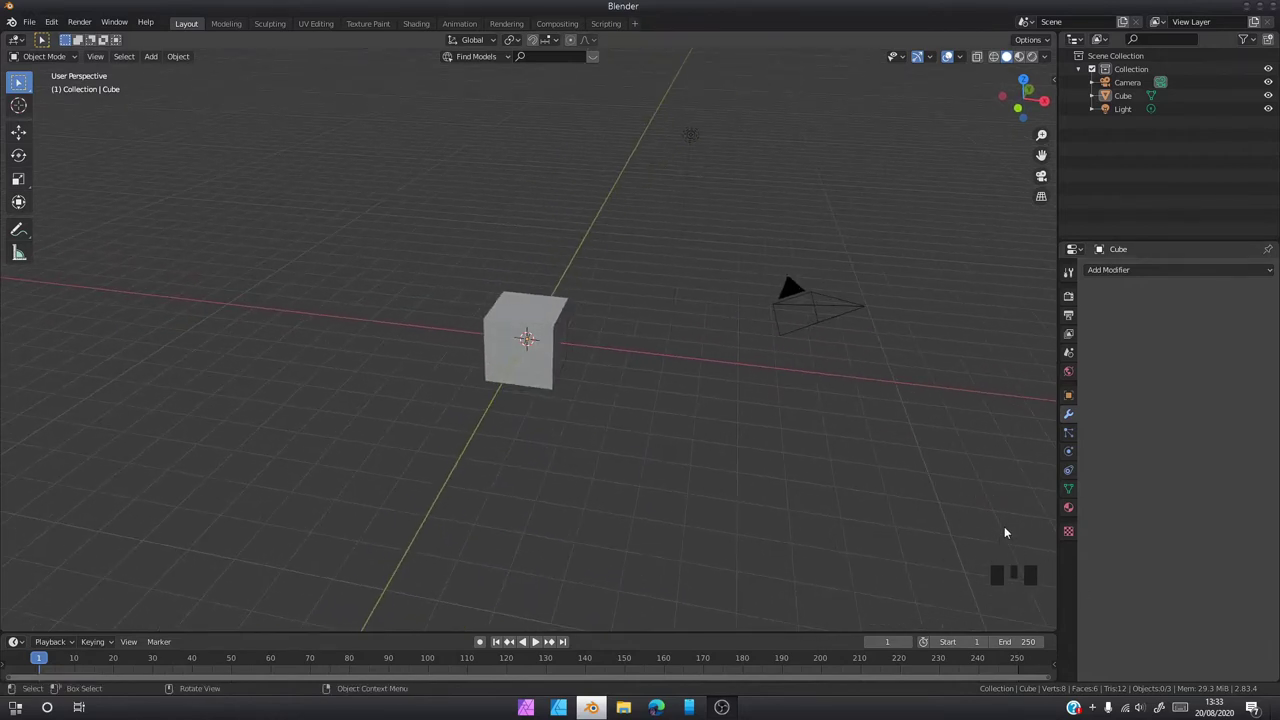
left_click_drag(608, 405, 226, 128)
left_click(226, 128)
key("Delete")
Switch to top orthographic view, ready to add a new mesh to the empty scene
left_click_drag(648, 374, 610, 401)
key("KP_7")
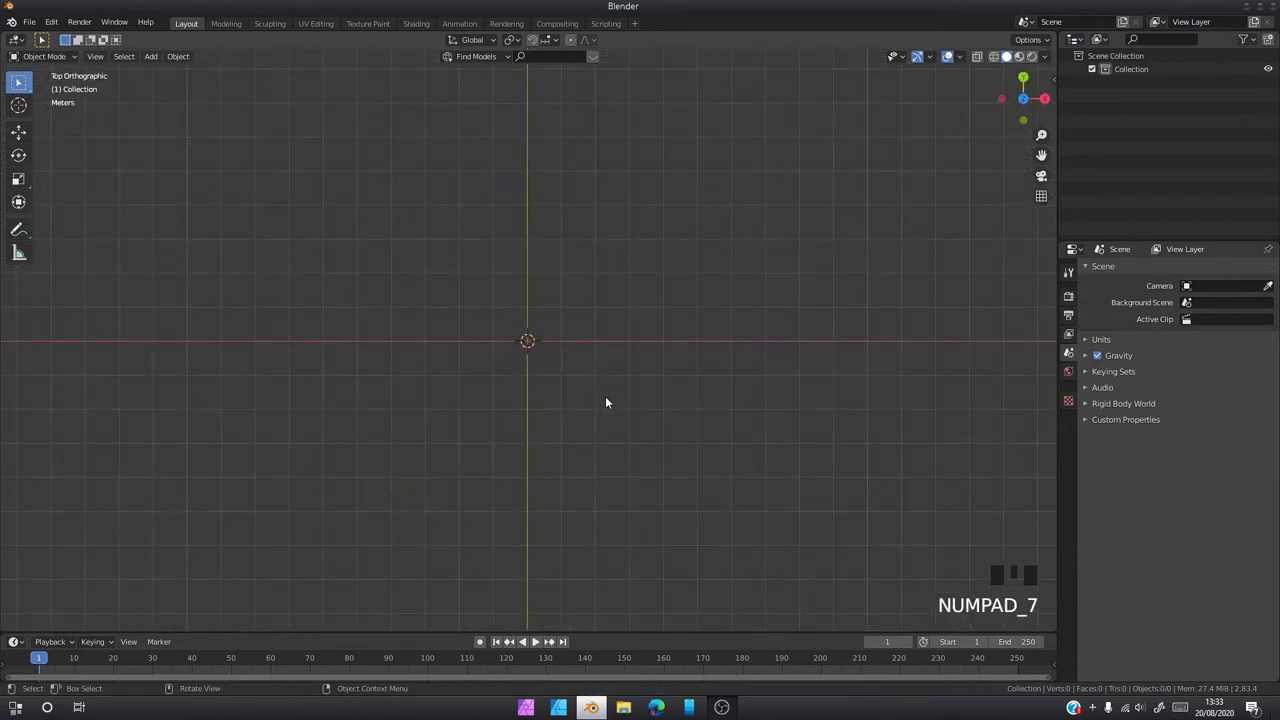
scroll("down", 3)
scroll("up", 3)
scroll("down", 3)
Add a mesh plane at the scene origin from the Add > Mesh menu
key("shift+a")
left_click(250, 246)
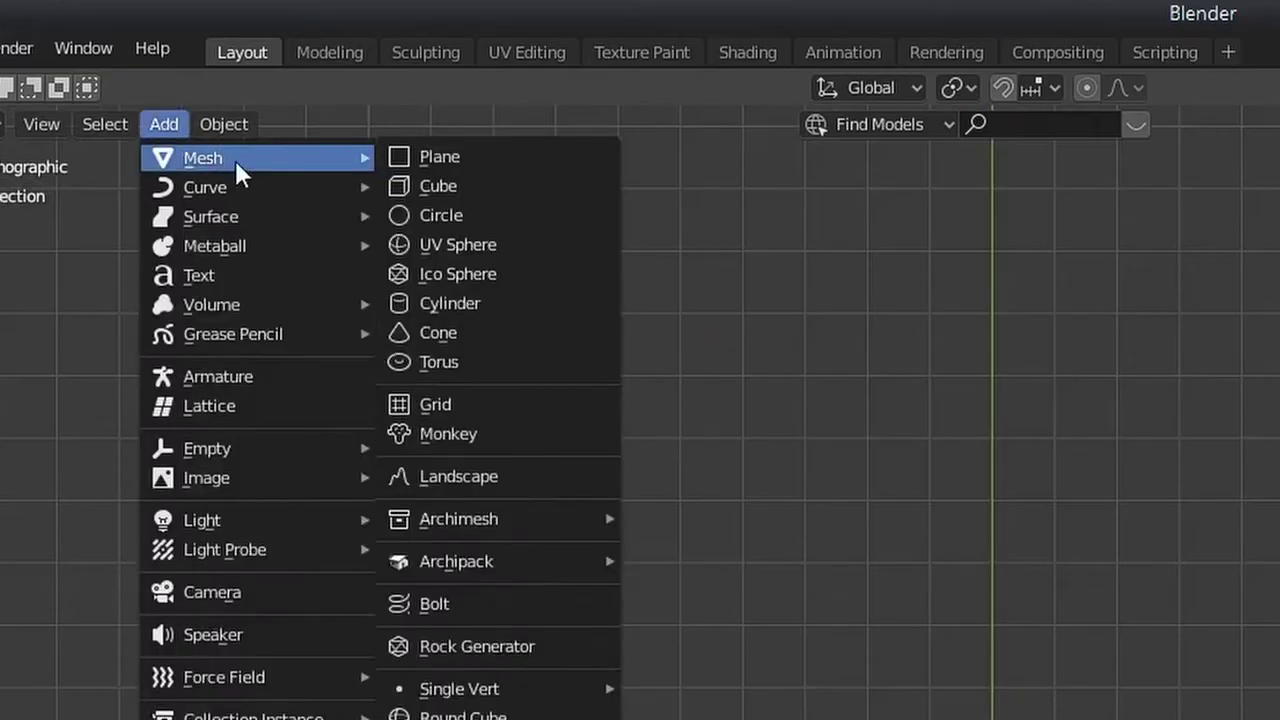
left_click(294, 78)
scroll("up", 3)
scroll("down", 3)
scroll("up", 3)
Scale the plane along Y into a tall, slightly widened card-shaped rectangle
key("s")
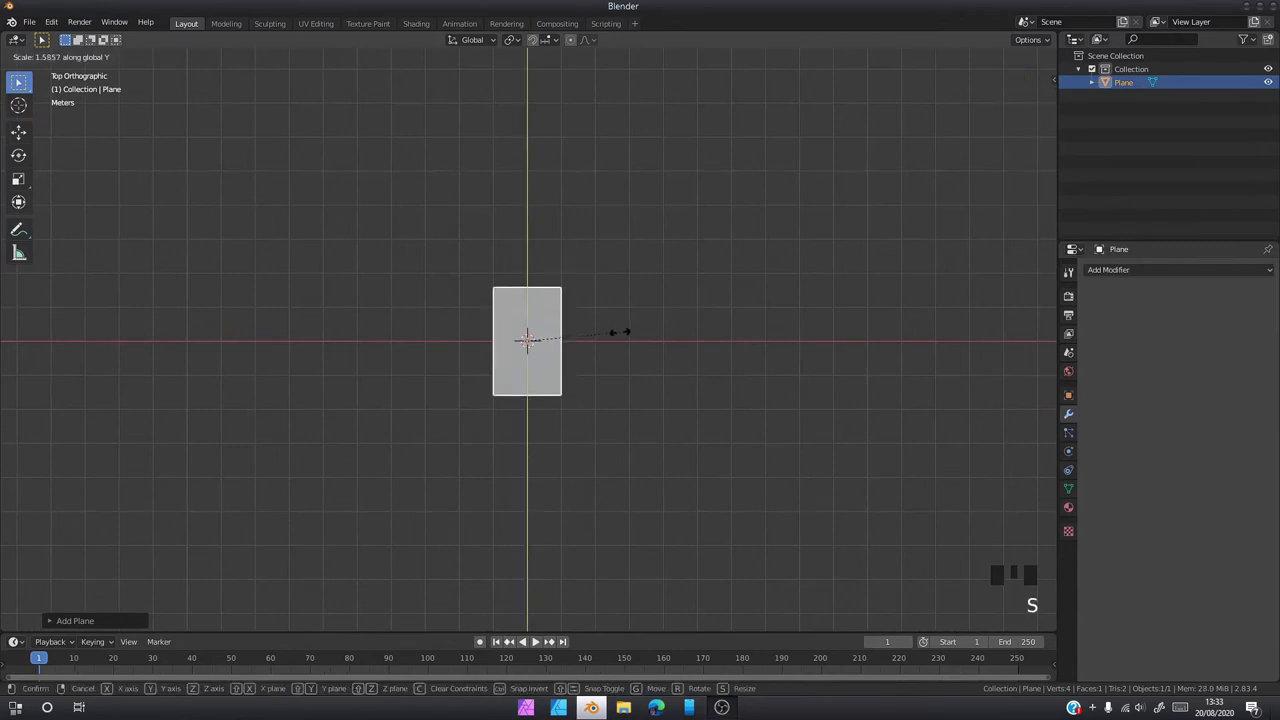
key("s")
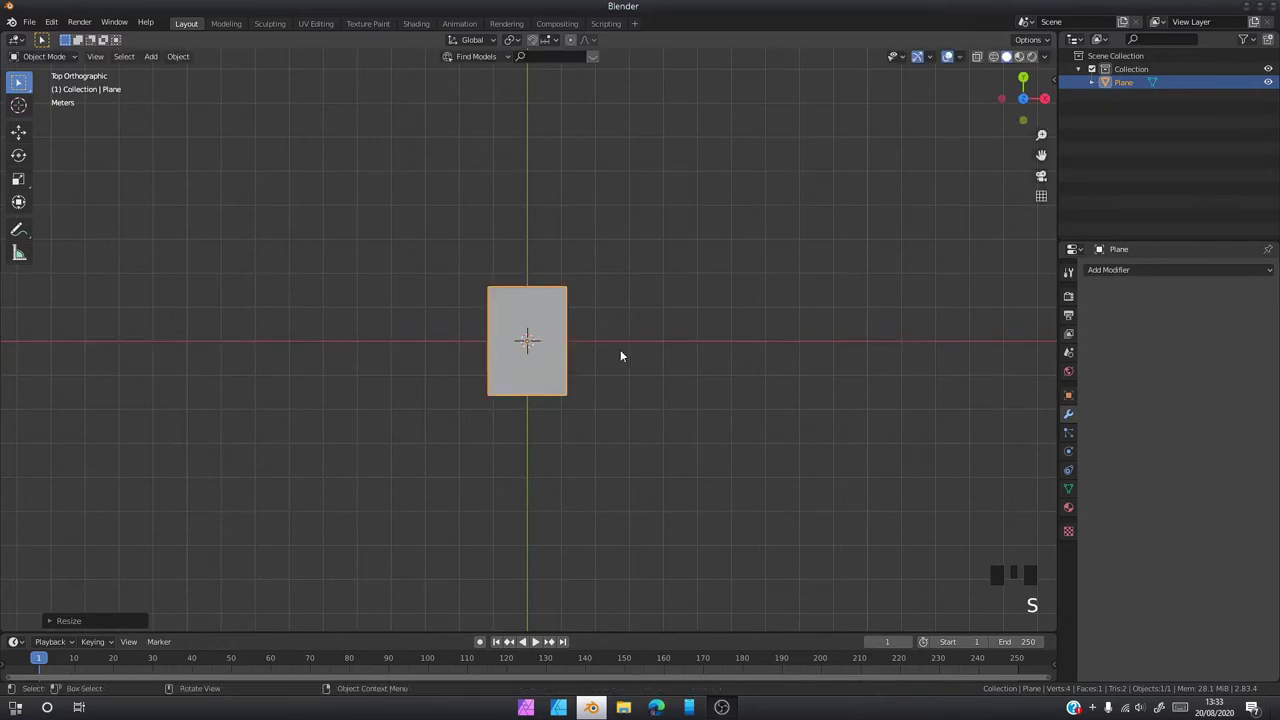
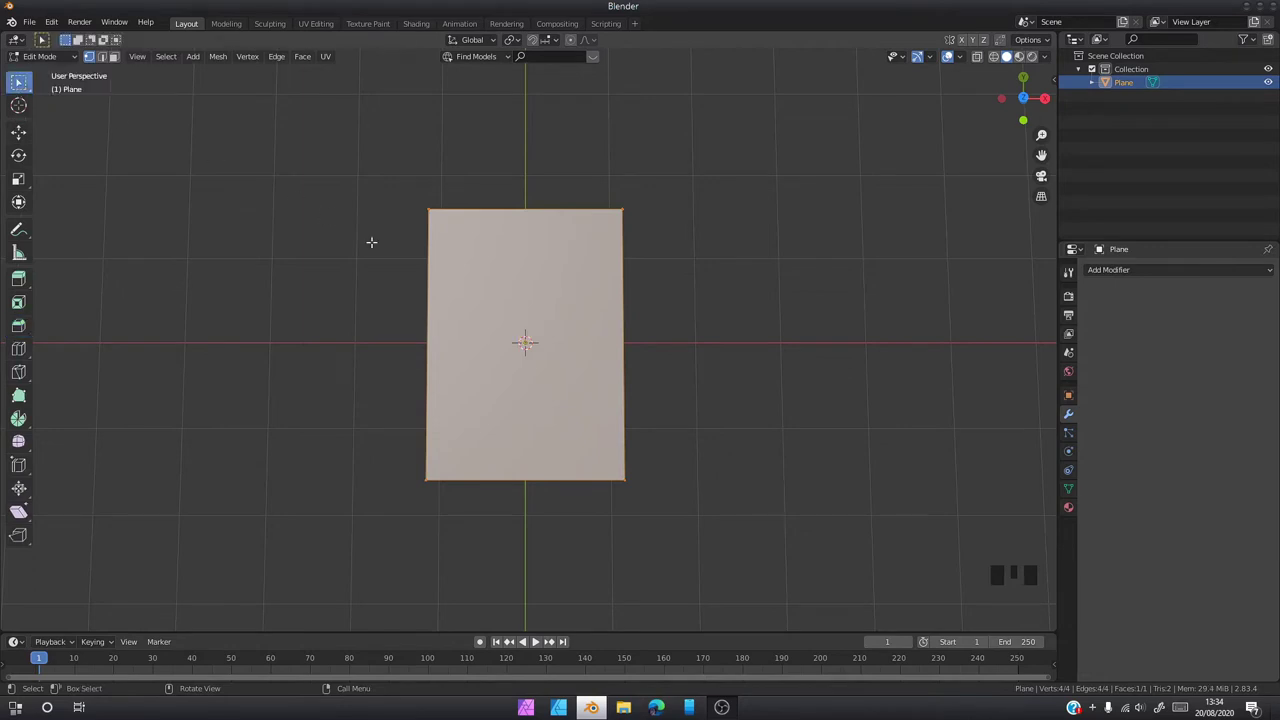
Bevel the plane's four corner vertices (Ctrl+Shift+B) to round them off
key("ctrl+shift+b")
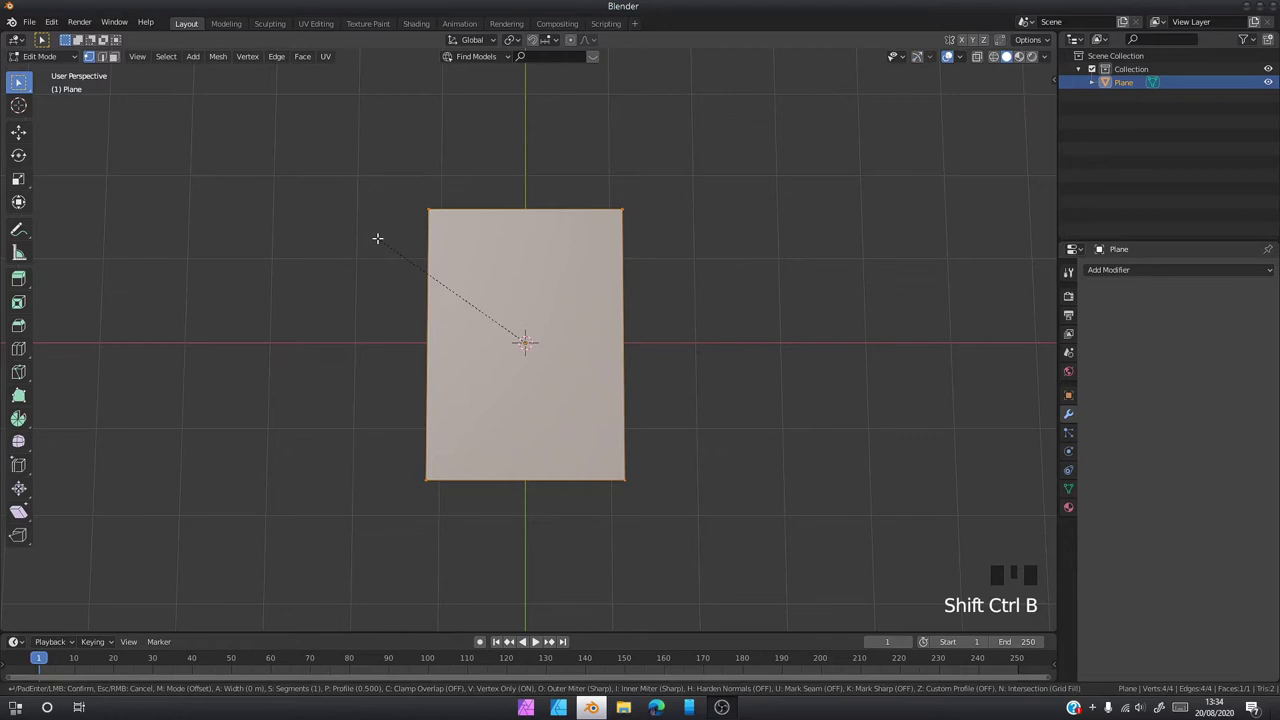
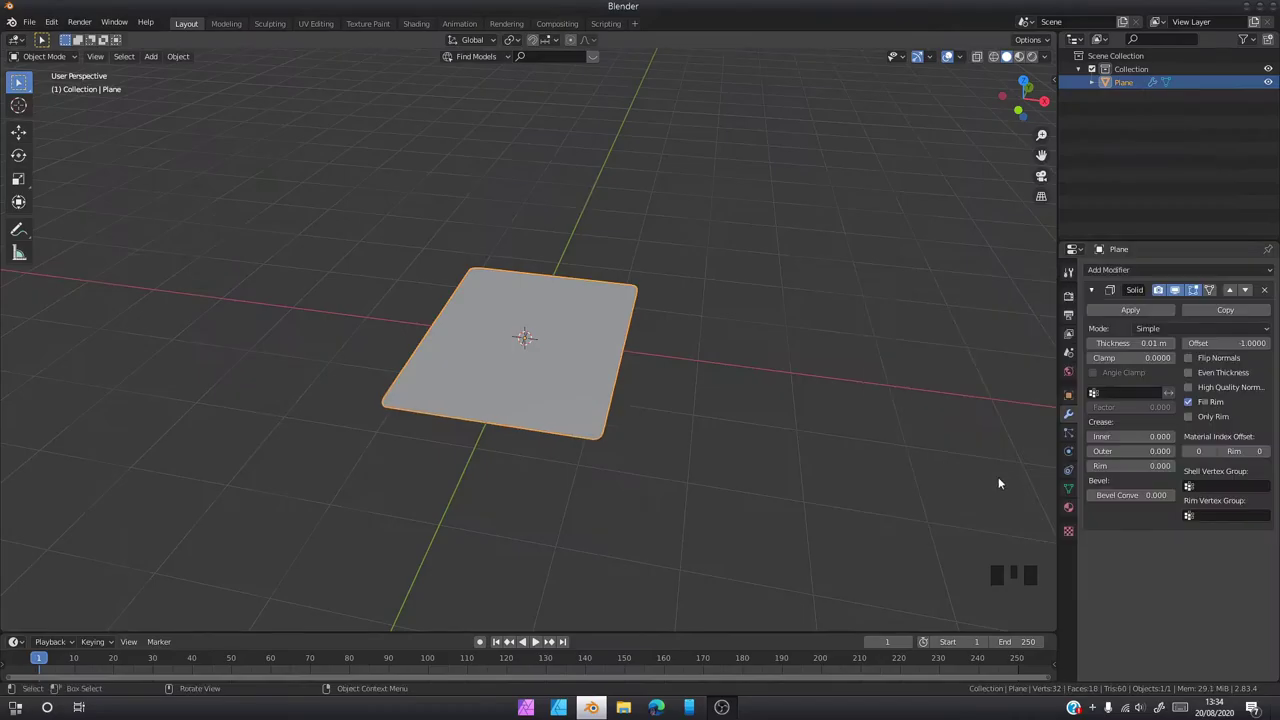
Zoom and orbit closer to inspect the card's slight Solidify thickness
middle_click(632, 383)
scroll("up", 3)
left_click_drag(580, 383, 544, 347)
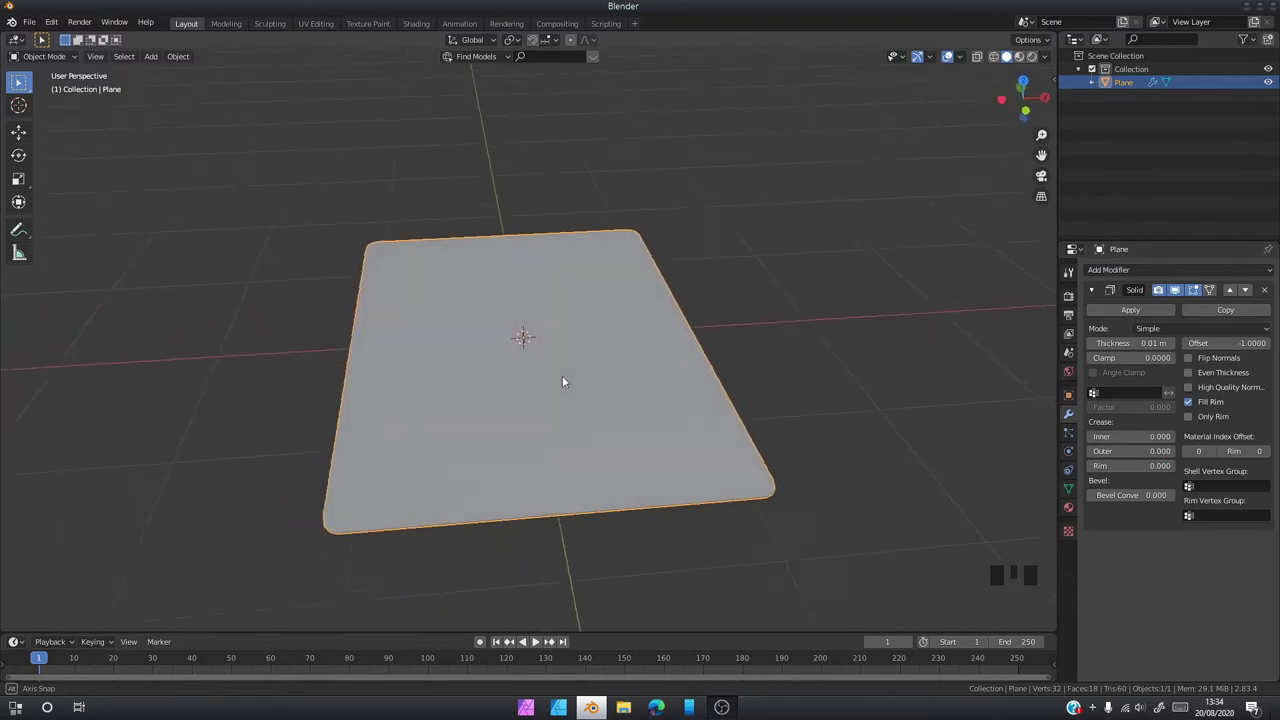
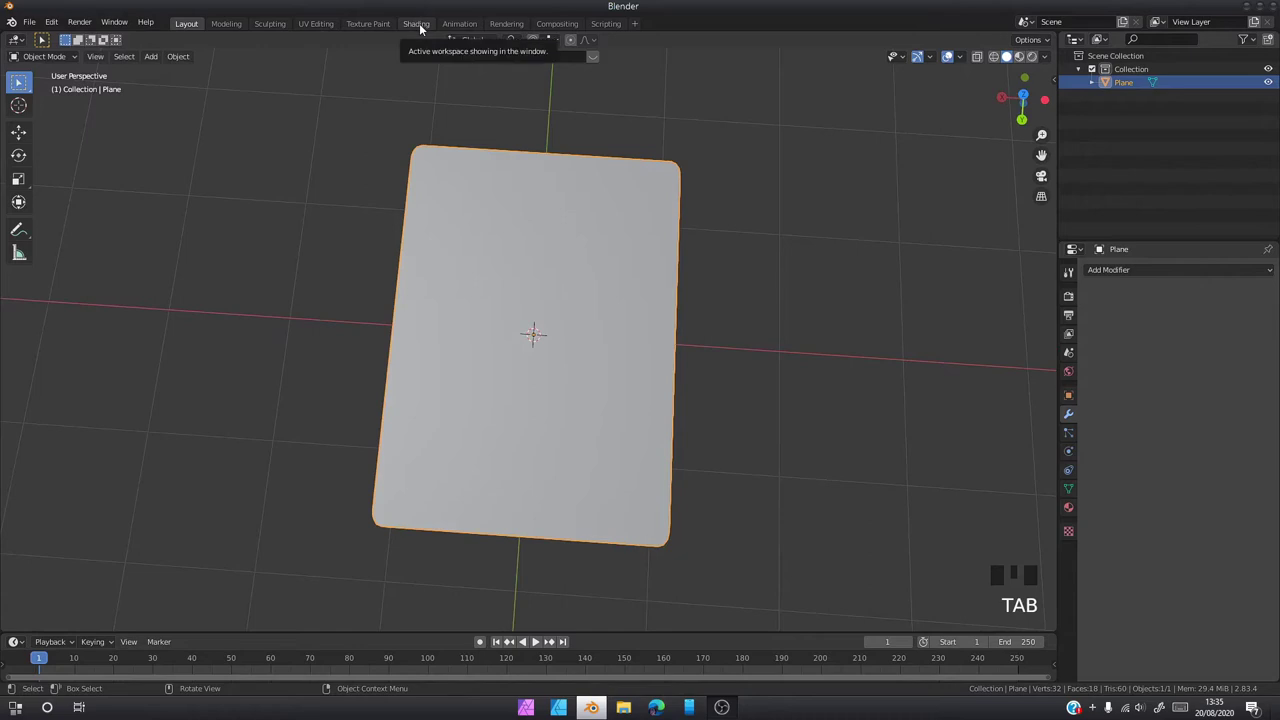
Switch to the Shading workspace and select the card plane for its FRONT FACE and BACK FACE materials
left_click(572, 277)
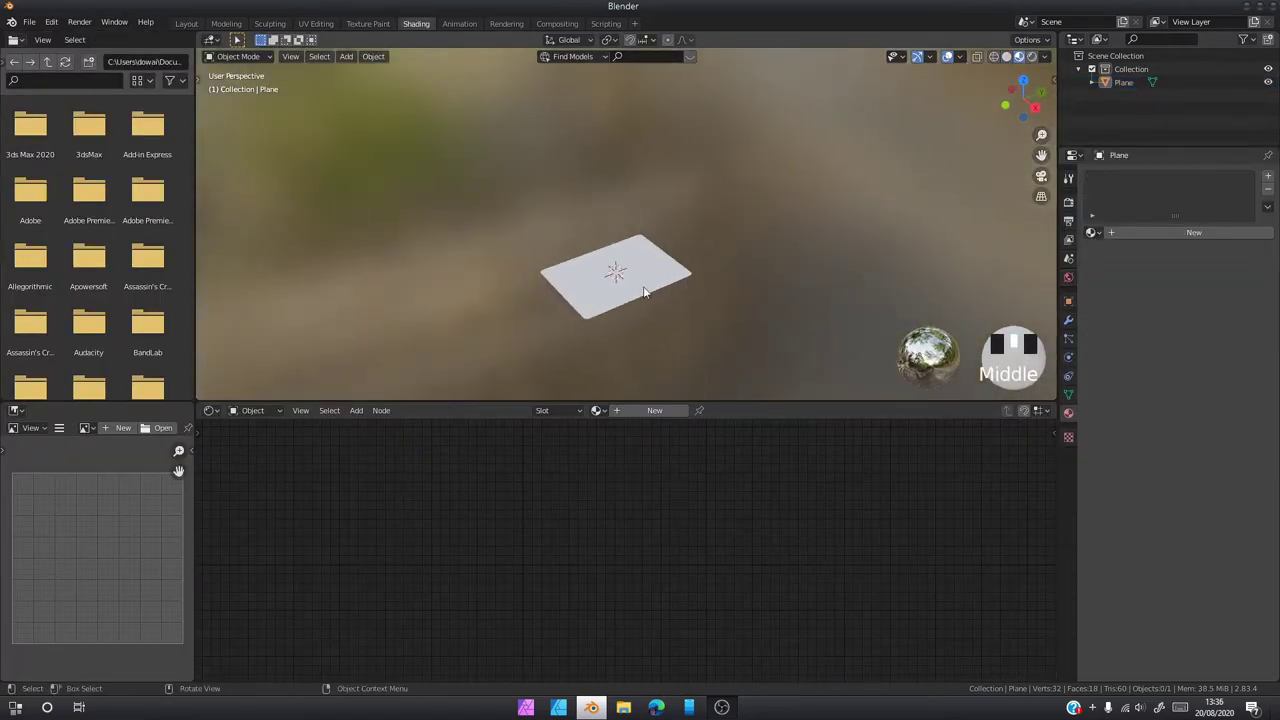
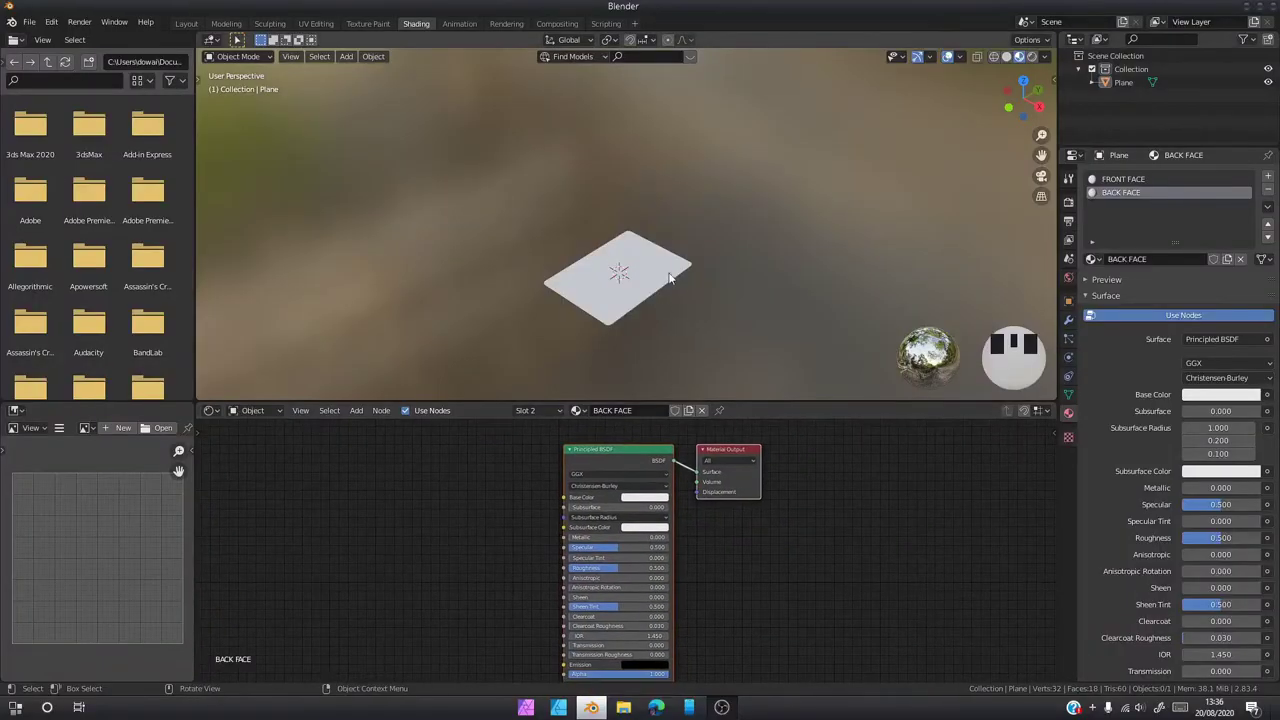
middle_click(700, 301)
left_click(667, 271)
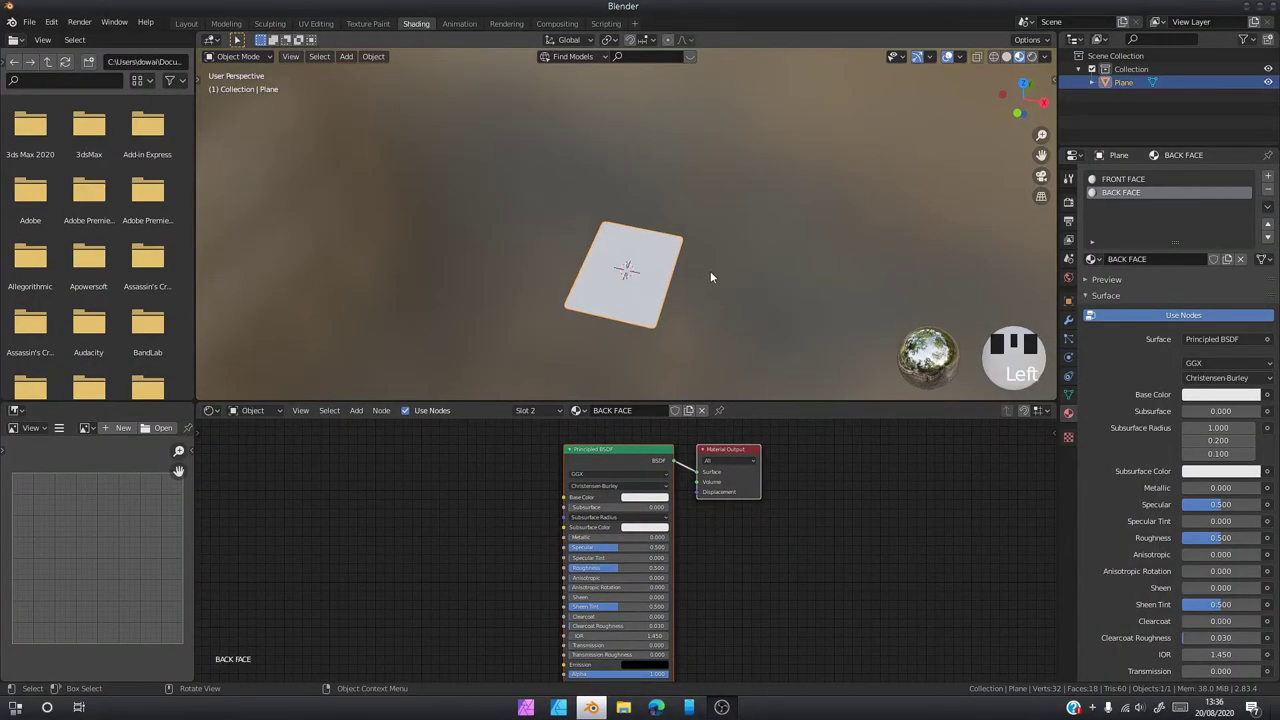
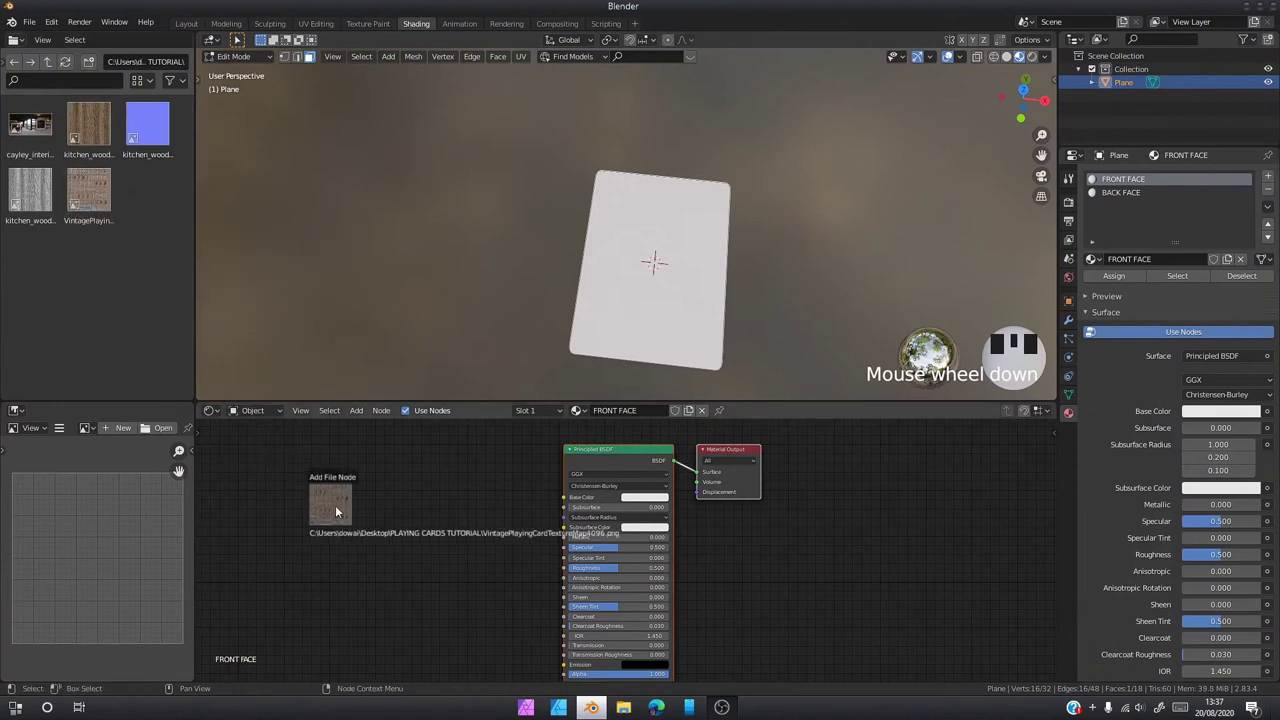
Link the vintage card image texture's colour into the Base Color of both FRONT FACE and BACK FACE materials
left_click(376, 532)
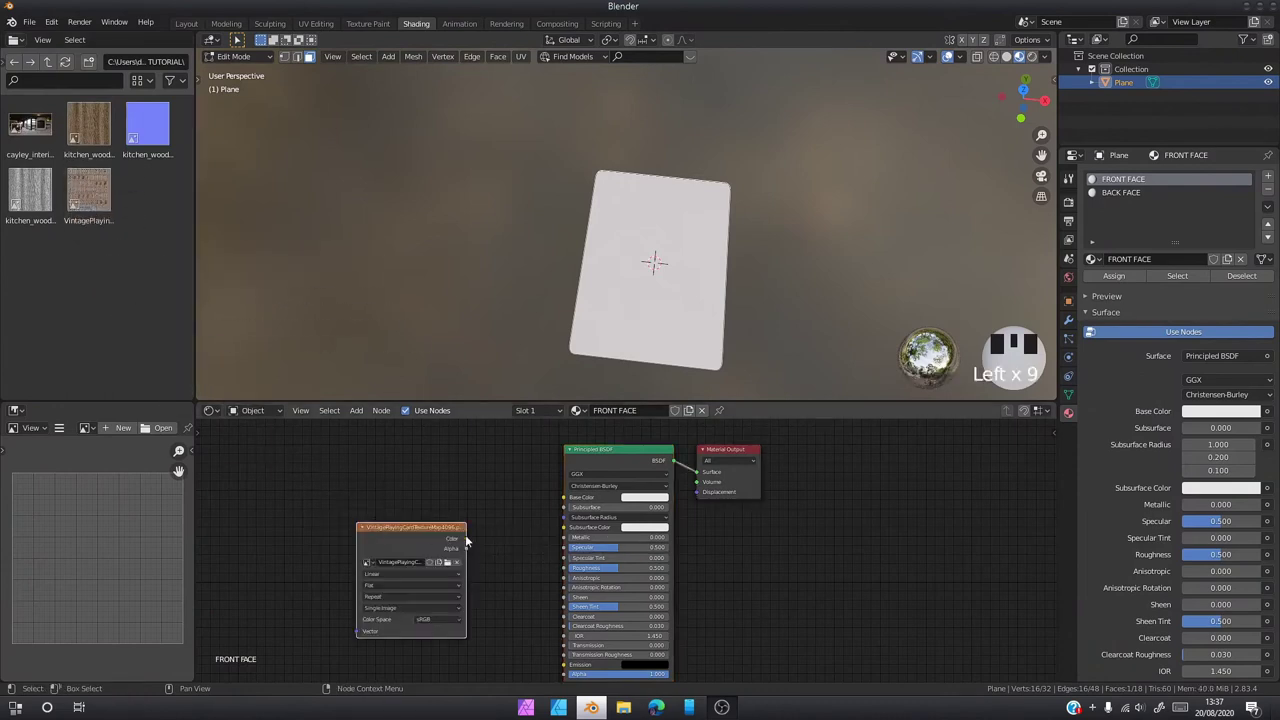
left_click_drag(546, 508, 1074, 230)
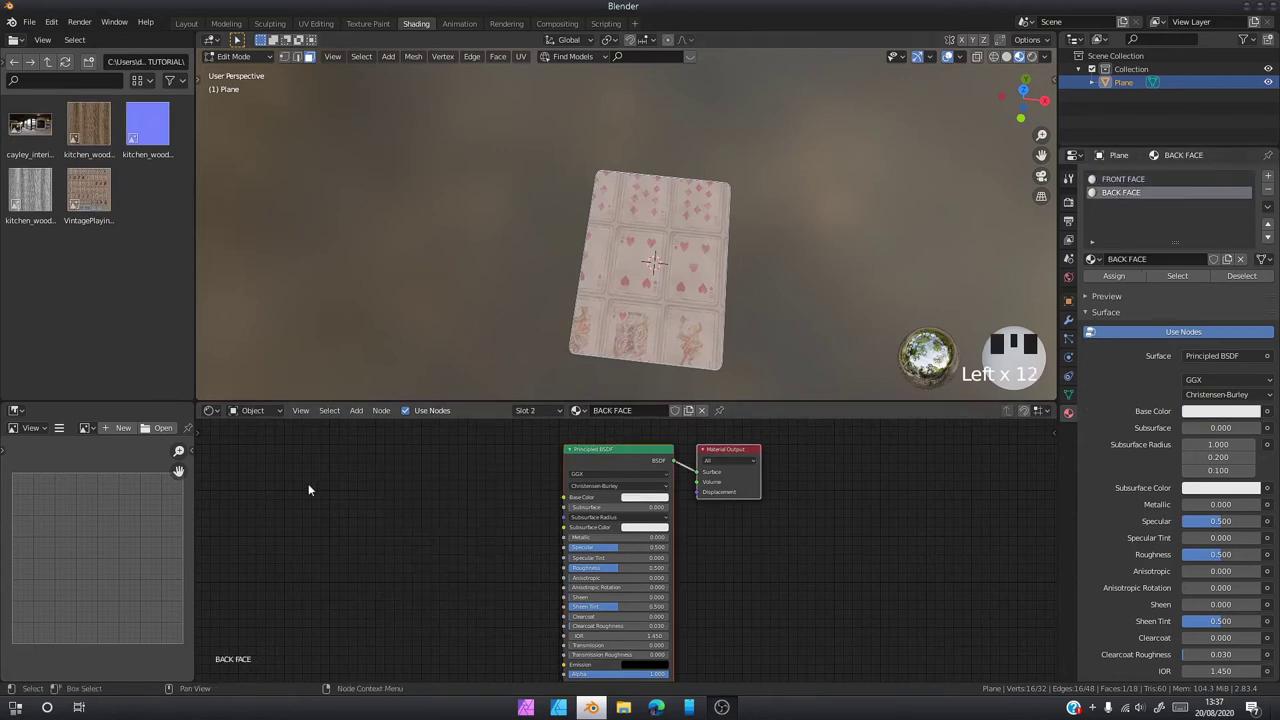
left_click(388, 563)
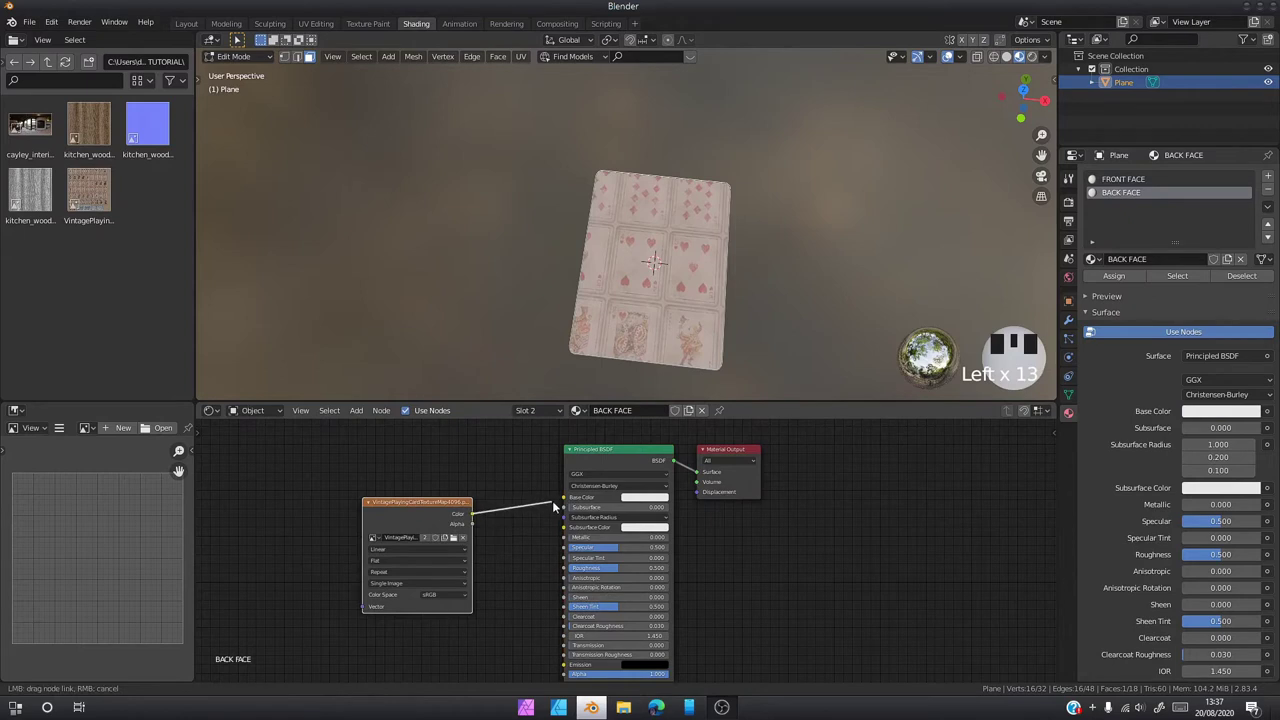
left_click_drag(573, 505, 1102, 220)
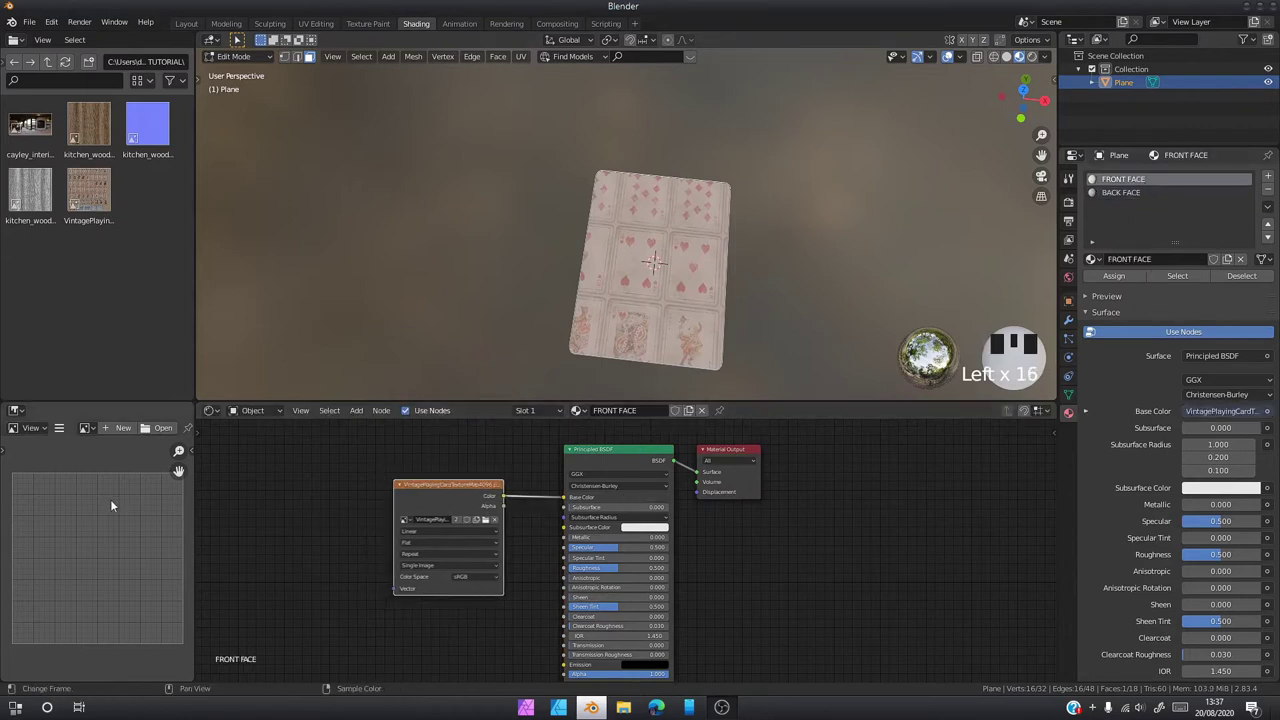
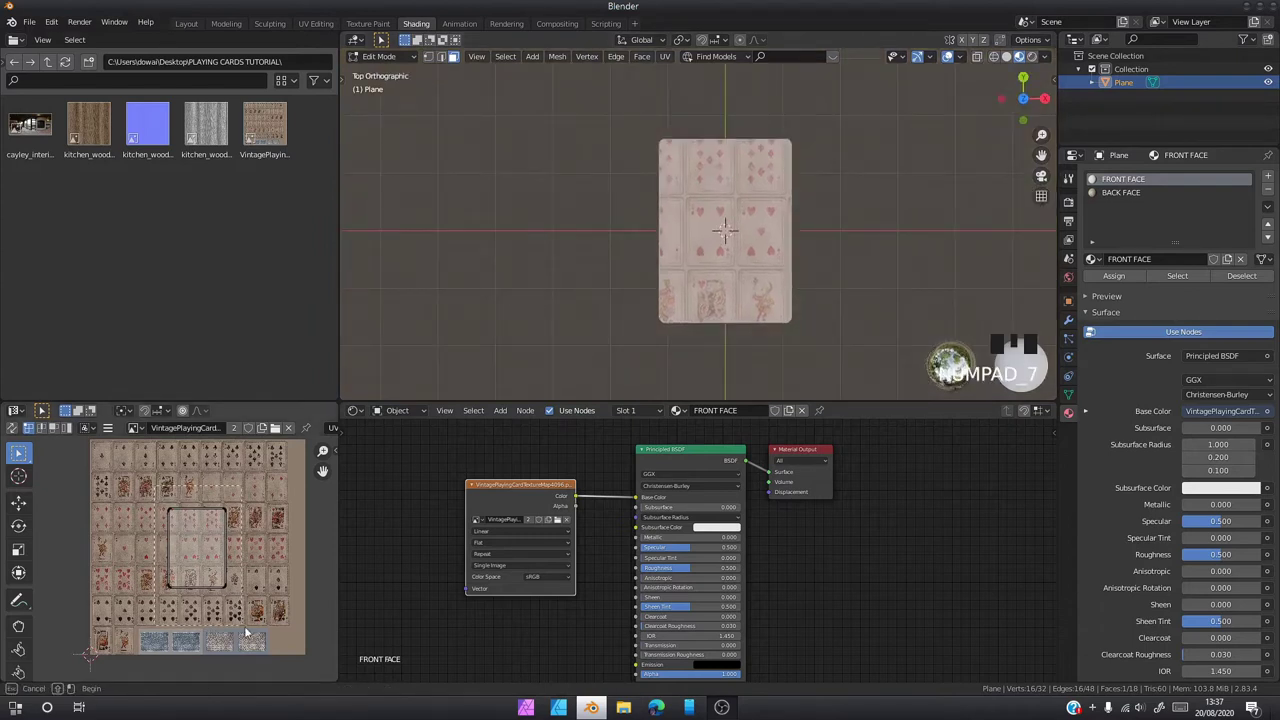
Move and scale the front-face UV island to fit over a single king card in the texture
left_click_drag(260, 639, 217, 573)
key("g")
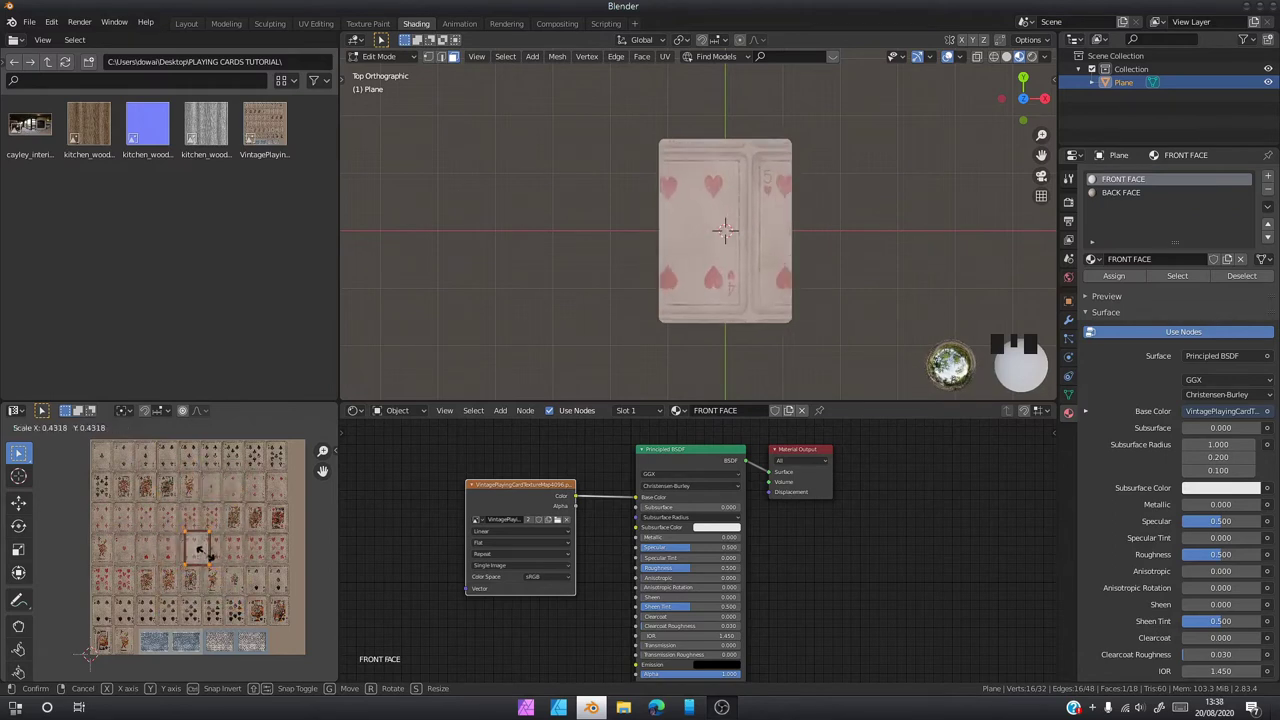
key("g")
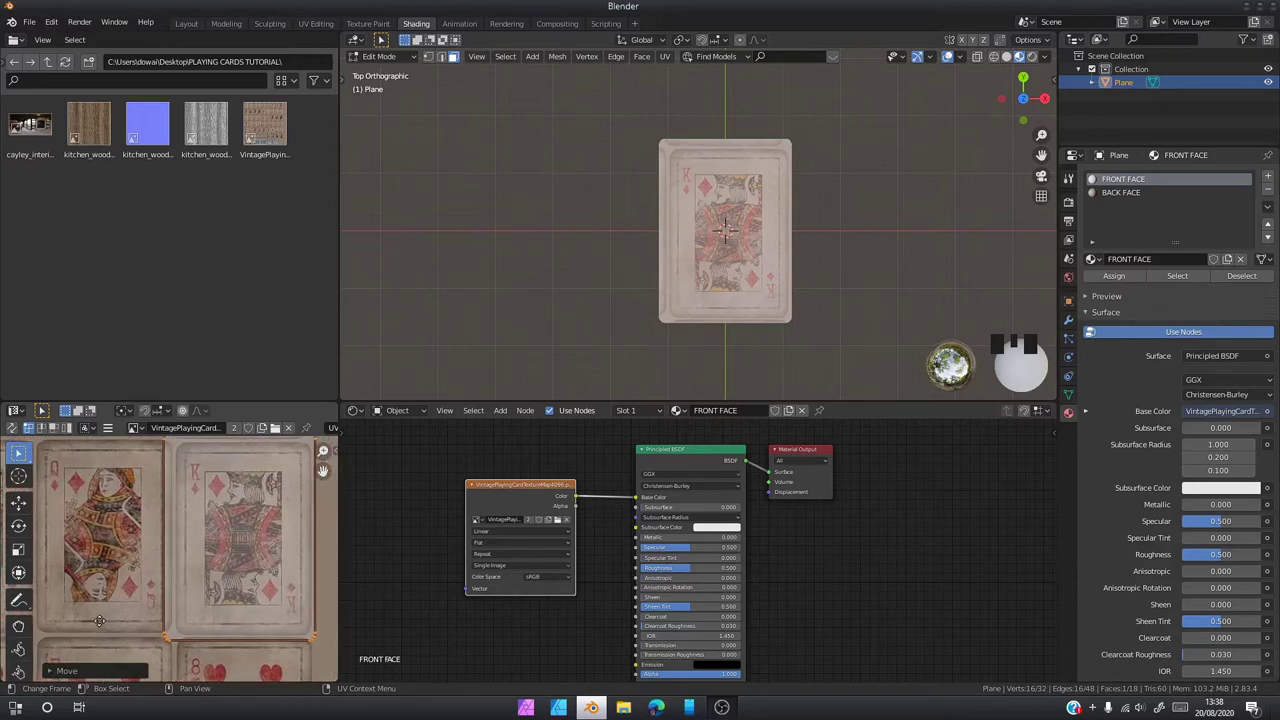
key("s")
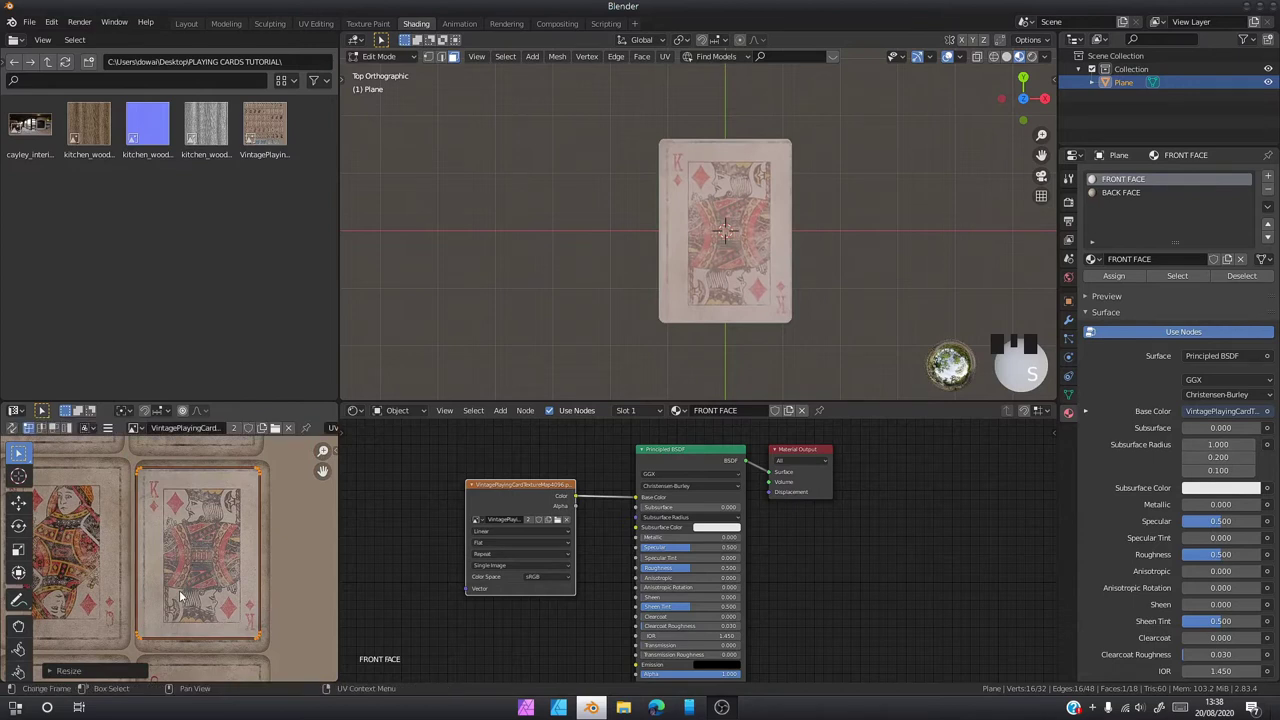
key("s")
key("g")
key("s")
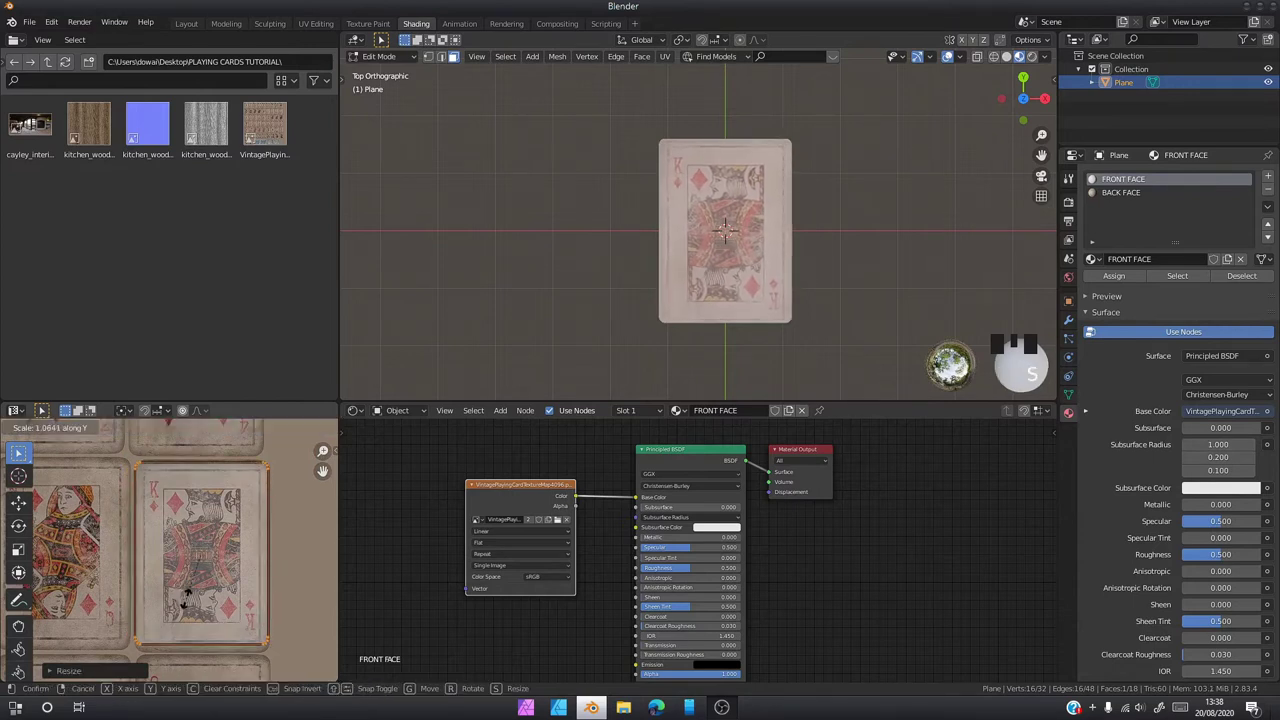
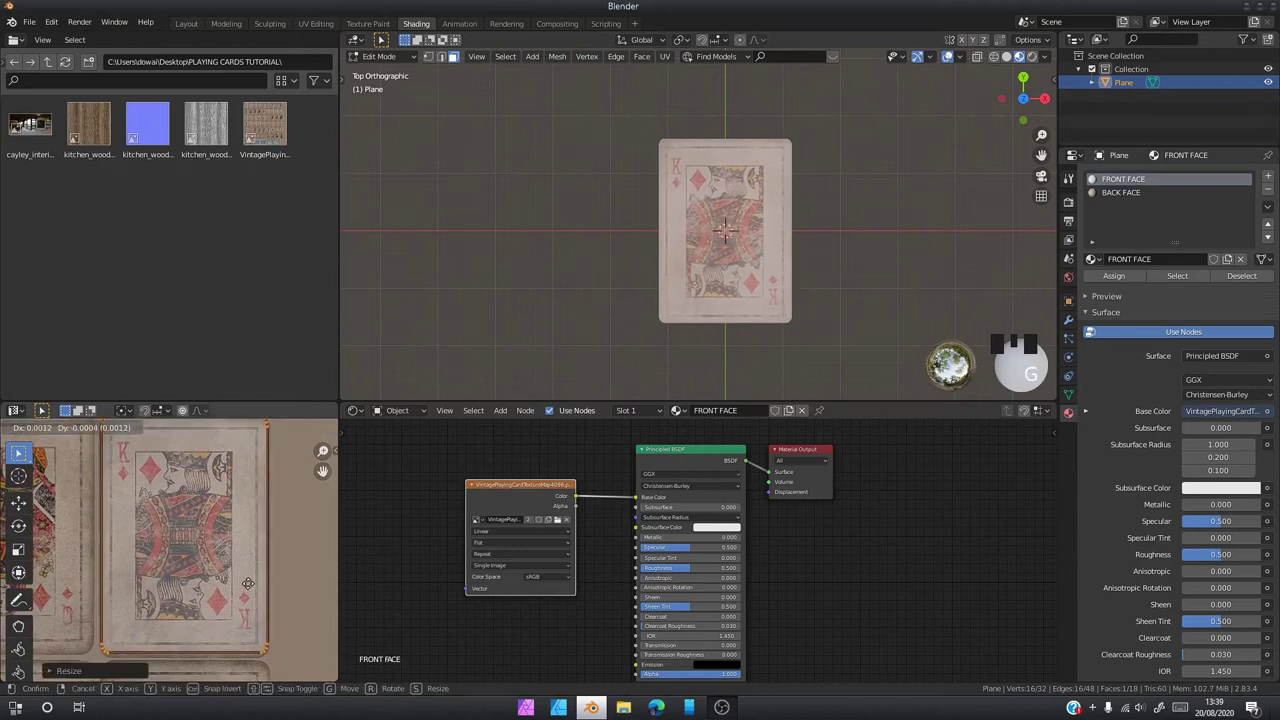
left_click(284, 597)
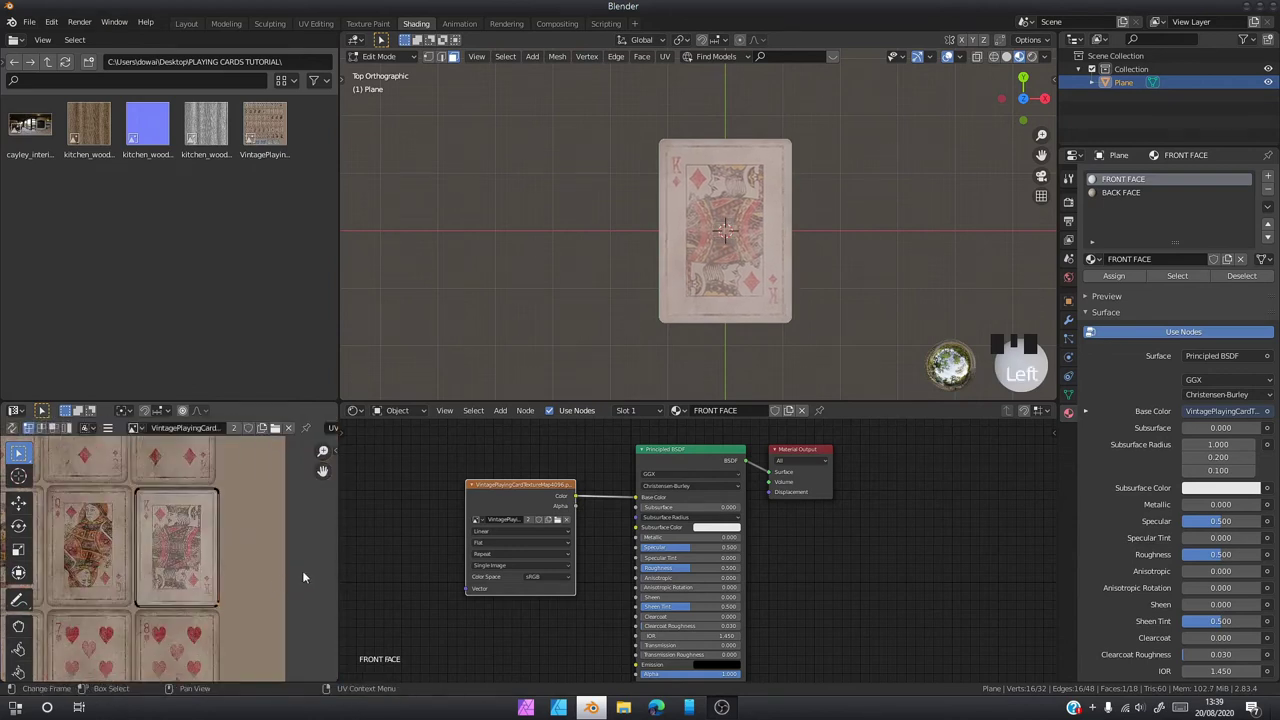
With the BACK FACE material, move and stretch the underside UVs over the blue patterned card back
left_click(1125, 199)
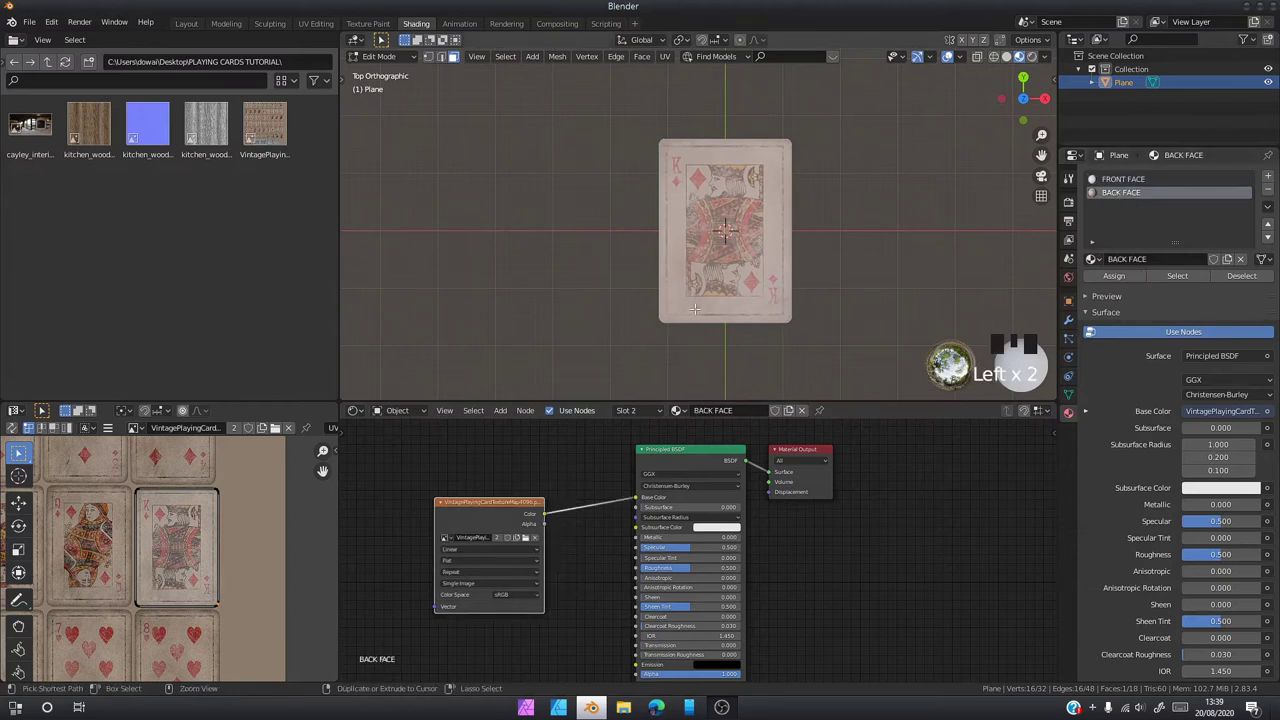
key("ctrl+KP_7")
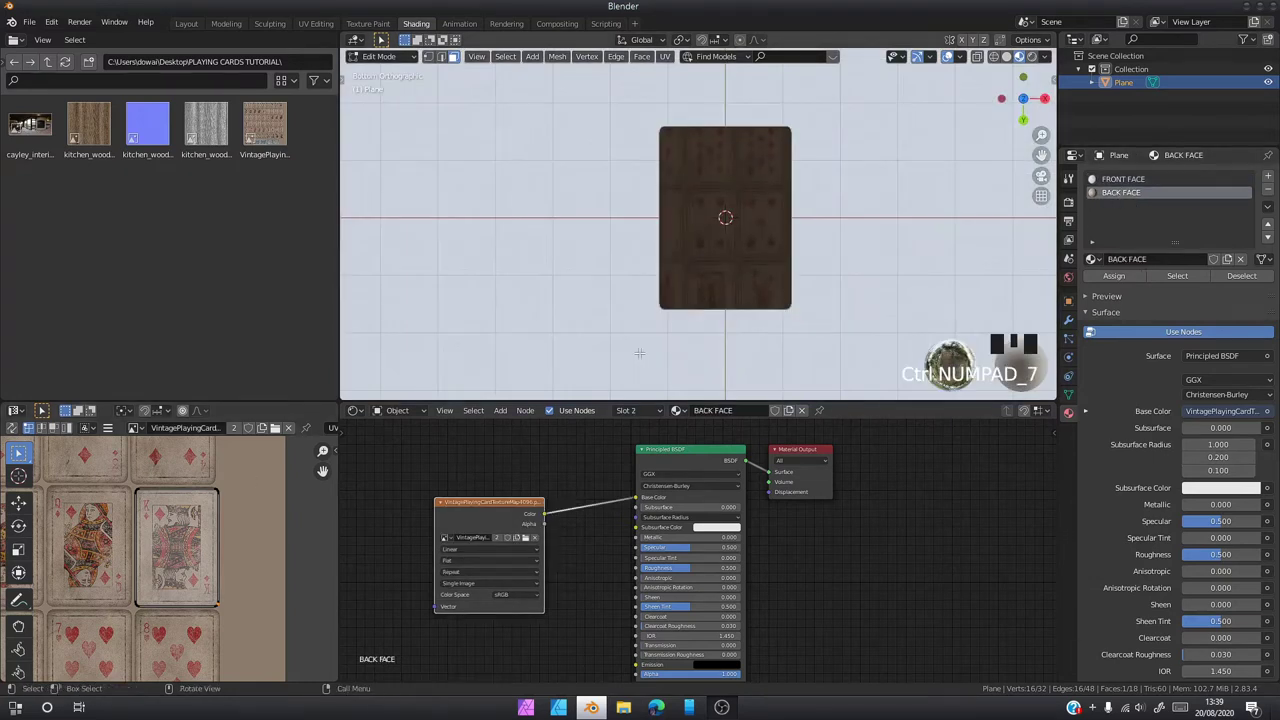
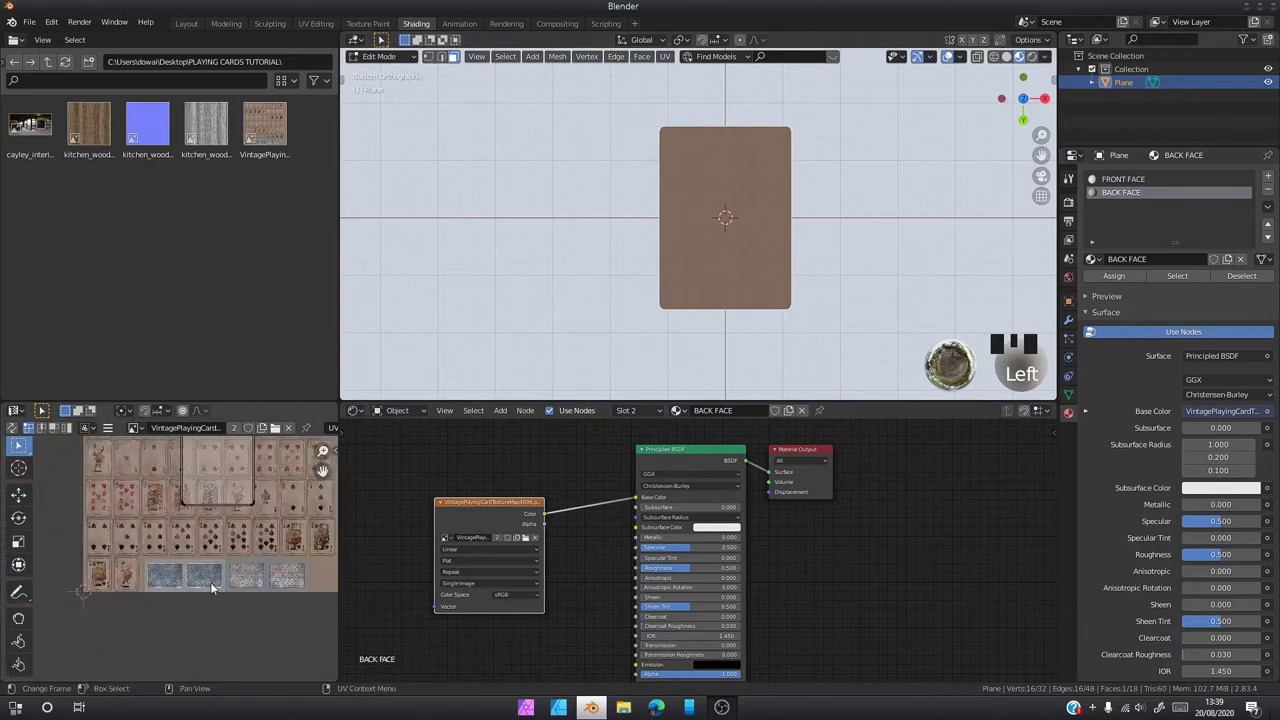
key("g")
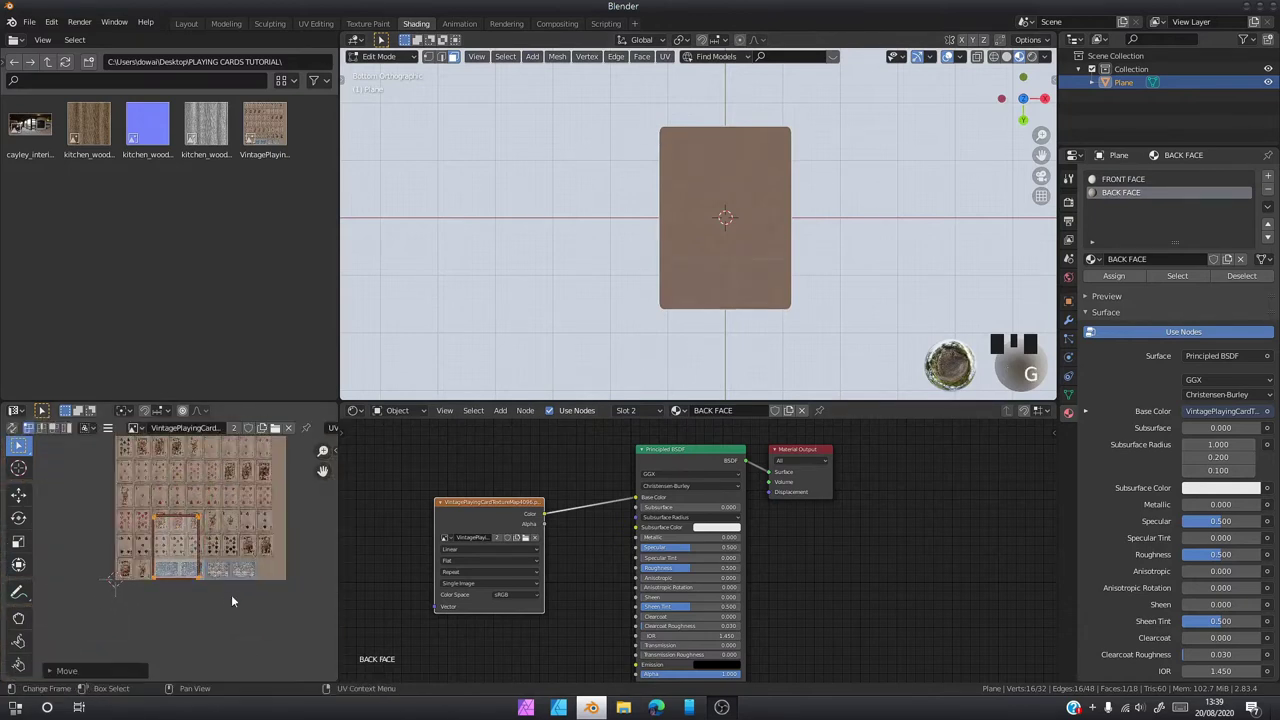
key("r")
key("s")
key("g")
key("s")
key("g")
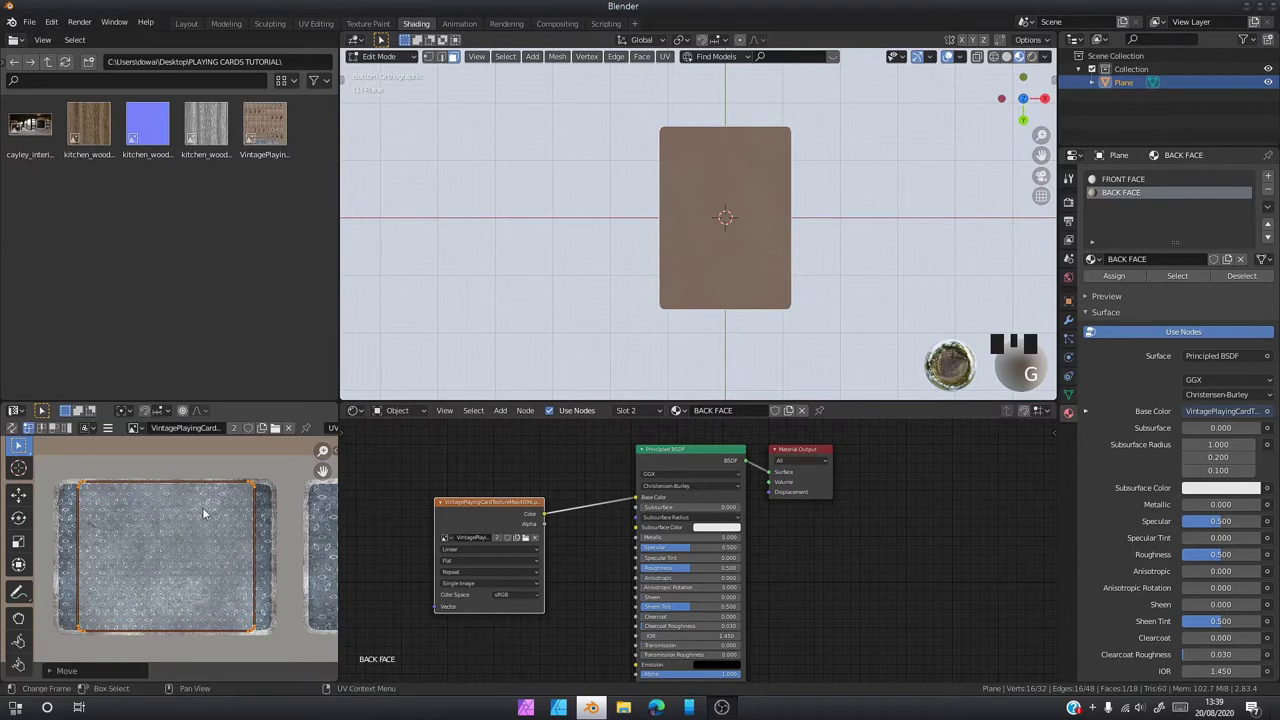
key("s")
key("s")
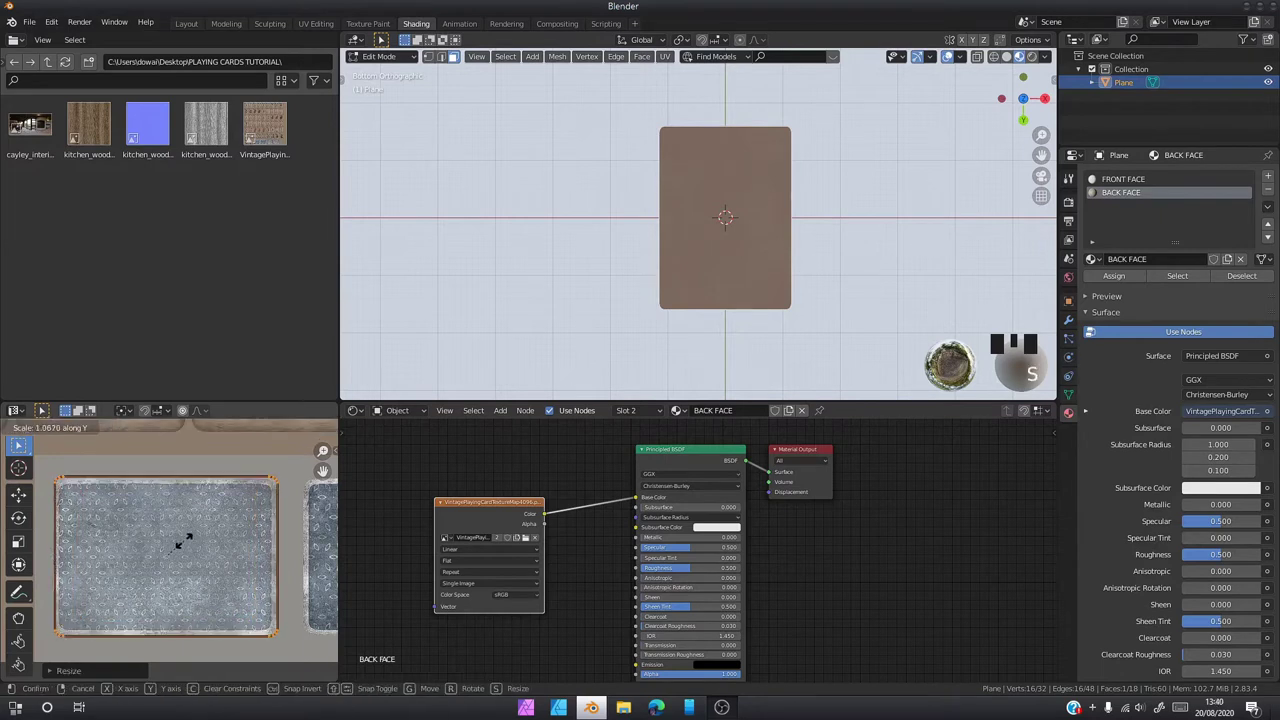
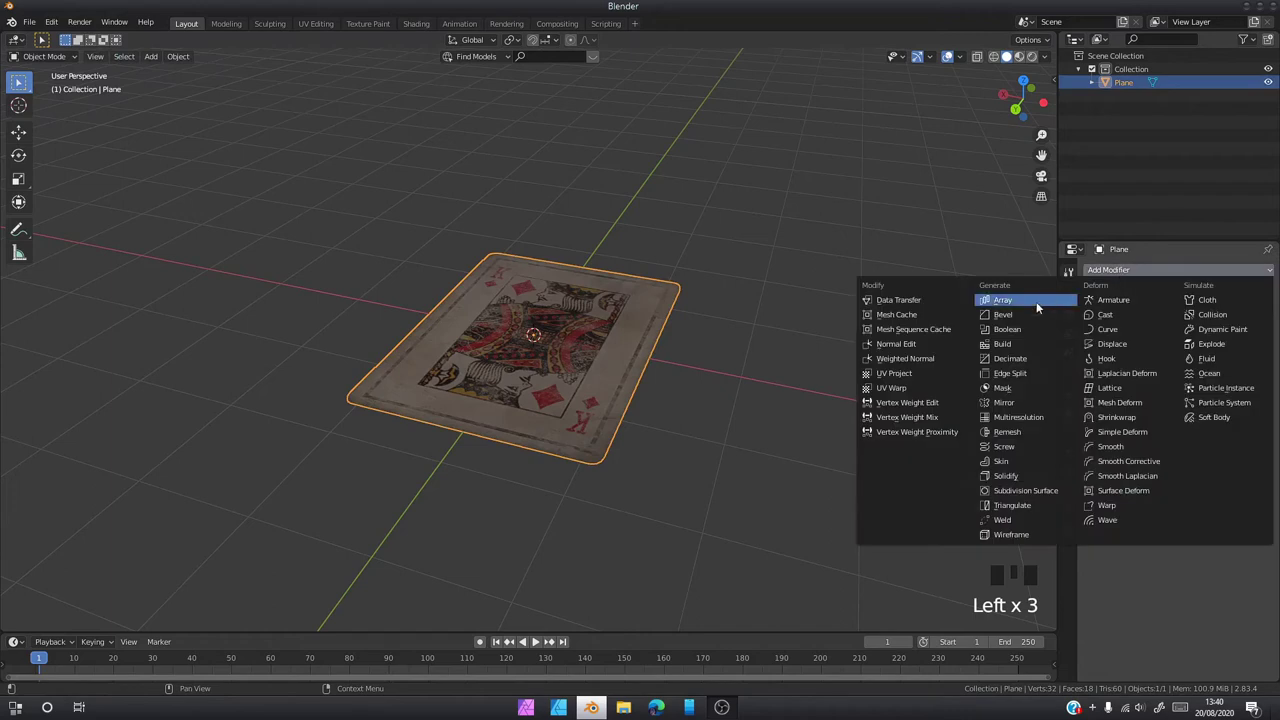
Add an Array modifier duplicating the king card and orbit to check the copies
left_click(1042, 307)
middle_click(564, 392)
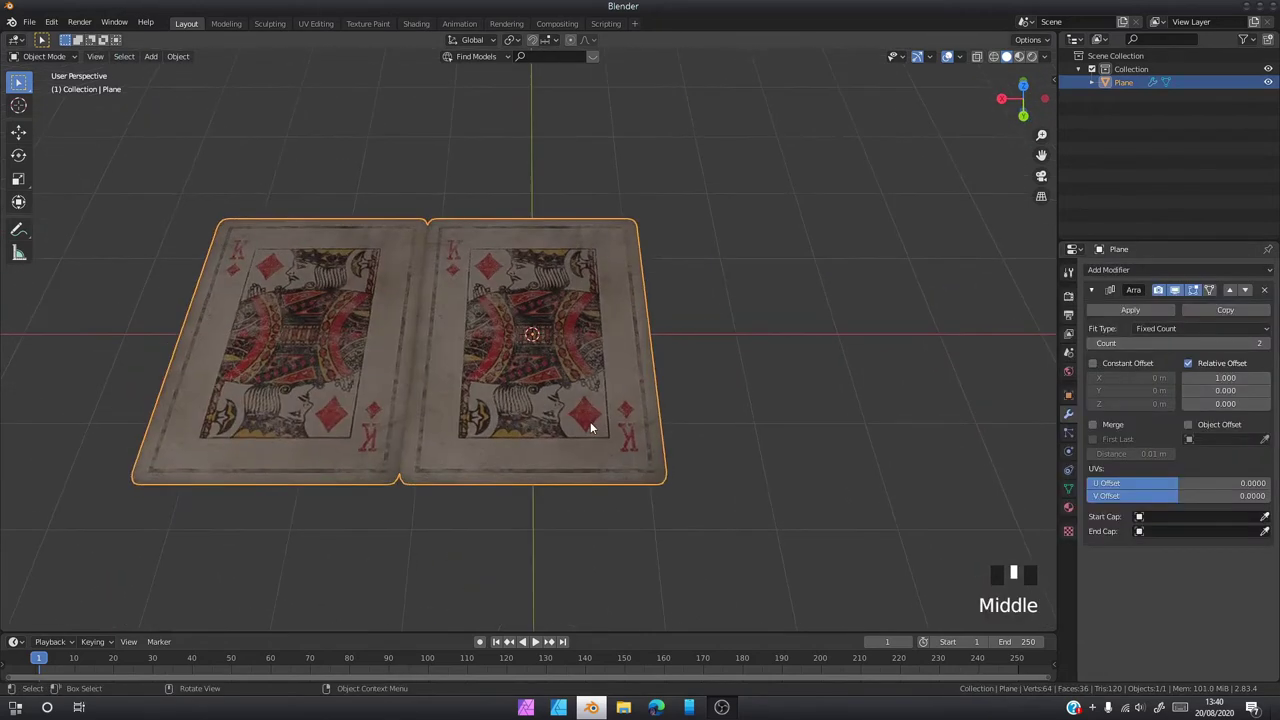
scroll("down", 3)
middle_click(491, 414)
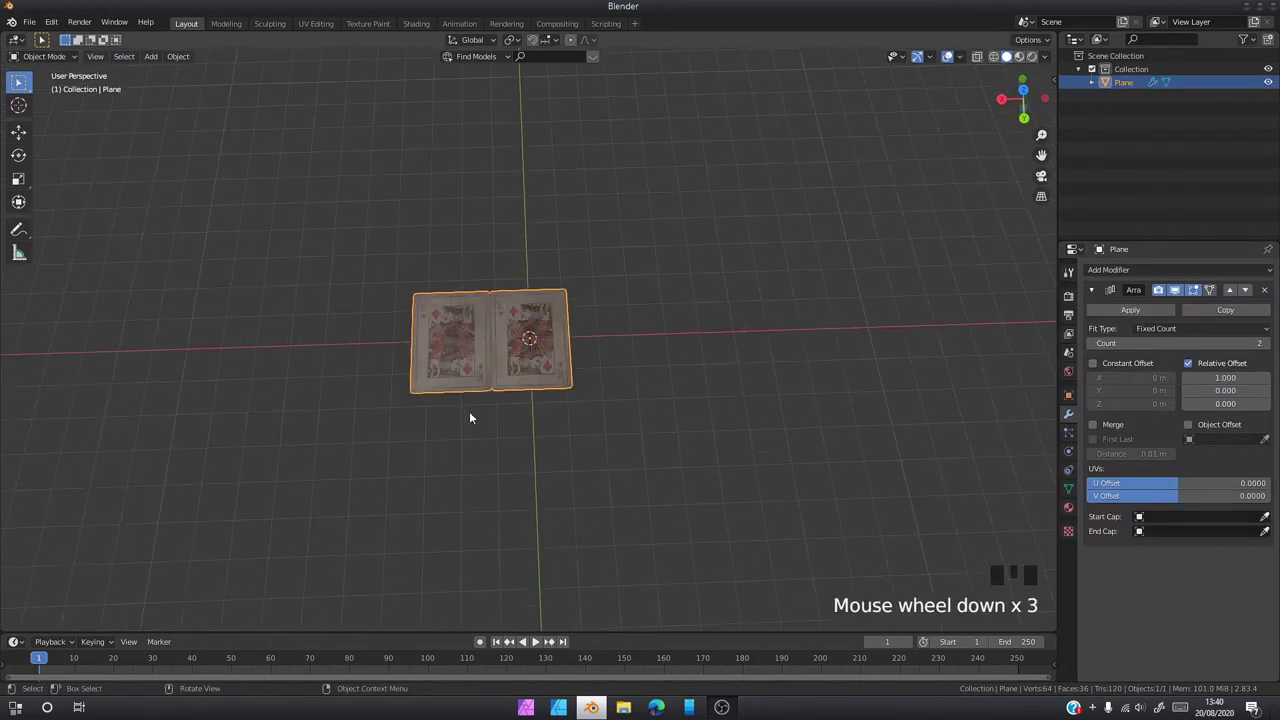
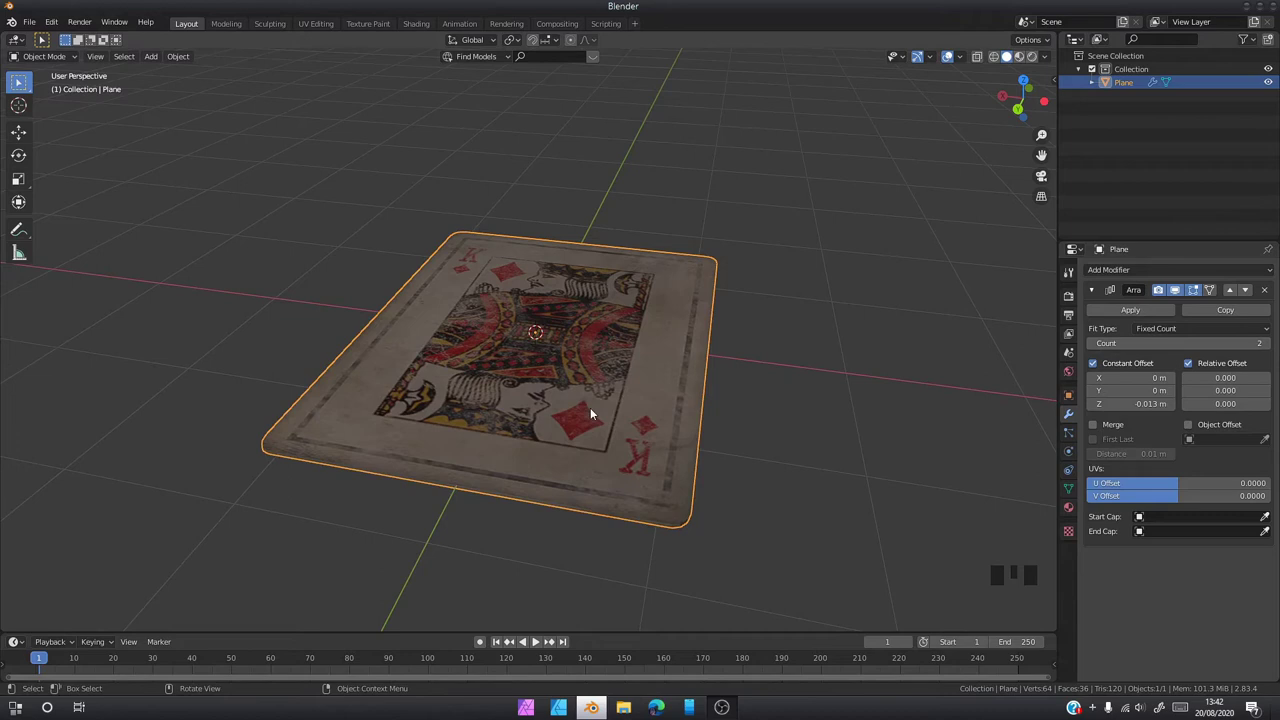
Rotate the card 180° around Y so it lies face down with the patterned back up
key("r")
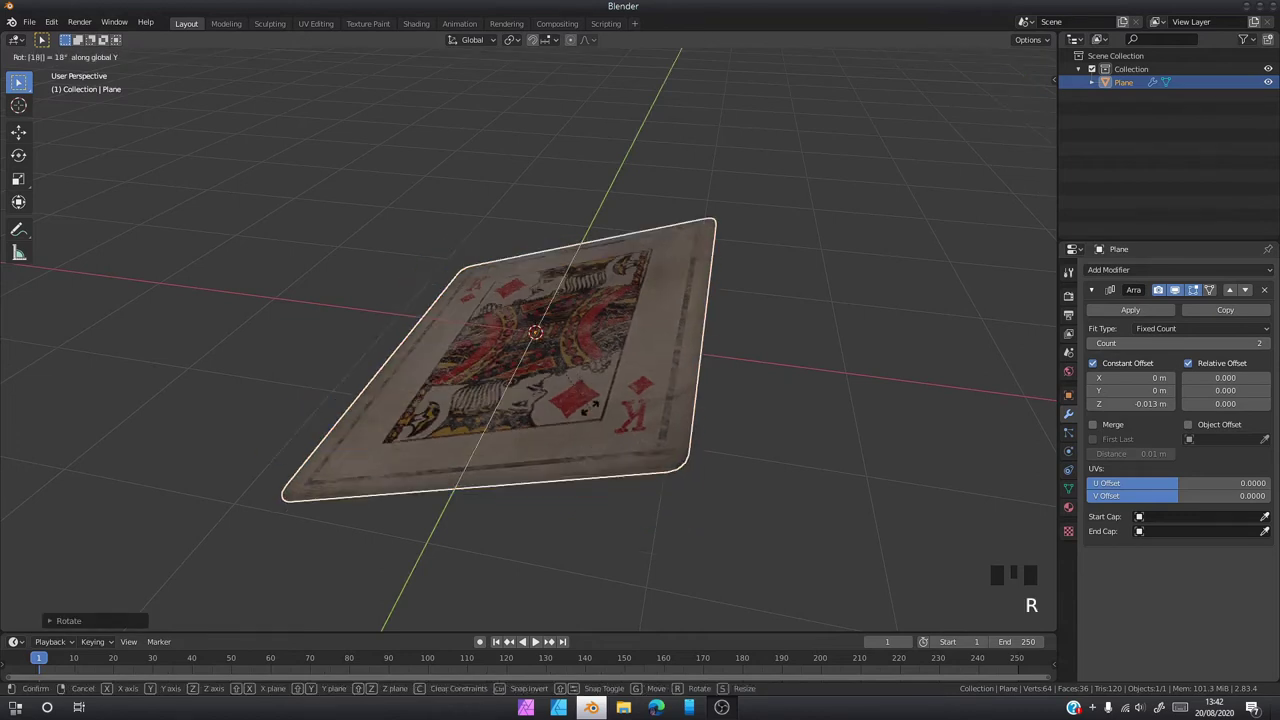
left_click_drag(554, 425, 1255, 362)
left_click_drag(767, 439, 726, 445)
scroll("down", 3)
Inspect the stacked deck from several angles and enter Edit Mode on its mesh
left_click_drag(689, 431, 695, 392)
left_click_drag(700, 396, 1114, 317)
left_click_drag(1114, 317, 768, 379)
left_click_drag(768, 379, 758, 392)
key("Tab")
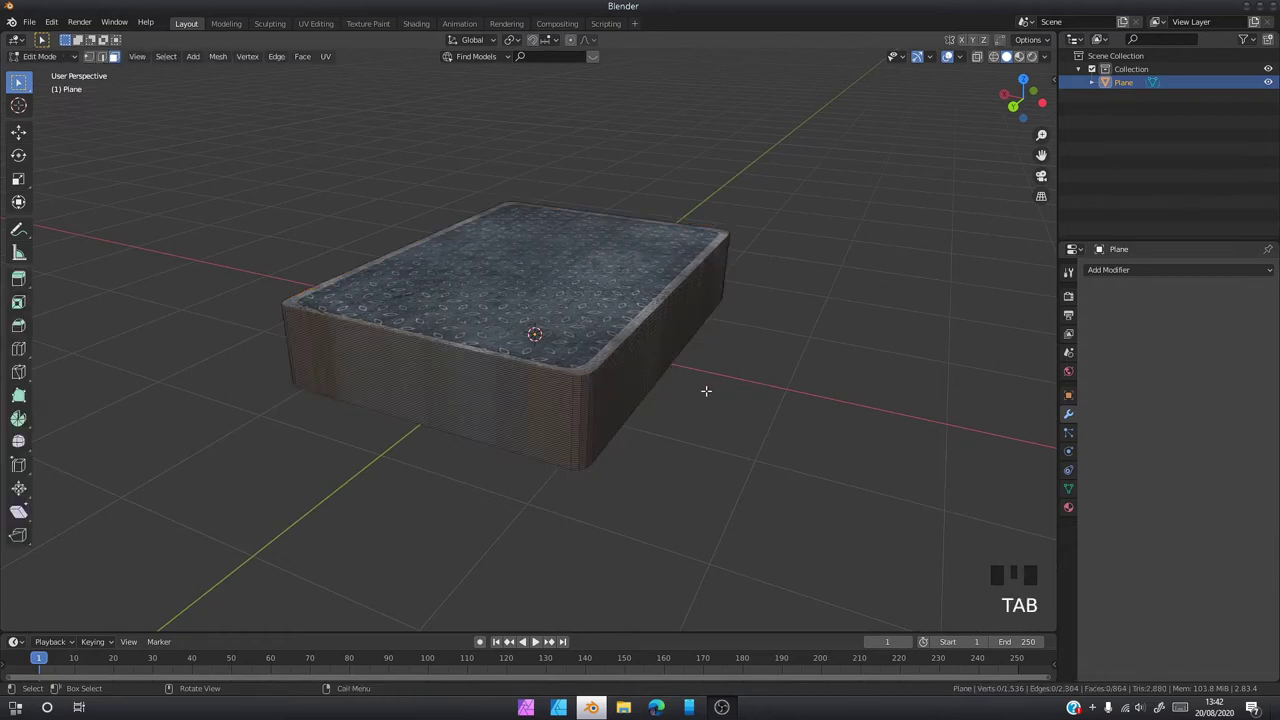
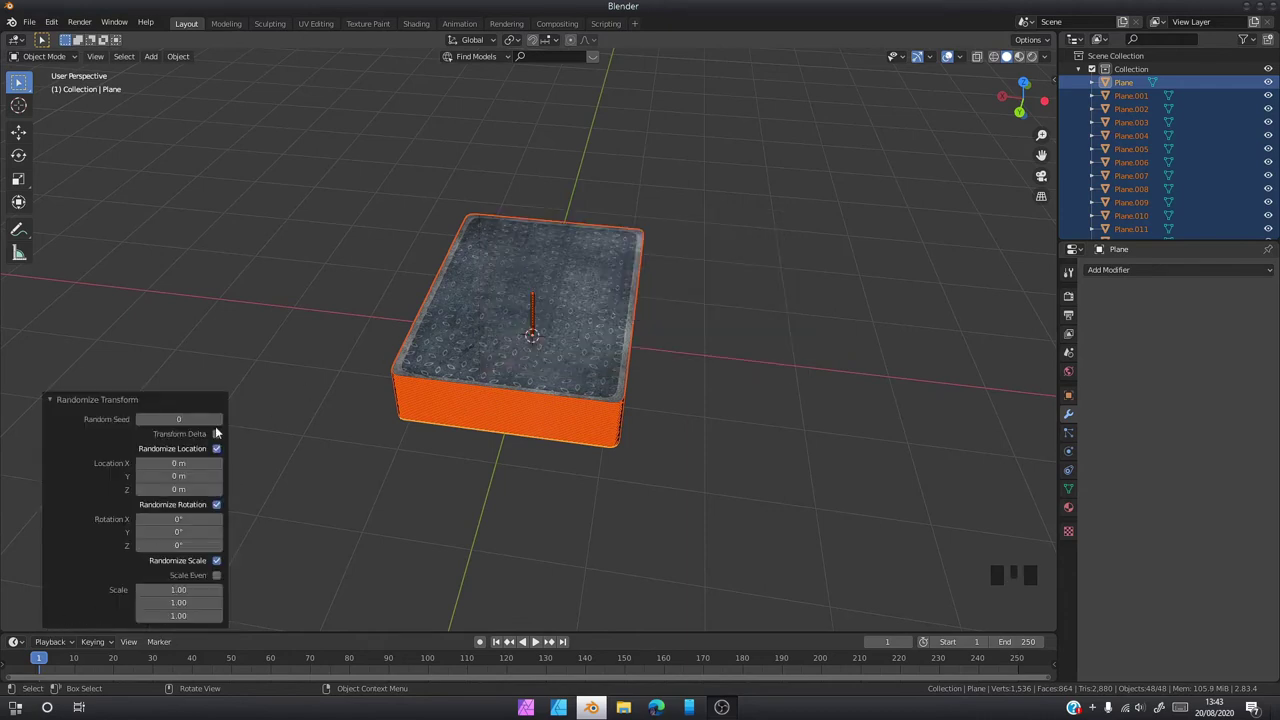
Set Randomize Transform location jitter to X 0.04 m and Y 0.02 m with seed 5
left_click_drag(221, 428, 475, 455)
middle_click(475, 455)
scroll("up", 3)
left_click_drag(464, 370, 463, 420)
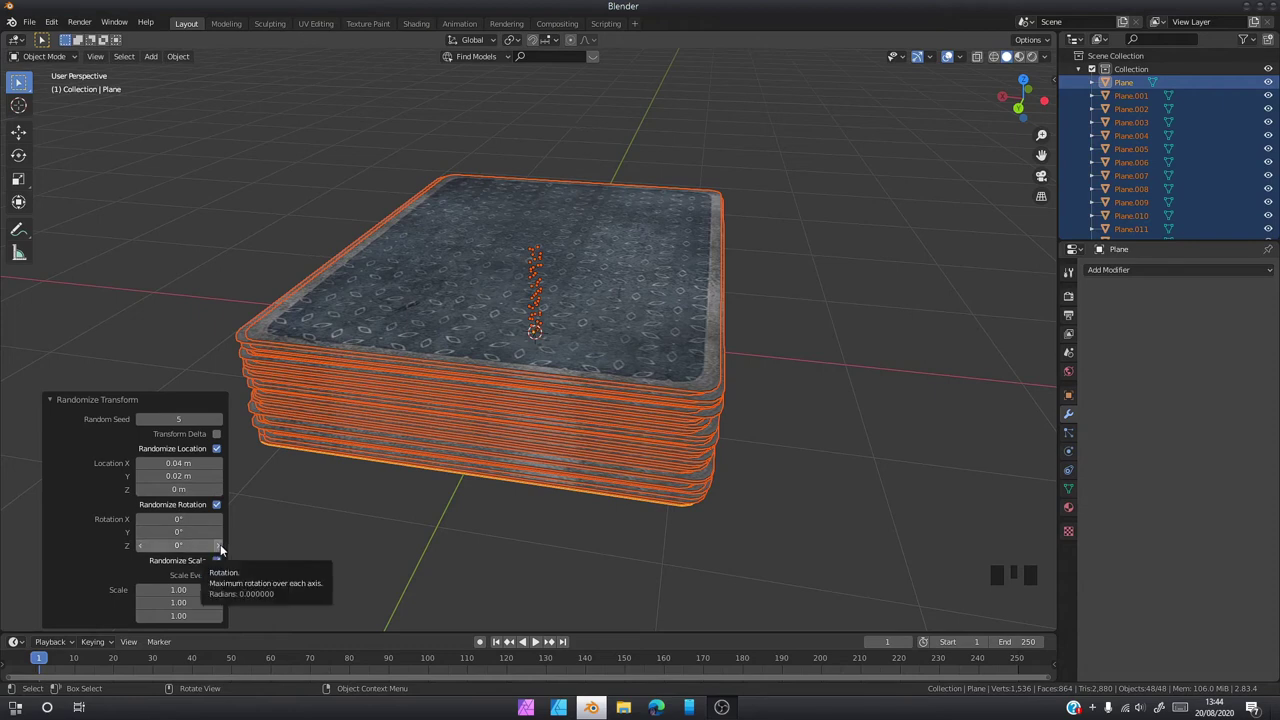
Add a 2.5° random Z rotation, toggle random scaling, and review the untidy deck
left_click_drag(226, 550, 222, 562)
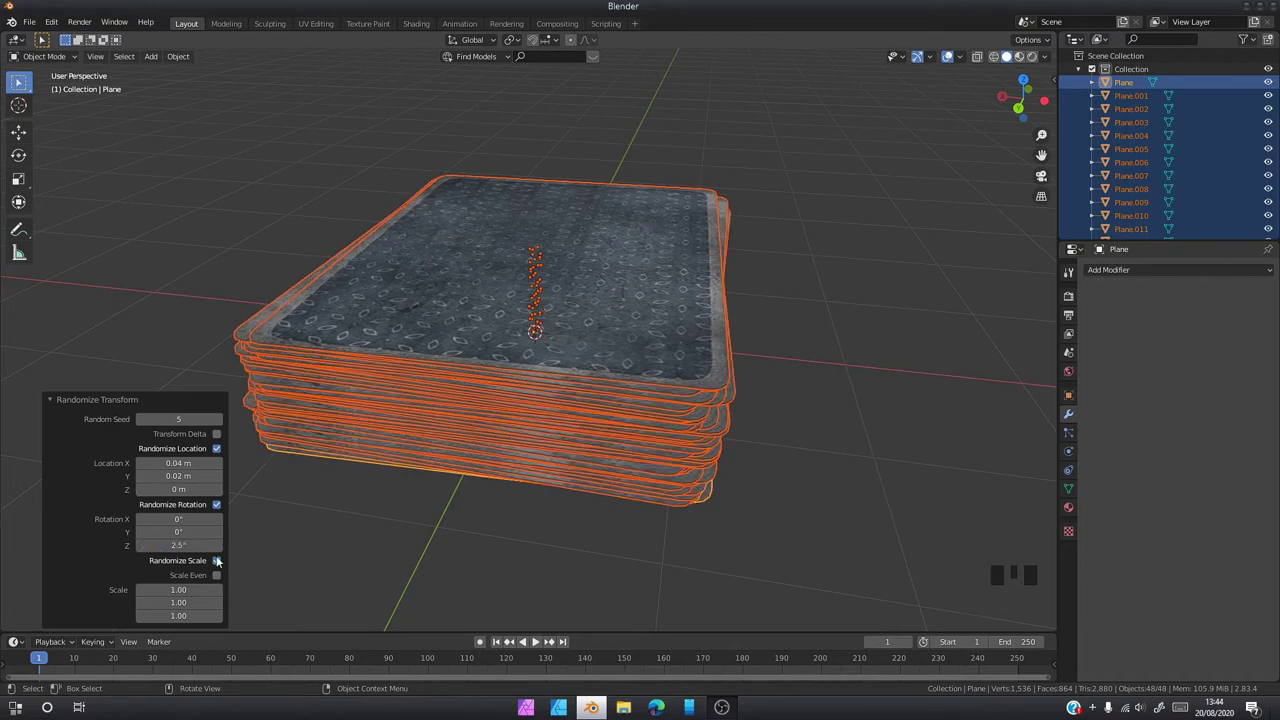
left_click(763, 566)
middle_click(735, 516)
scroll("down", 3)
left_click_drag(600, 497, 607, 472)
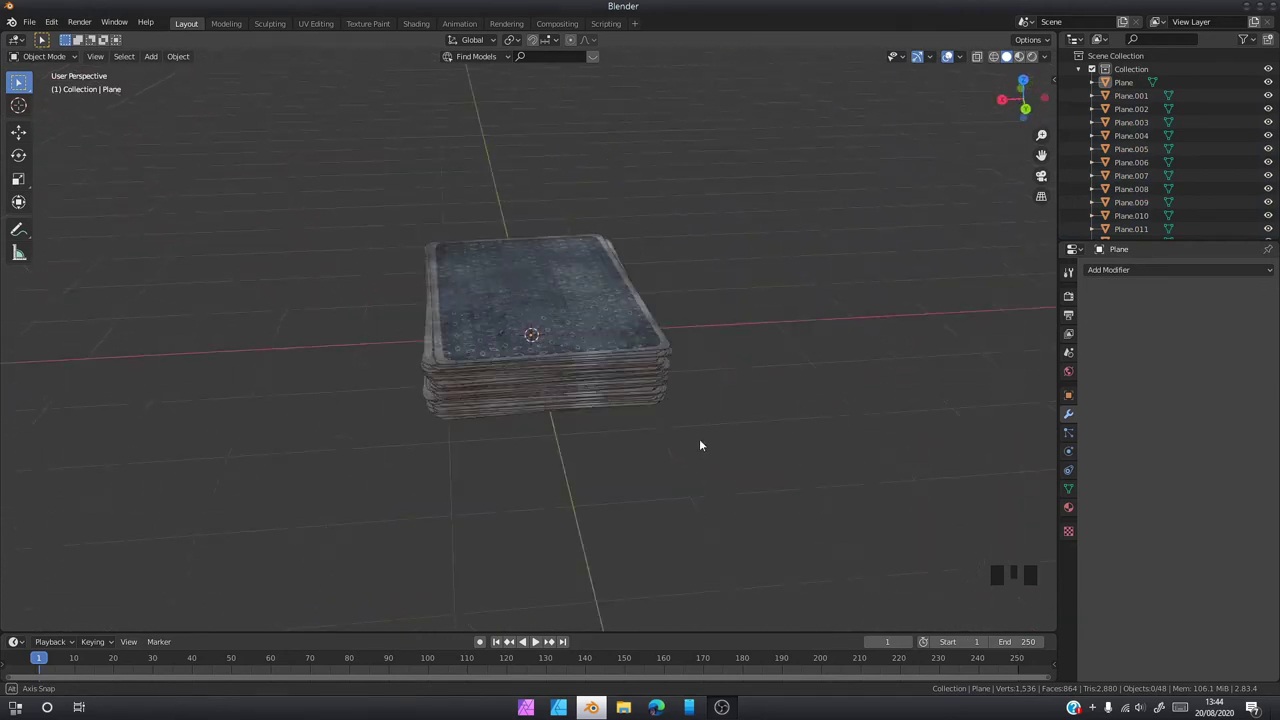
Duplicate the deck's top card and slide the copy out along X beside the deck
left_click_drag(573, 414, 656, 473)
left_click_drag(656, 473, 577, 302)
left_click(577, 302)
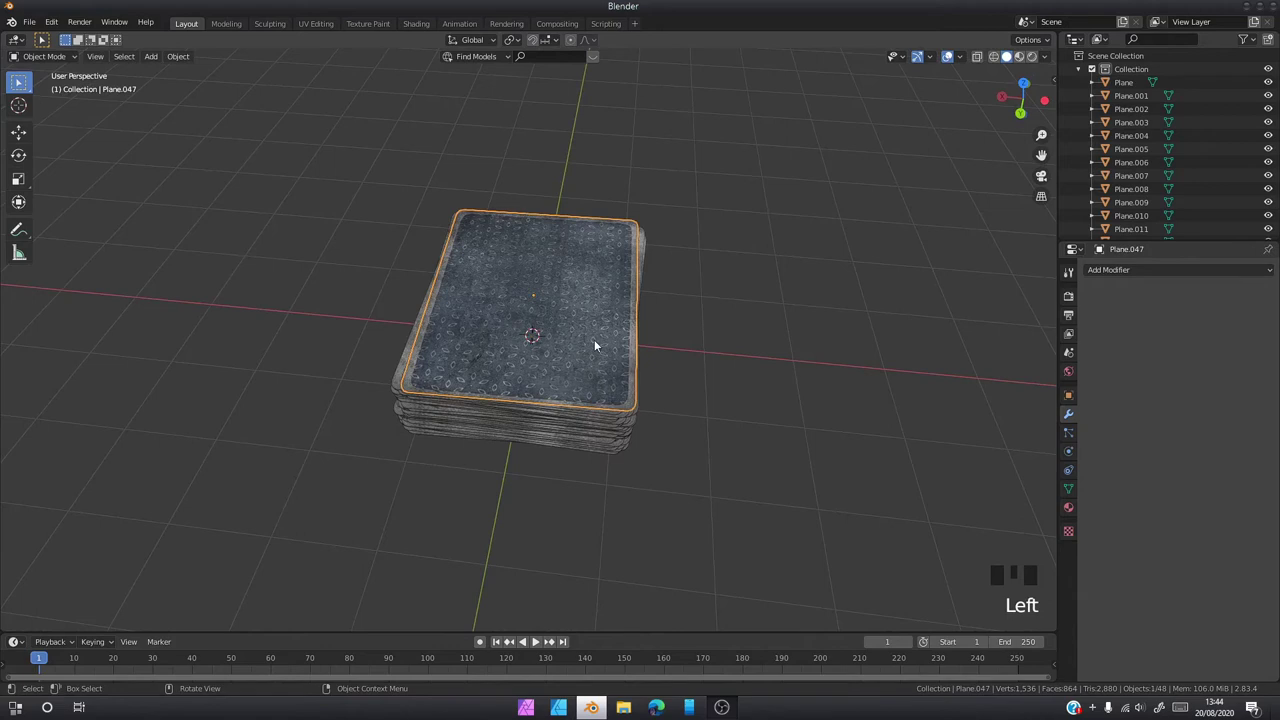
key("shift+d")
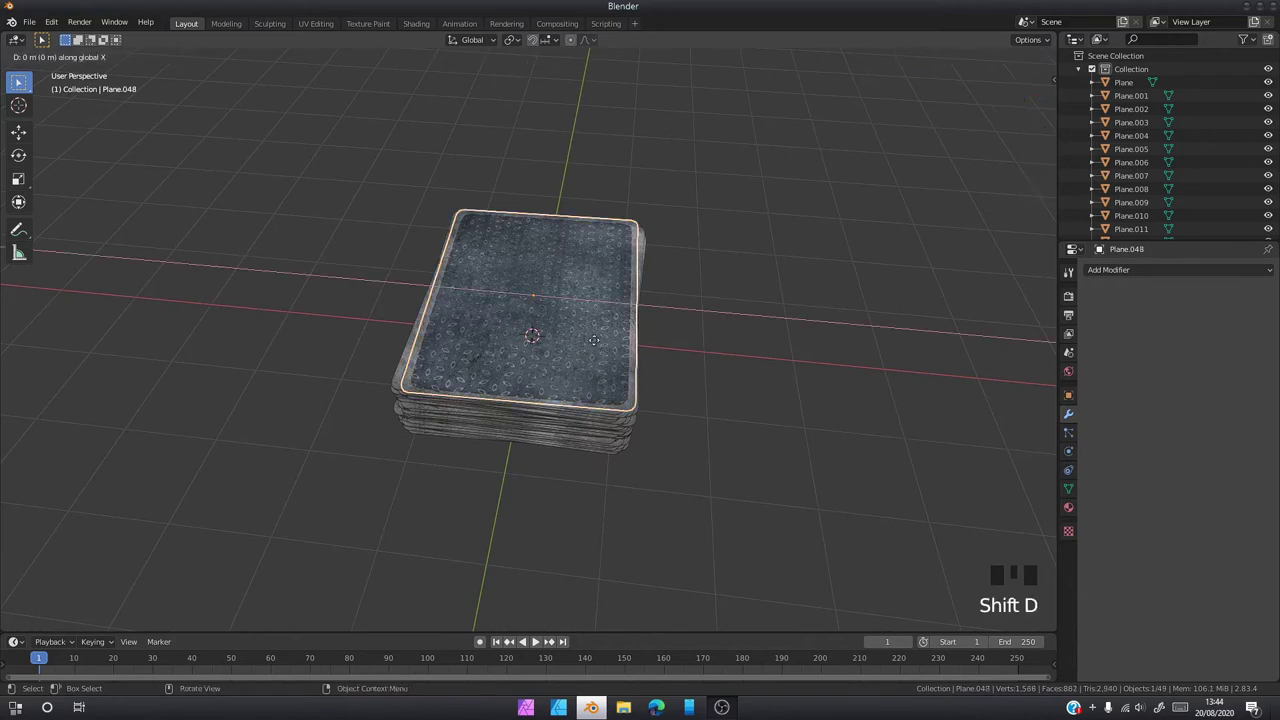
left_click_drag(947, 360, 878, 386)
Rotate the copied card 180° about Y so the king face points up
key("r")
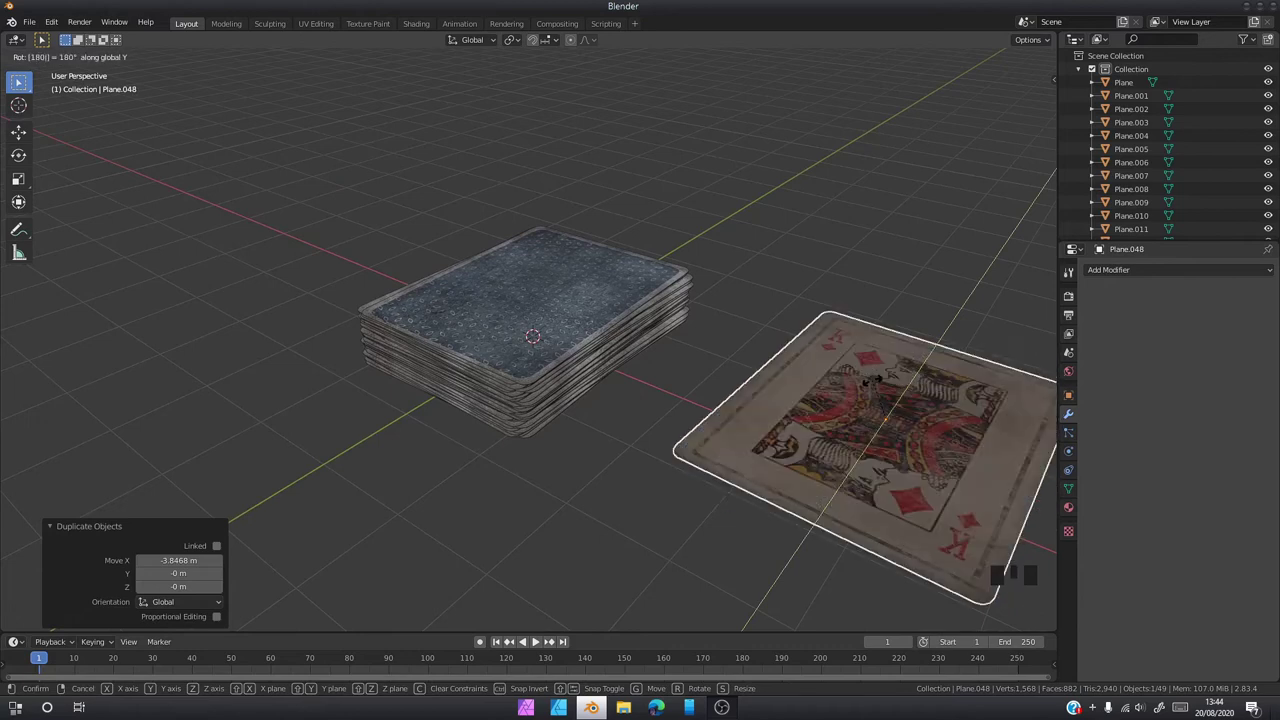
left_click_drag(836, 373, 685, 224)
In front orthographic view, lower the king card along Z to the deck's level
key("KP_1")
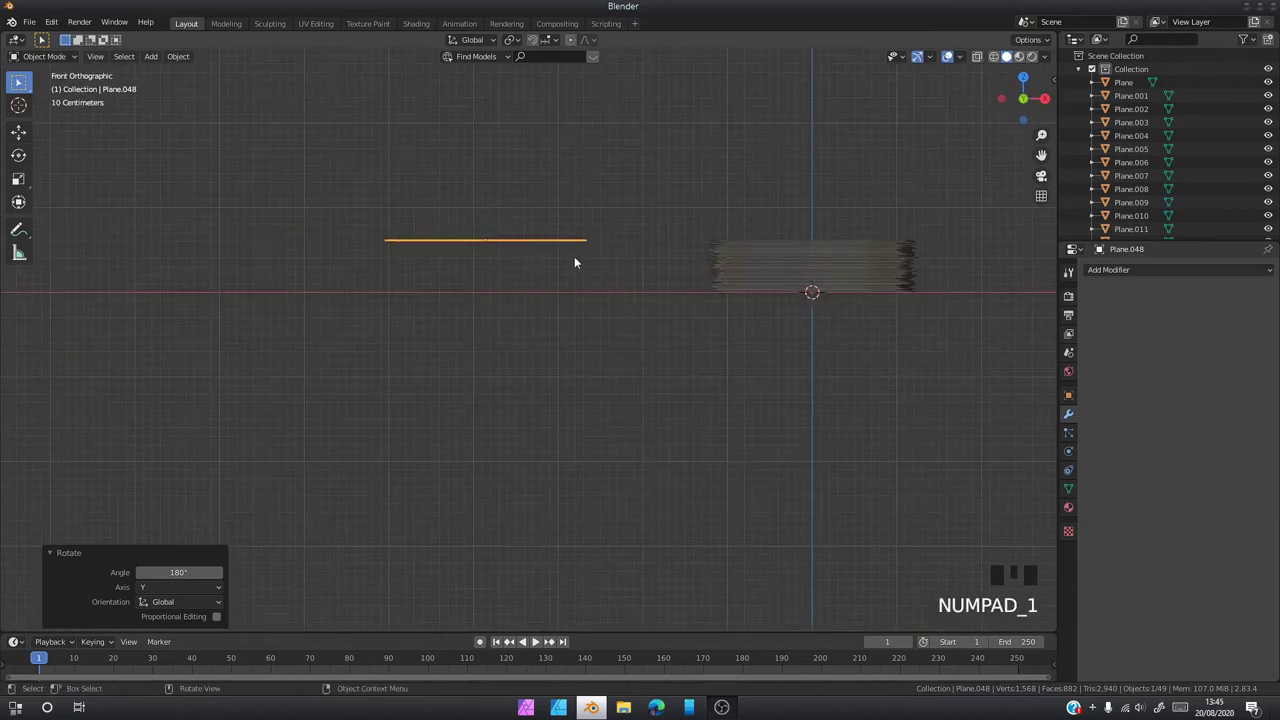
key("g")
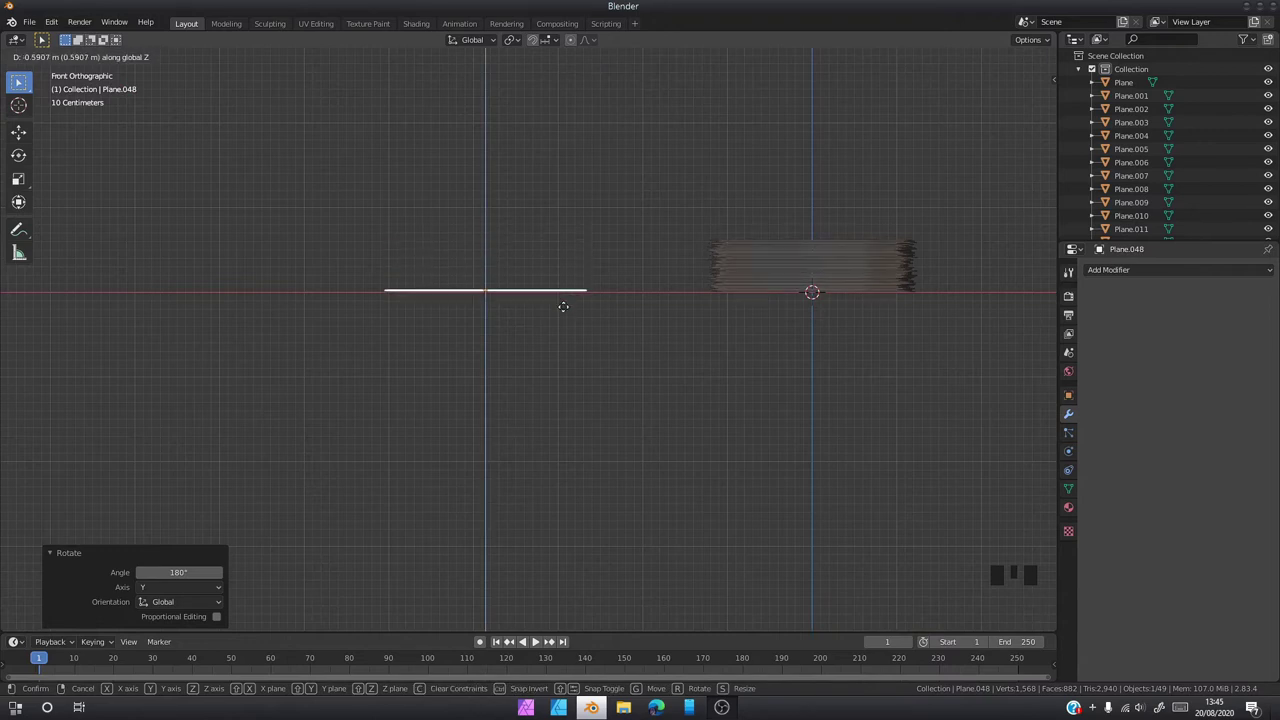
scroll("up", 3)
middle_click(473, 277)
scroll("up", 3)
left_click_drag(537, 334, 581, 369)
key("g")
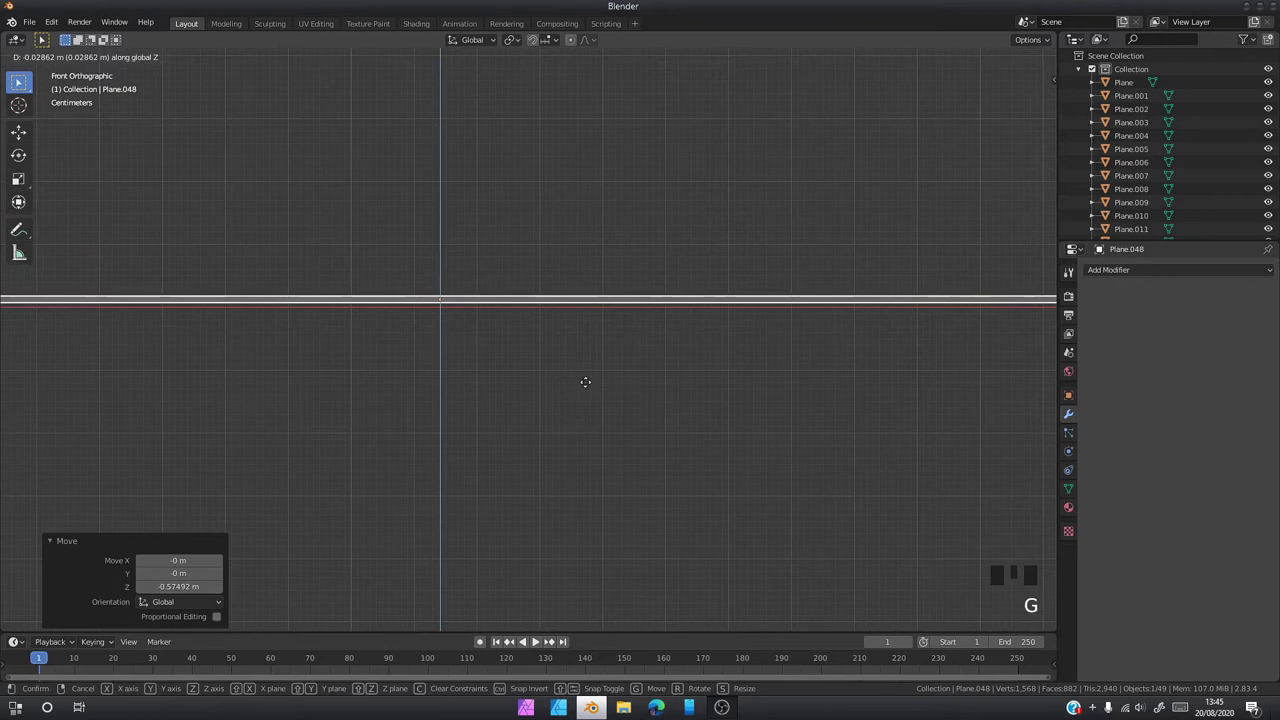
Set the king card's Array modifier count to 3 stacked copies
middle_click(626, 349)
scroll("down", 3)
left_click_drag(669, 413, 1025, 304)
left_click_drag(1025, 304, 1154, 429)
left_click_drag(254, 357, 630, 411)
scroll("down", 3)
scroll("up", 3)
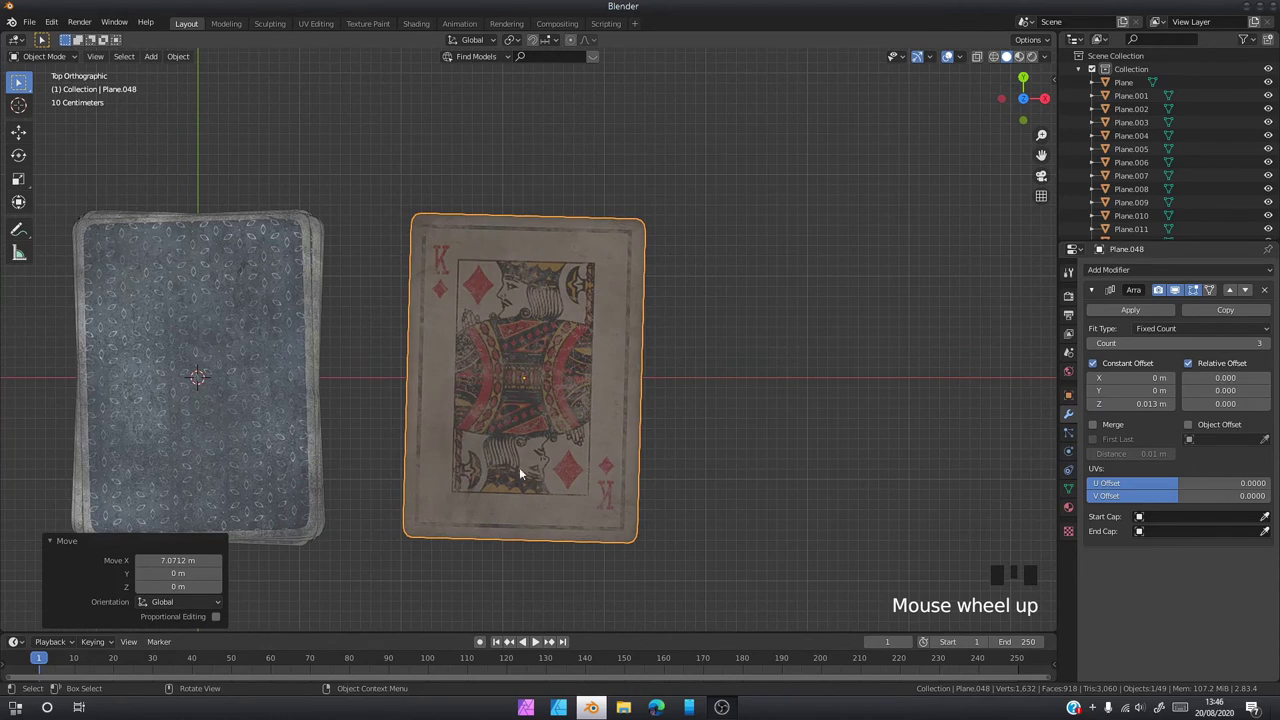
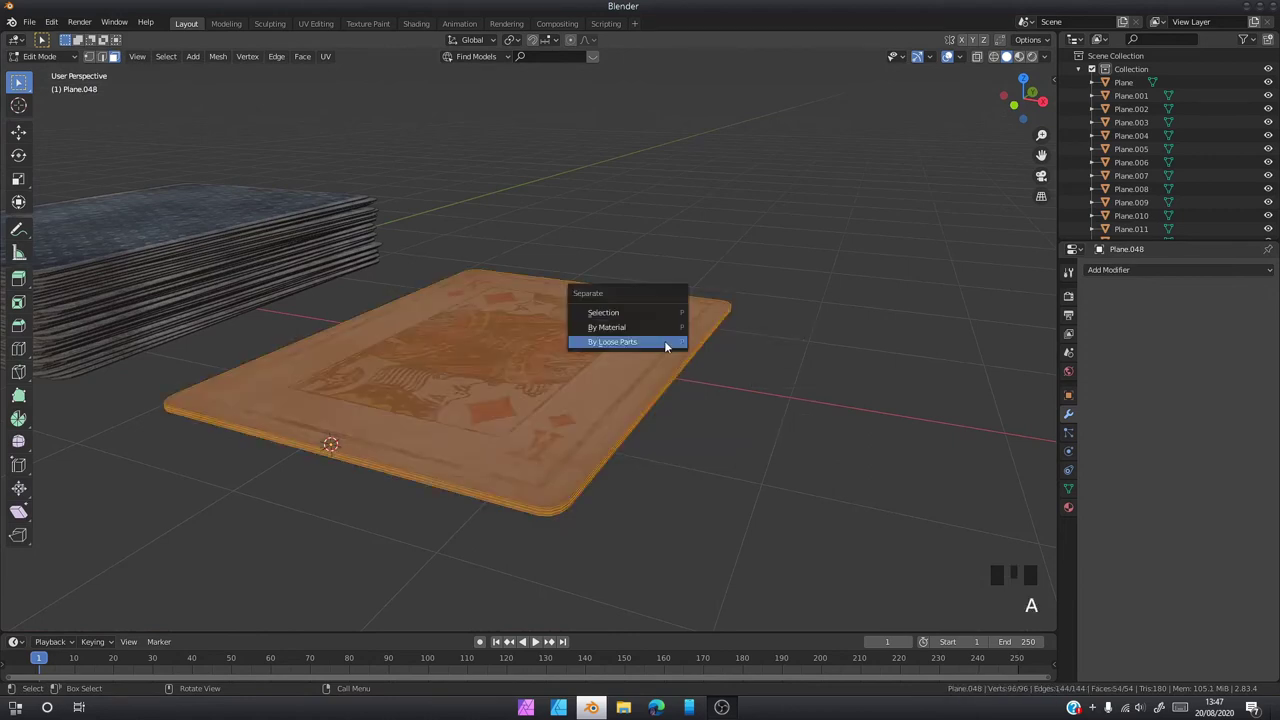
Separate the three king copies by loose parts and set each origin to its geometry
key("p")
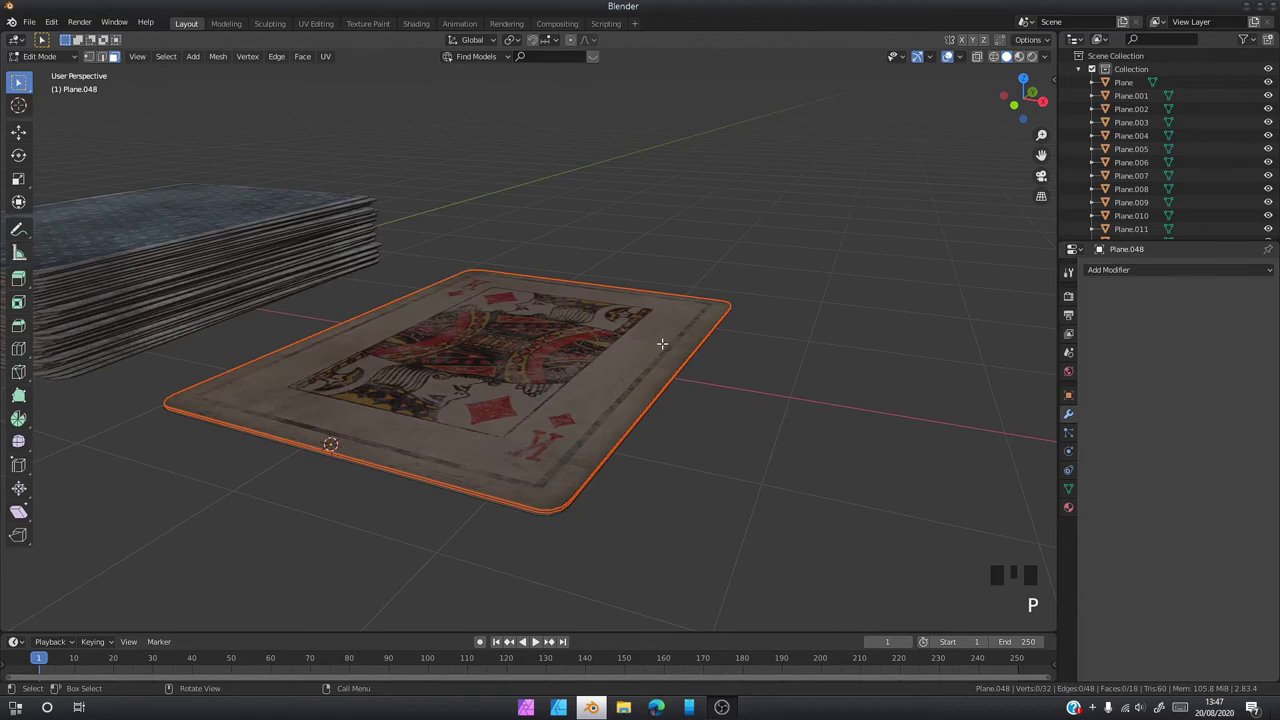
key("Tab")
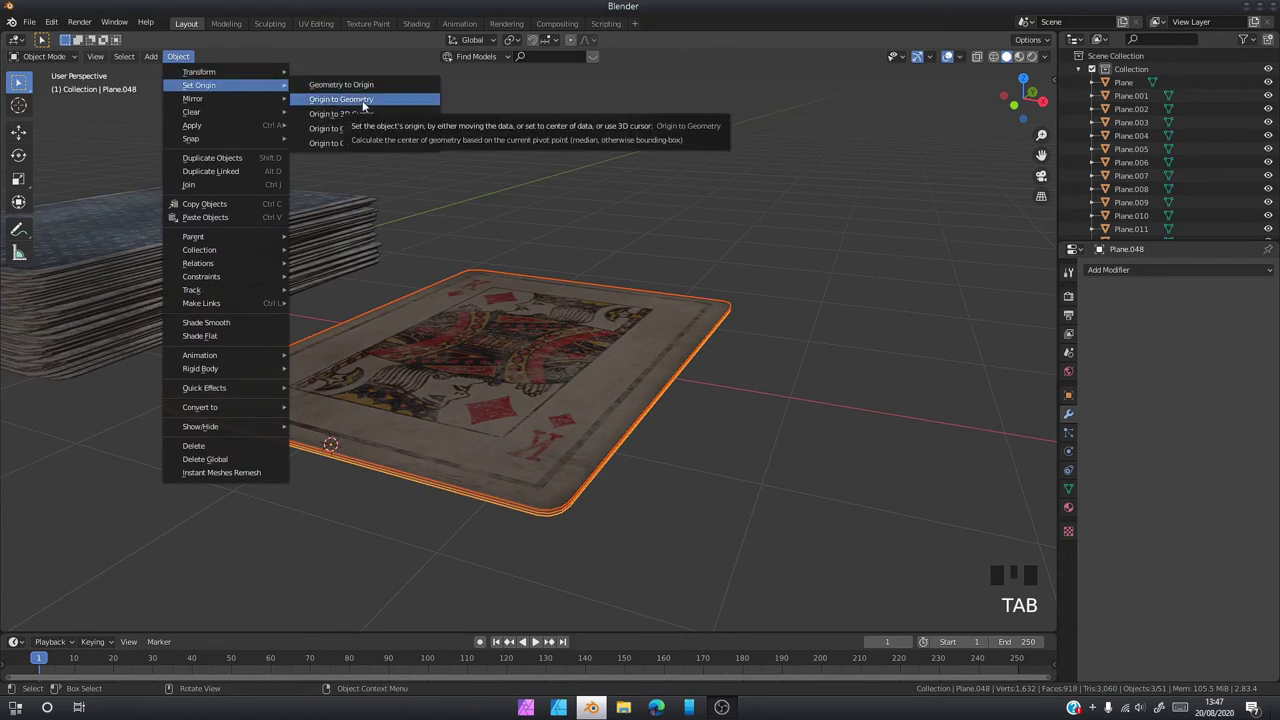
left_click(367, 106)
left_click_drag(546, 241, 366, 114)
left_click(366, 114)
Apply Randomize Transform to jitter the king cards' location and rotation into an untidy pile
left_click_drag(750, 353, 600, 359)
scroll("down", 3)
left_click_drag(603, 353, 610, 492)
left_click(610, 492)
left_click_drag(600, 403, 750, 499)
key("F3")
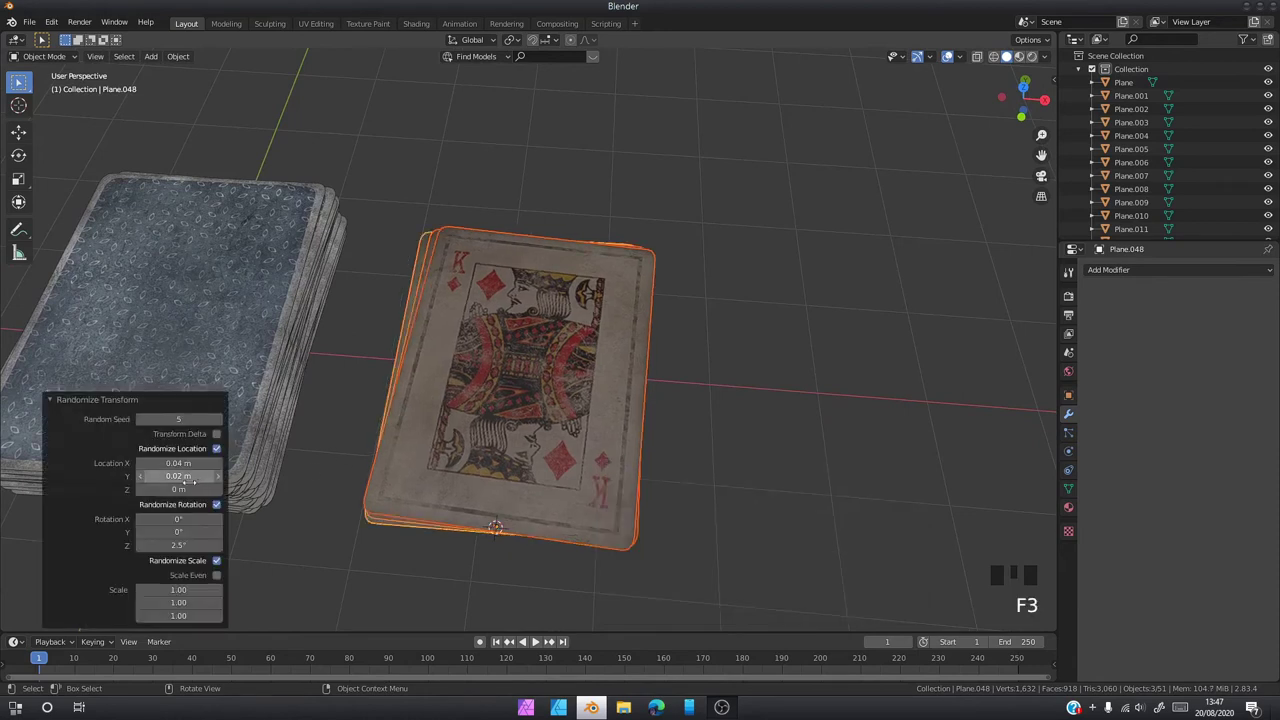
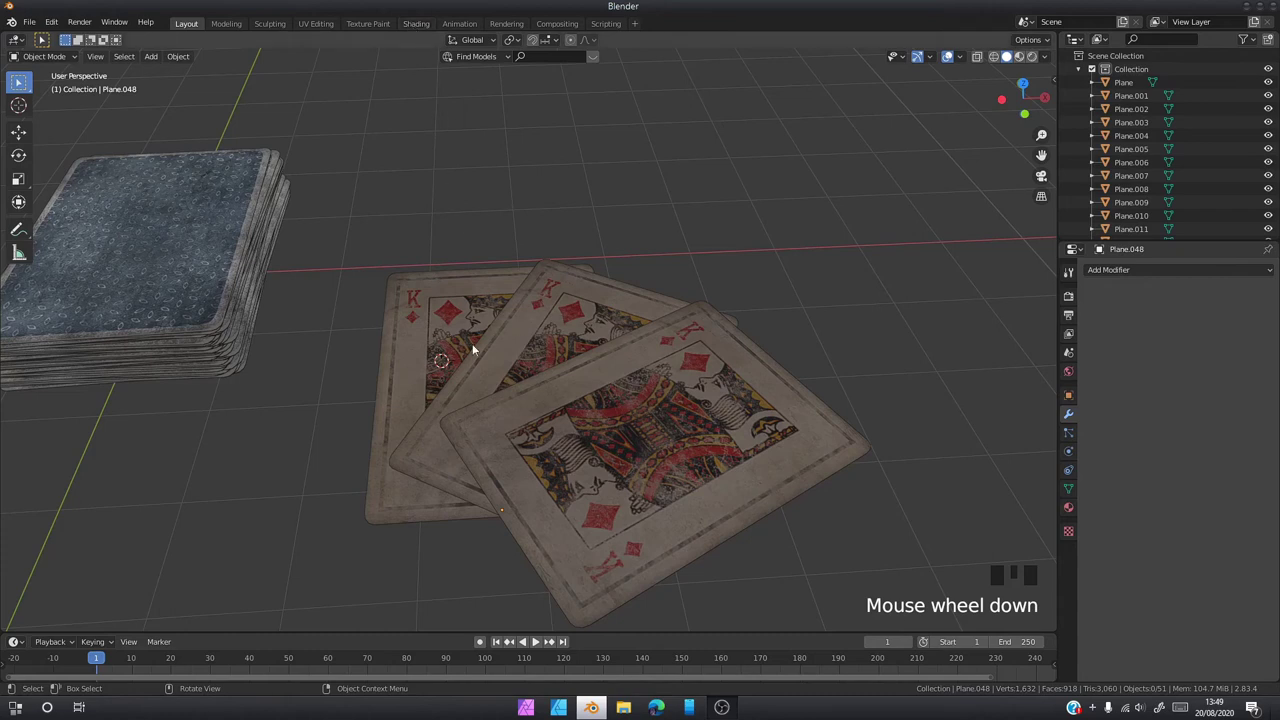
Pick through the fanned king cards and select the middle one
left_click(543, 346)
left_click(463, 328)
left_click(526, 353)
left_click(475, 328)
left_click(550, 332)
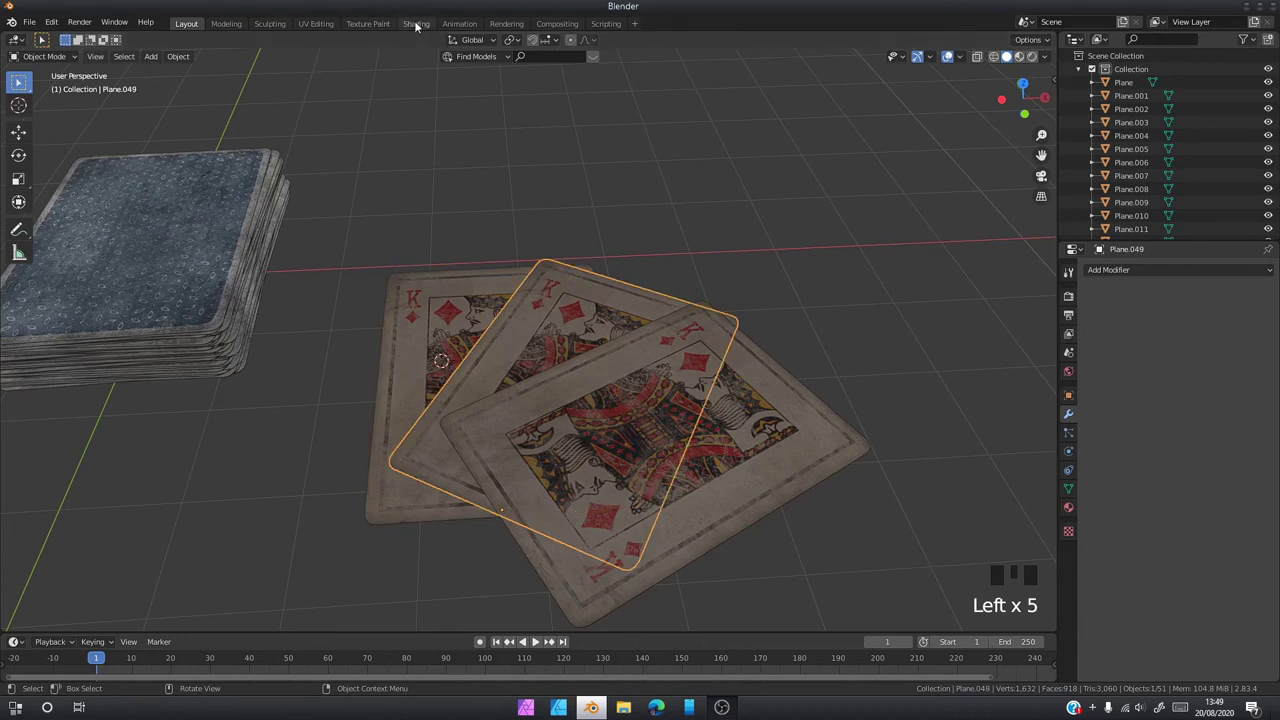
Shift the fanned cards' front-face mapping onto different cards in the texture
left_click(426, 27)
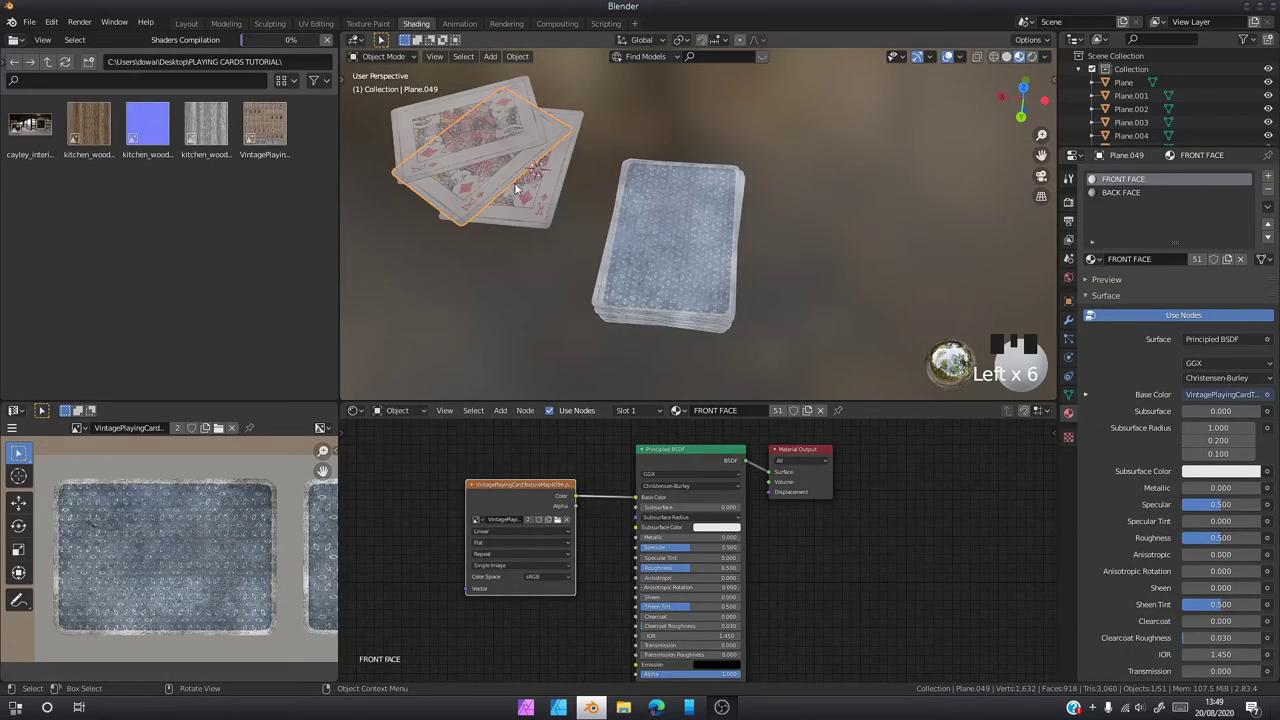
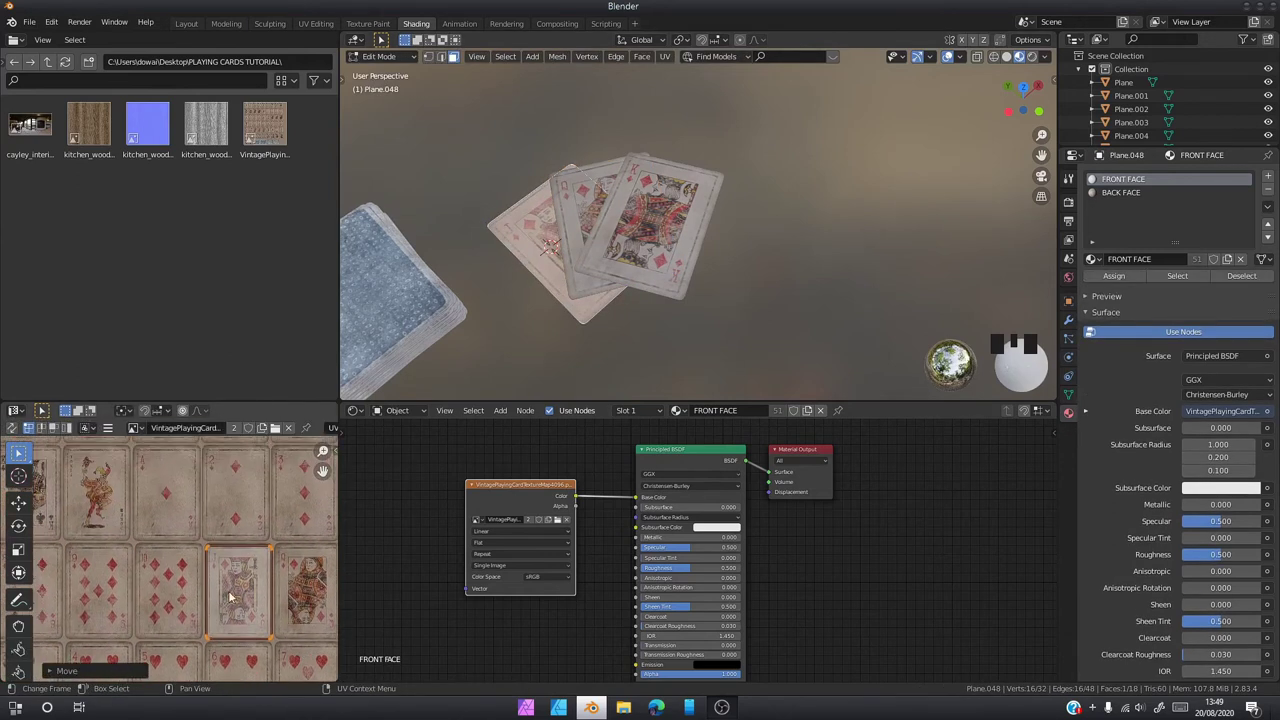
key("g")
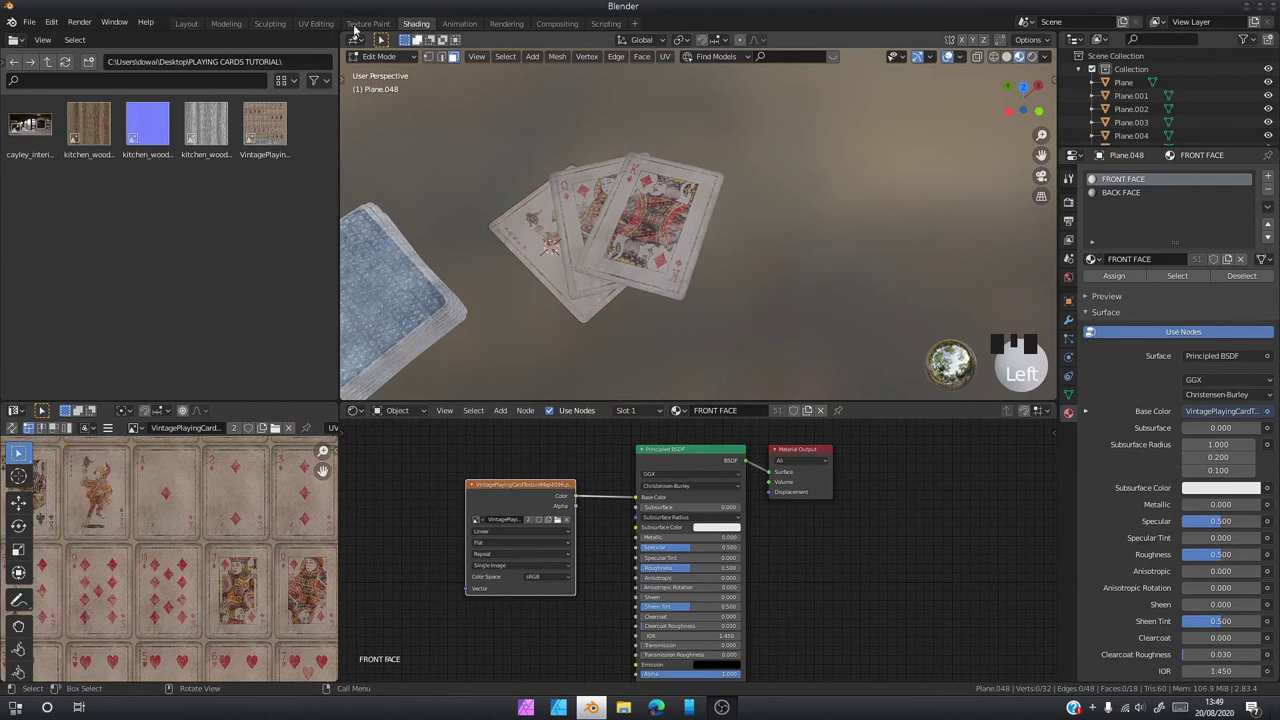
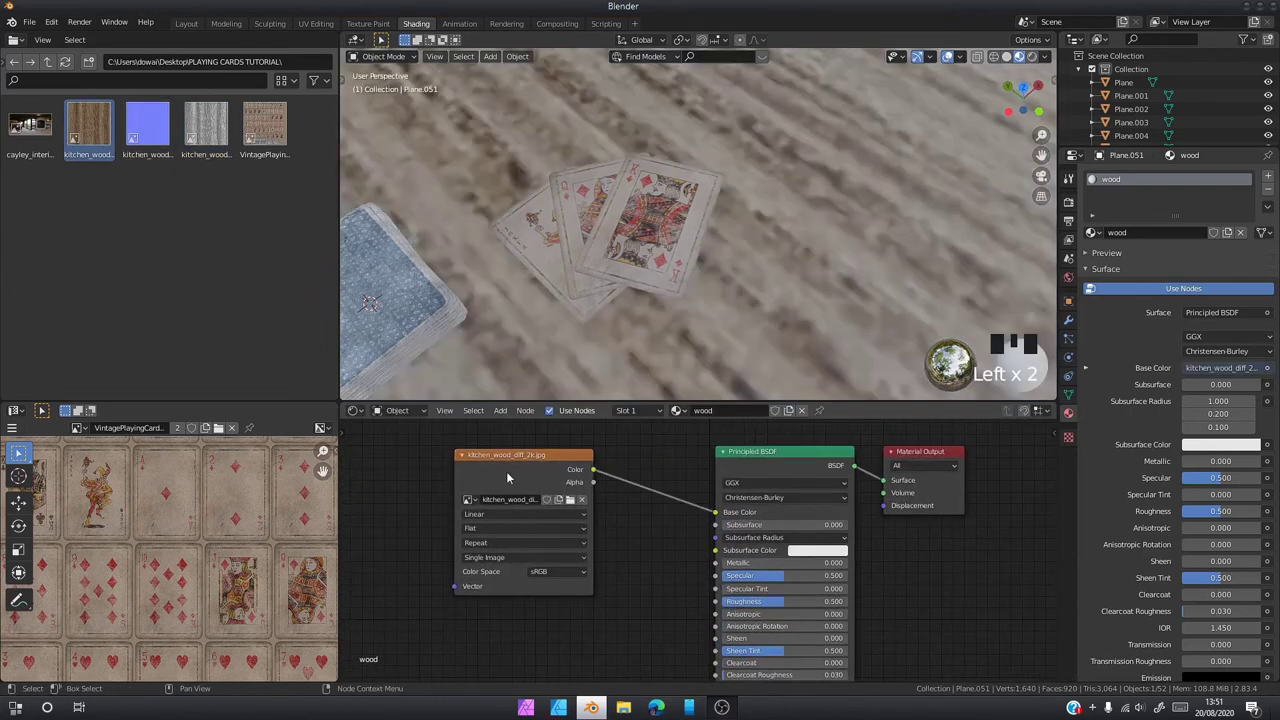
Drop the wood normal texture image into the table material's node editor
left_click_drag(535, 490, 891, 653)
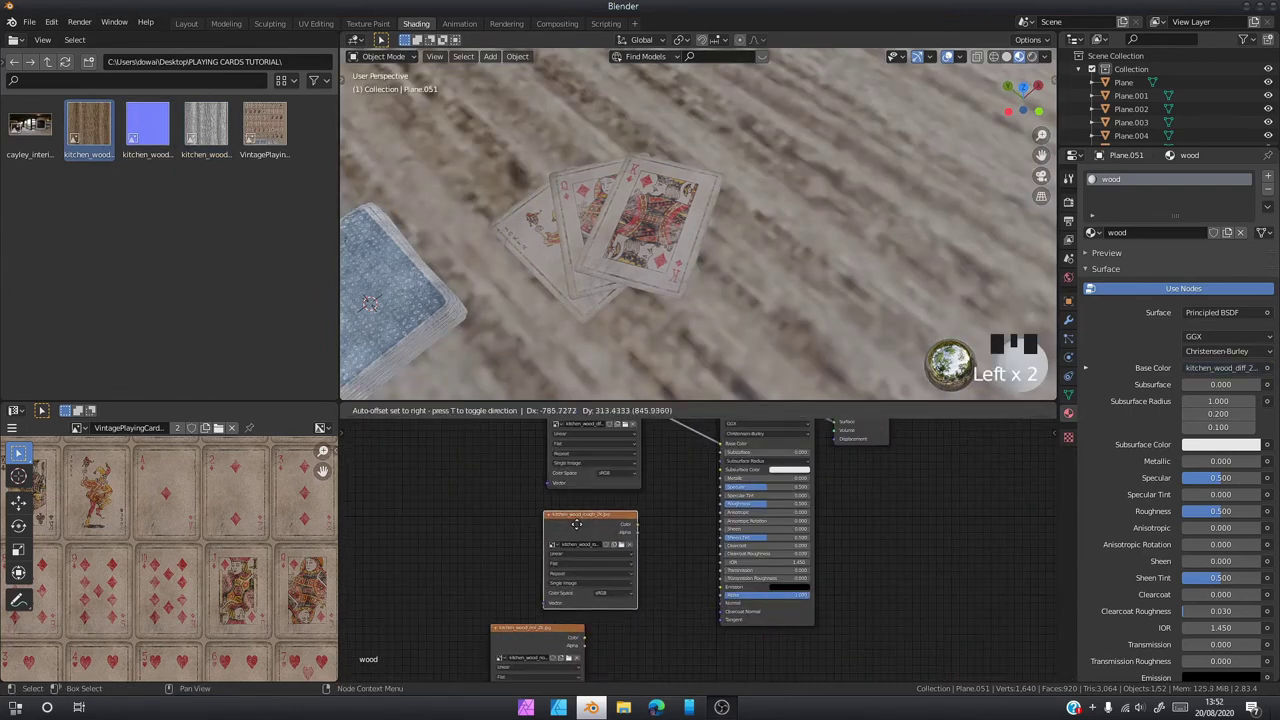
left_click(708, 525)
scroll("down", 3)
left_click(564, 625)
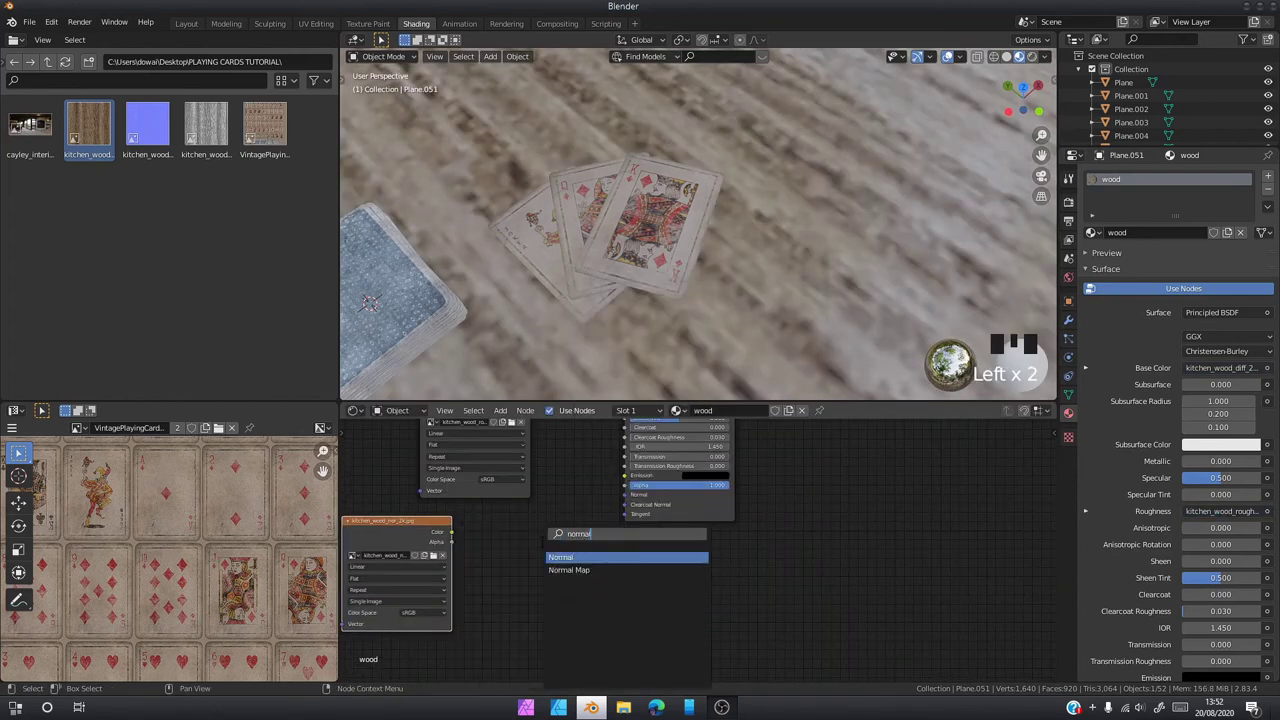
Add a Normal Map node and link the wood normal texture into it
left_click(467, 543)
left_click(629, 501)
scroll("down", 3)
left_click_drag(663, 323, 536, 313)
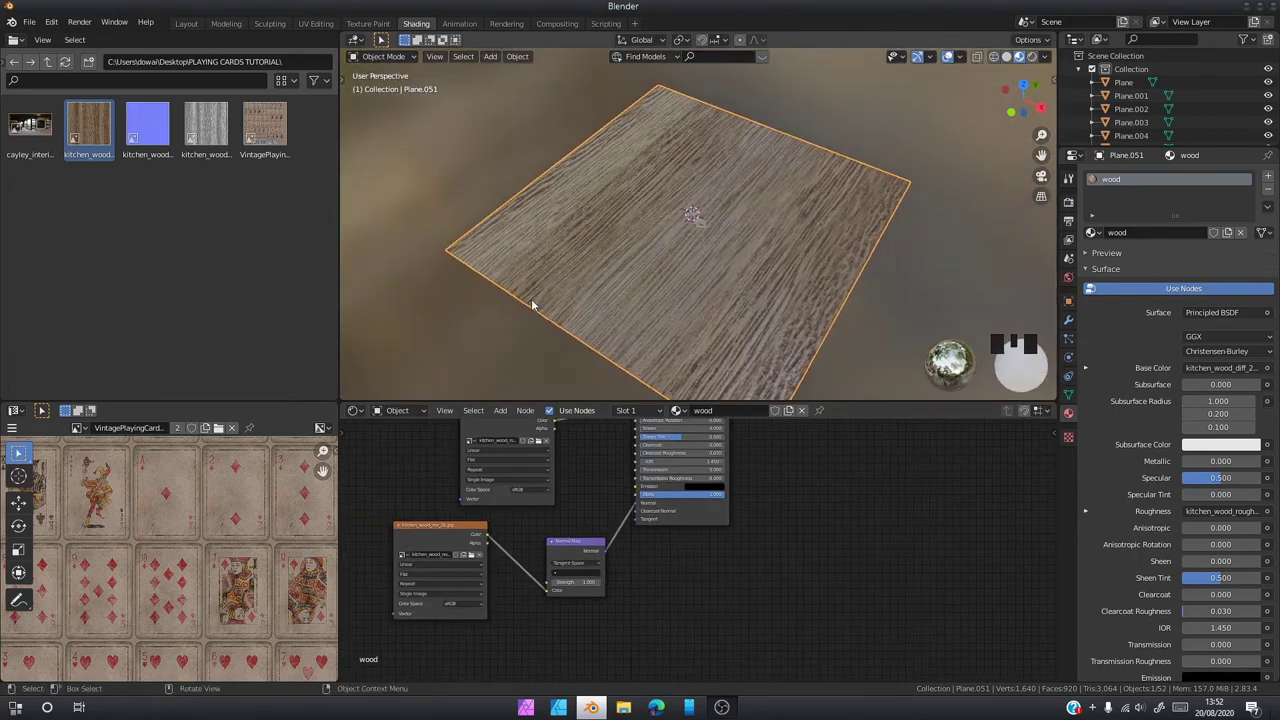
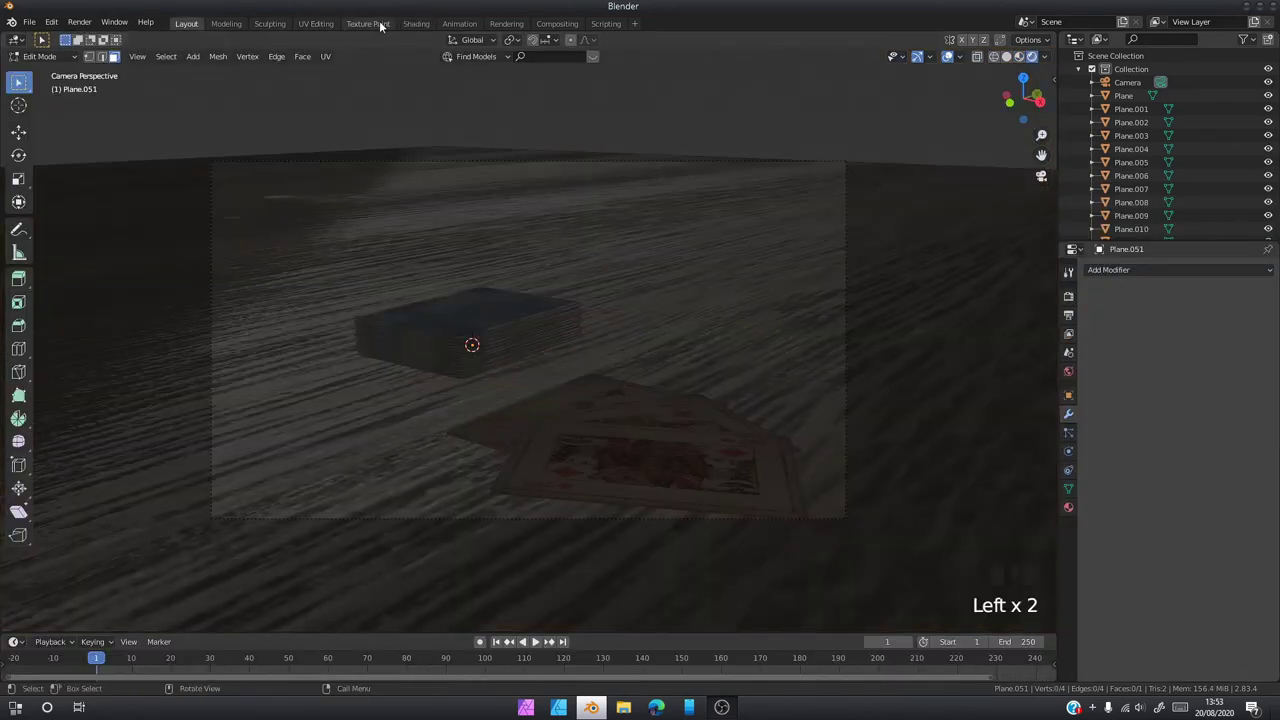
Add a point light and move it above the deck of cards
key("Tab")
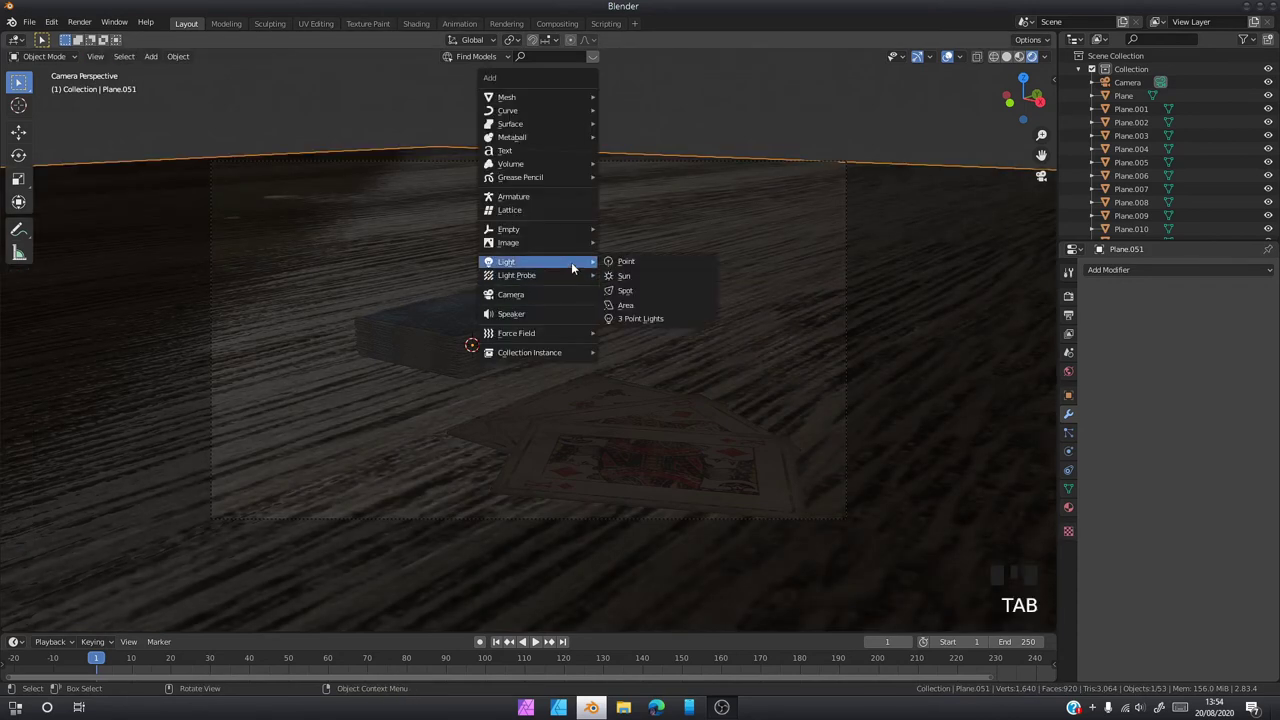
key("shift+a")
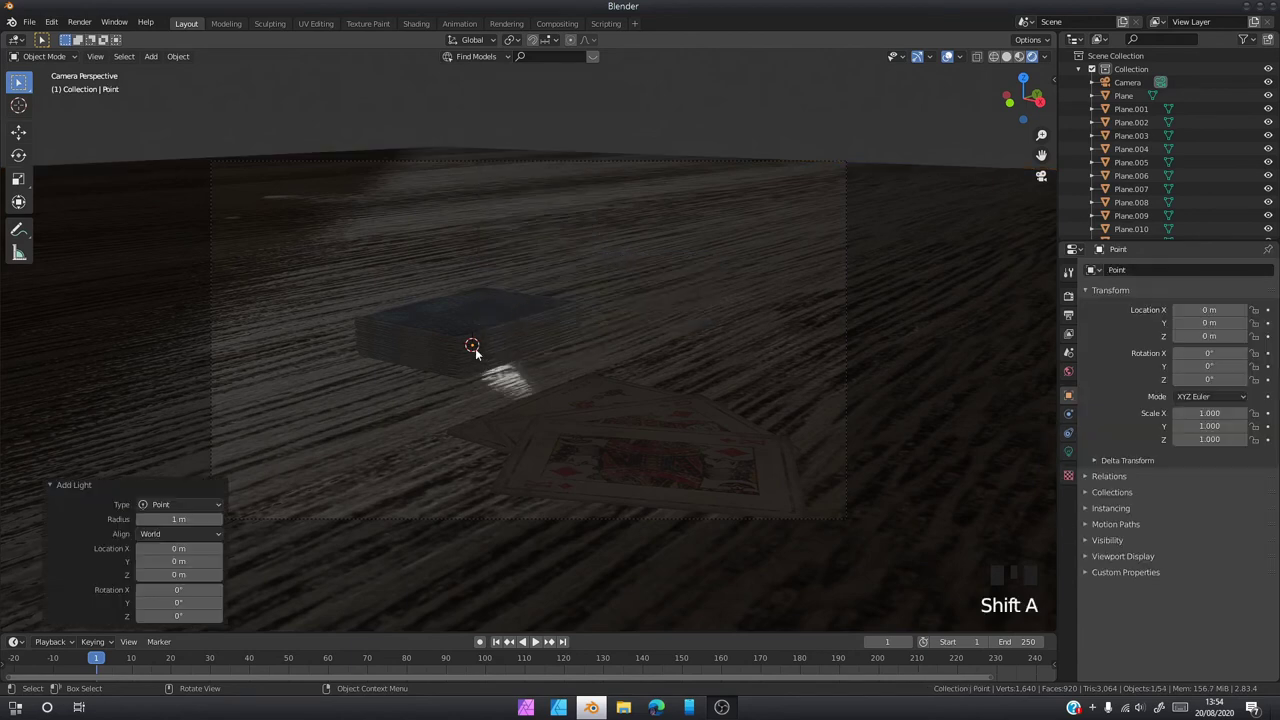
key("g")
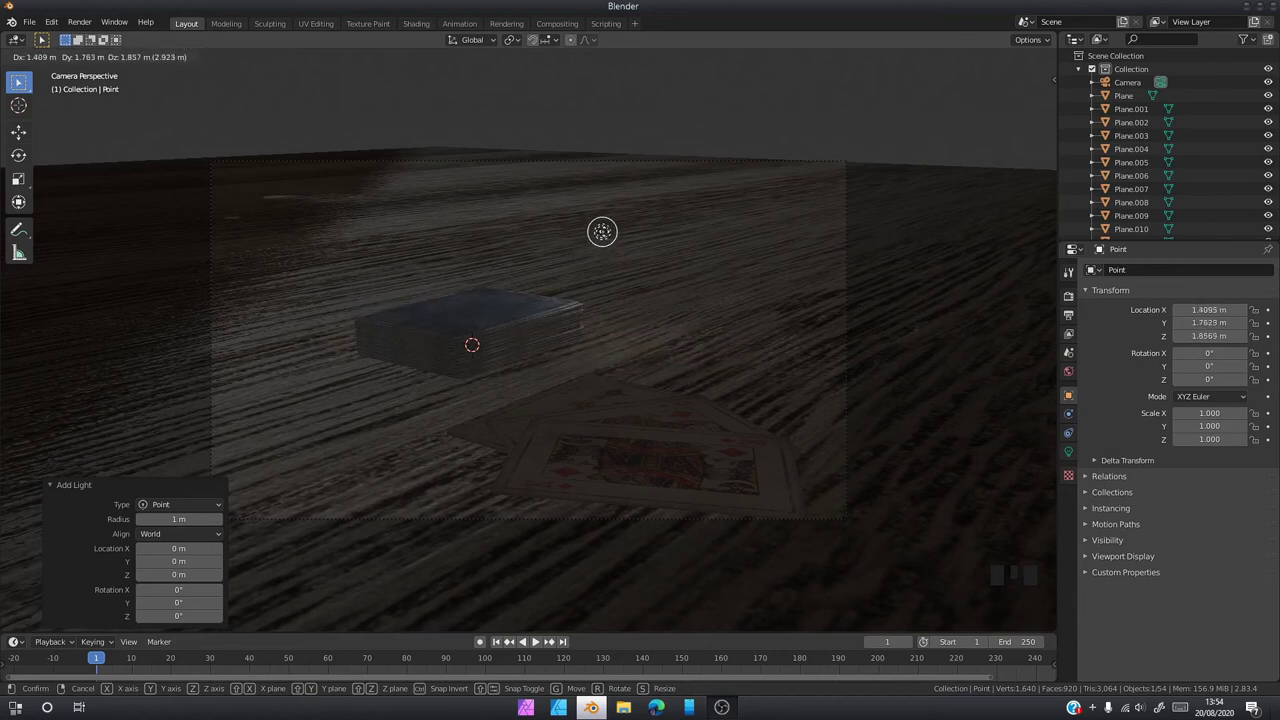
left_click(636, 269)
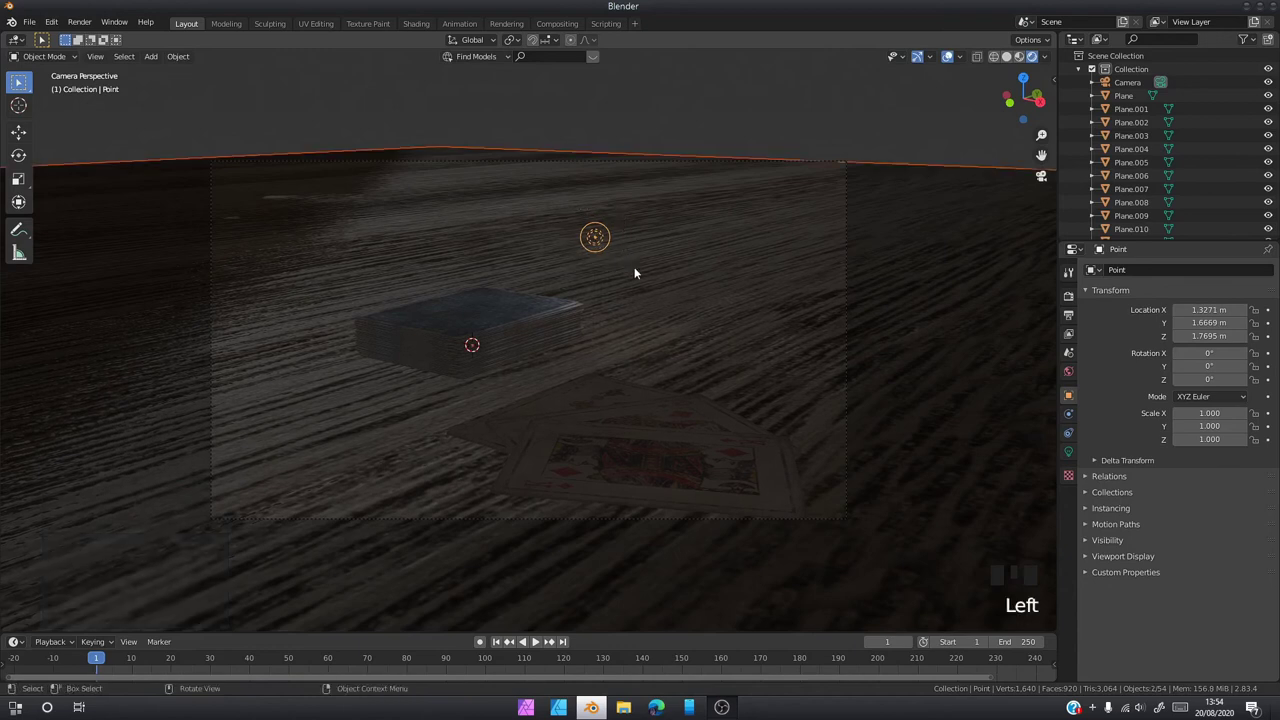
Select the point light again and delete it from the scene
left_click(722, 137)
left_click(596, 241)
key("Delete")
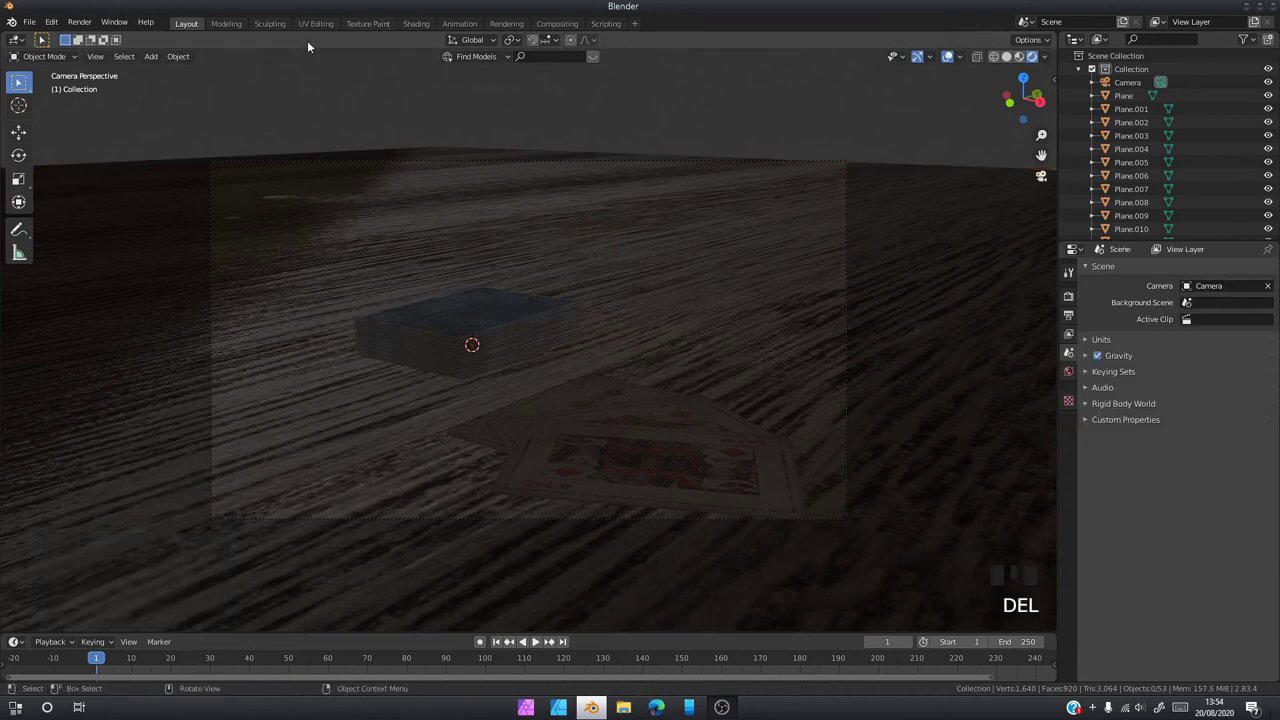
Replace the World Background with an Environment Texture loaded with cayley_interior_2k.hdr
left_click(426, 31)
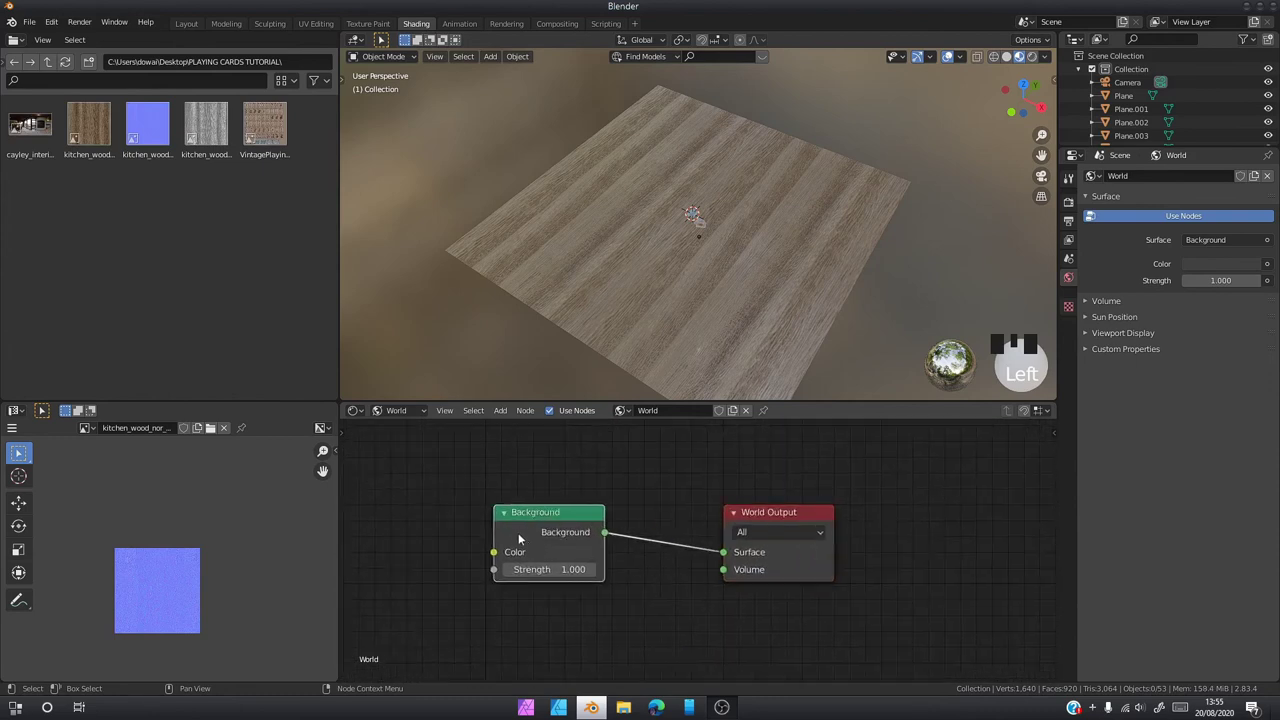
key("Delete")
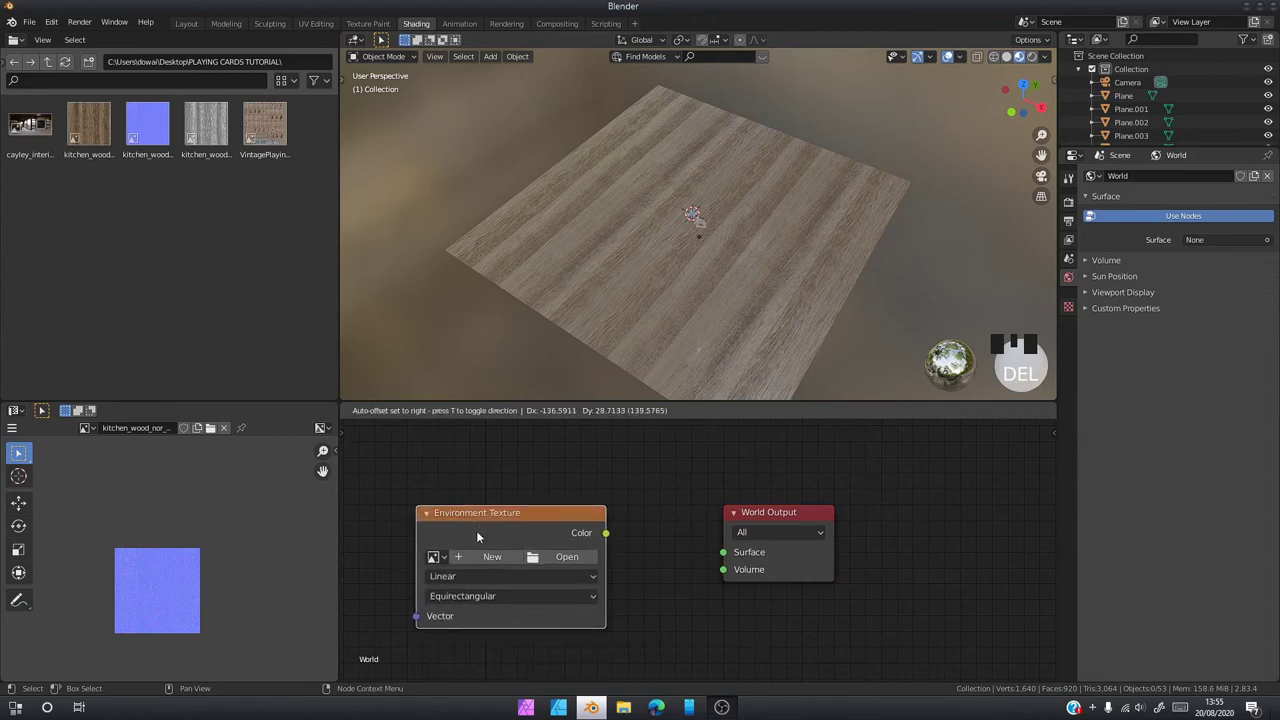
left_click_drag(727, 559, 697, 555)
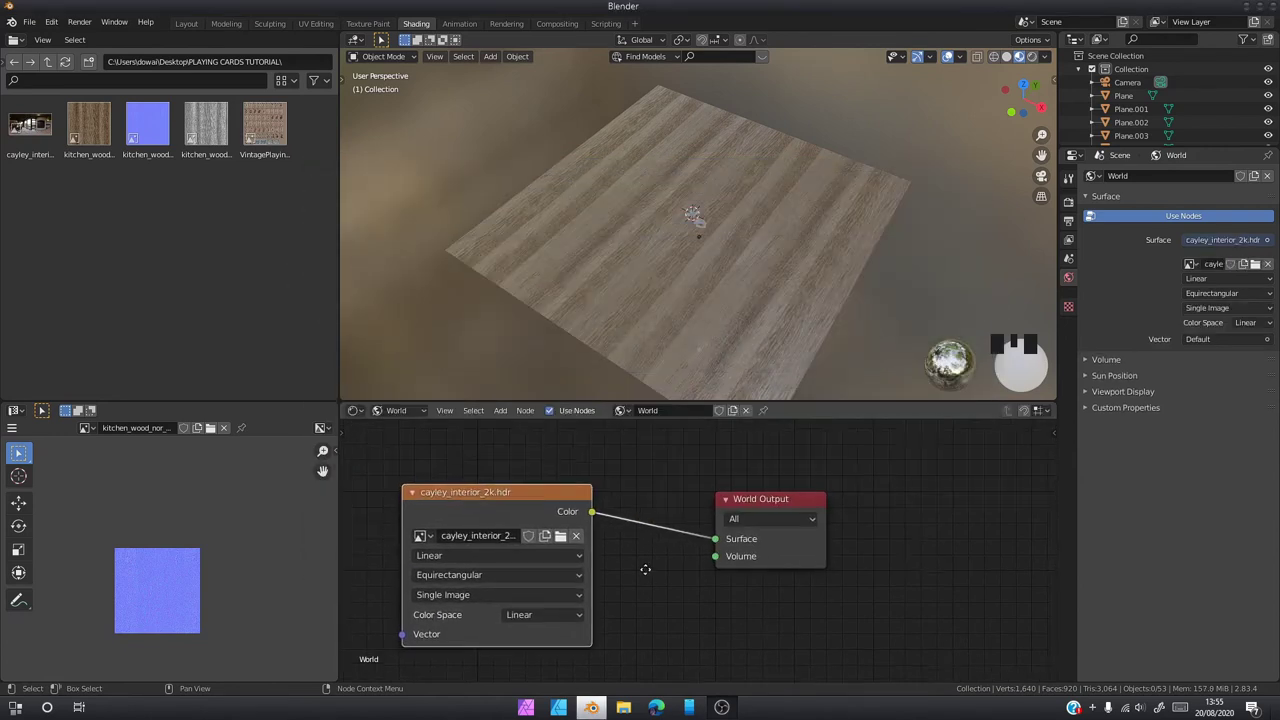
Back in Layout, show the camera view with Rendered shading and Render Properties visible
left_click_drag(741, 286, 838, 199)
left_click(838, 199)
left_click_drag(736, 213, 233, 24)
left_click(233, 24)
left_click(203, 27)
Zoom the camera view in and out to reframe the HDR-lit cards closer
scroll("down", 3)
scroll("up", 3)
scroll("down", 3)
scroll("up", 3)
scroll("down", 3)
scroll("up", 3)
scroll("down", 3)
scroll("up", 3)
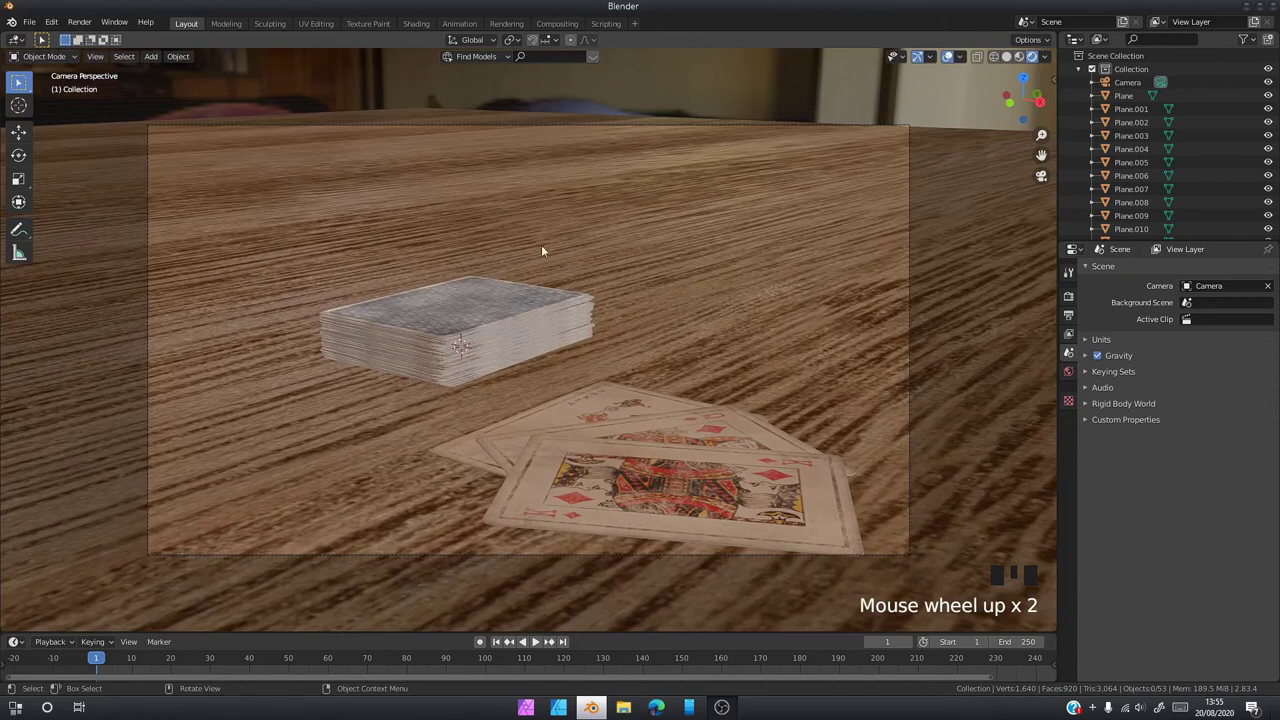
scroll("up", 3)
scroll("down", 3)
scroll("up", 3)
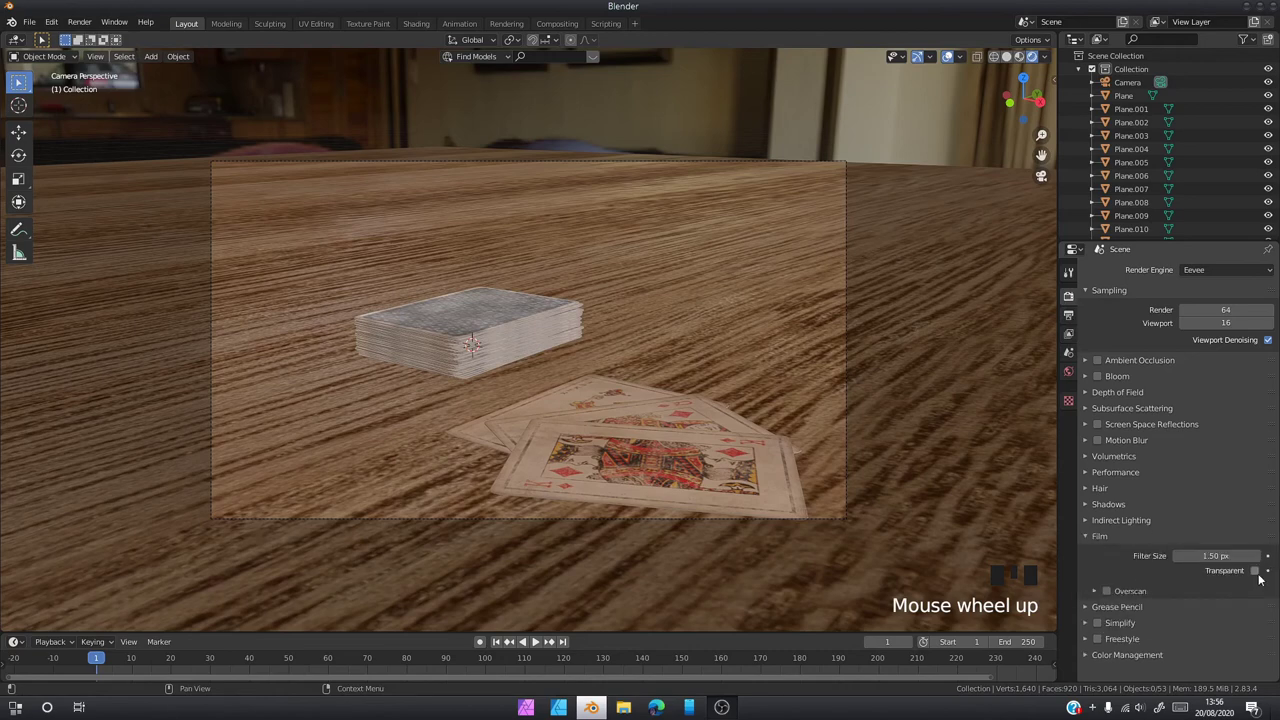
Enable Film > Transparent and start moving the camera toward the deck
left_click(1264, 577)
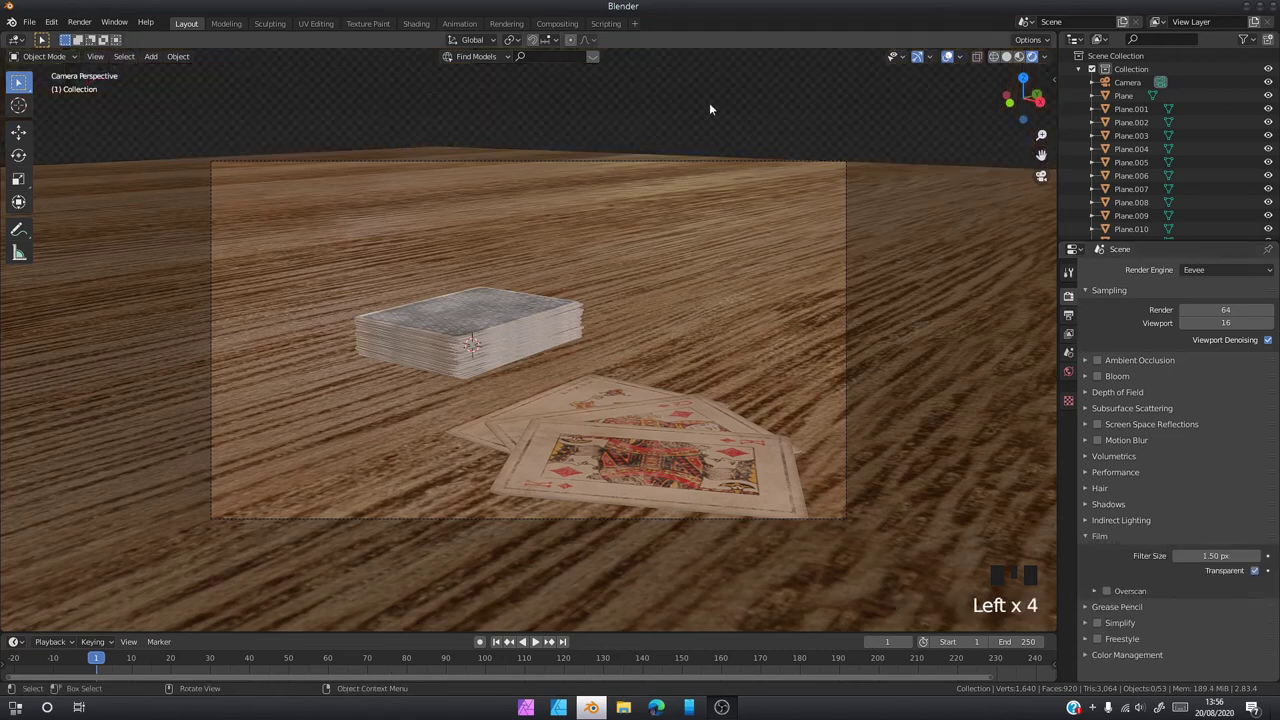
middle_click(570, 137)
scroll("down", 3)
left_click_drag(495, 204, 522, 307)
scroll("up", 3)
Navigate to a low, close framing of the deck and fanned kings and align the camera to it
middle_click(540, 337)
scroll("up", 3)
middle_click(534, 366)
scroll("down", 3)
scroll("up", 3)
left_click_drag(497, 386, 695, 417)
key("ctrl+alt+KP_0")
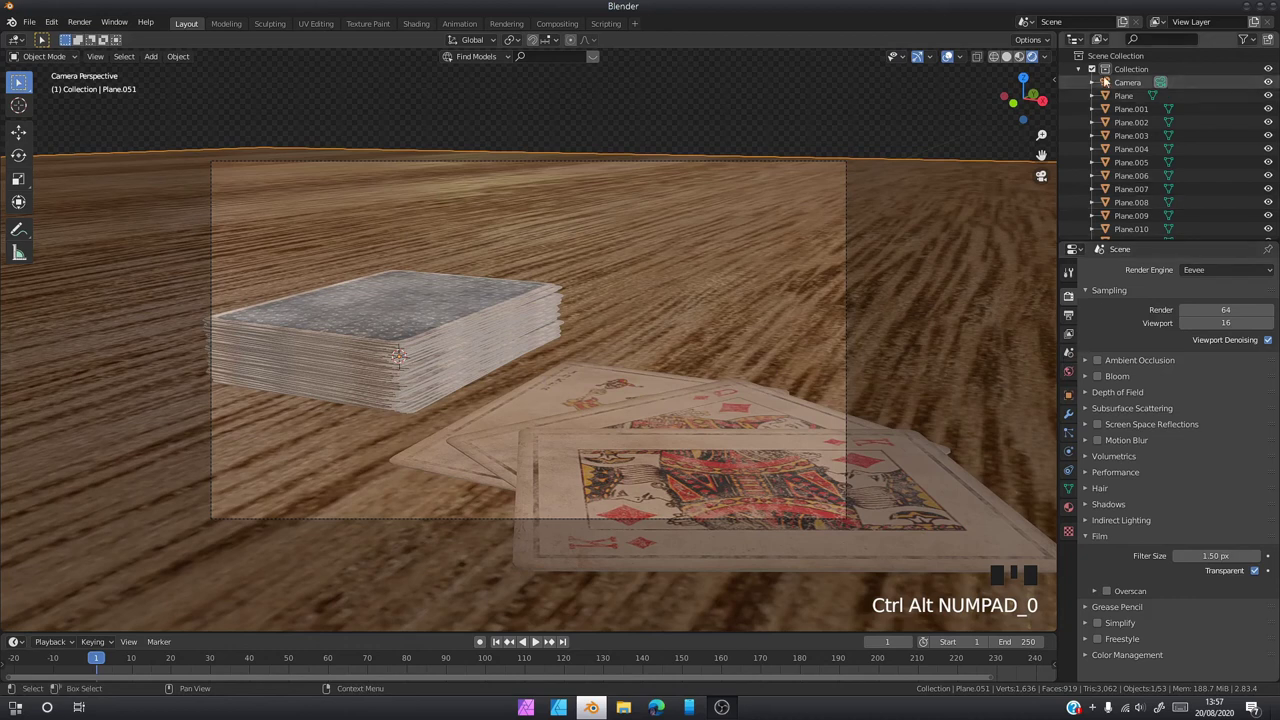
Widen the camera to 35 mm and slide it about half a metre along X to recentre the cards
left_click(1131, 90)
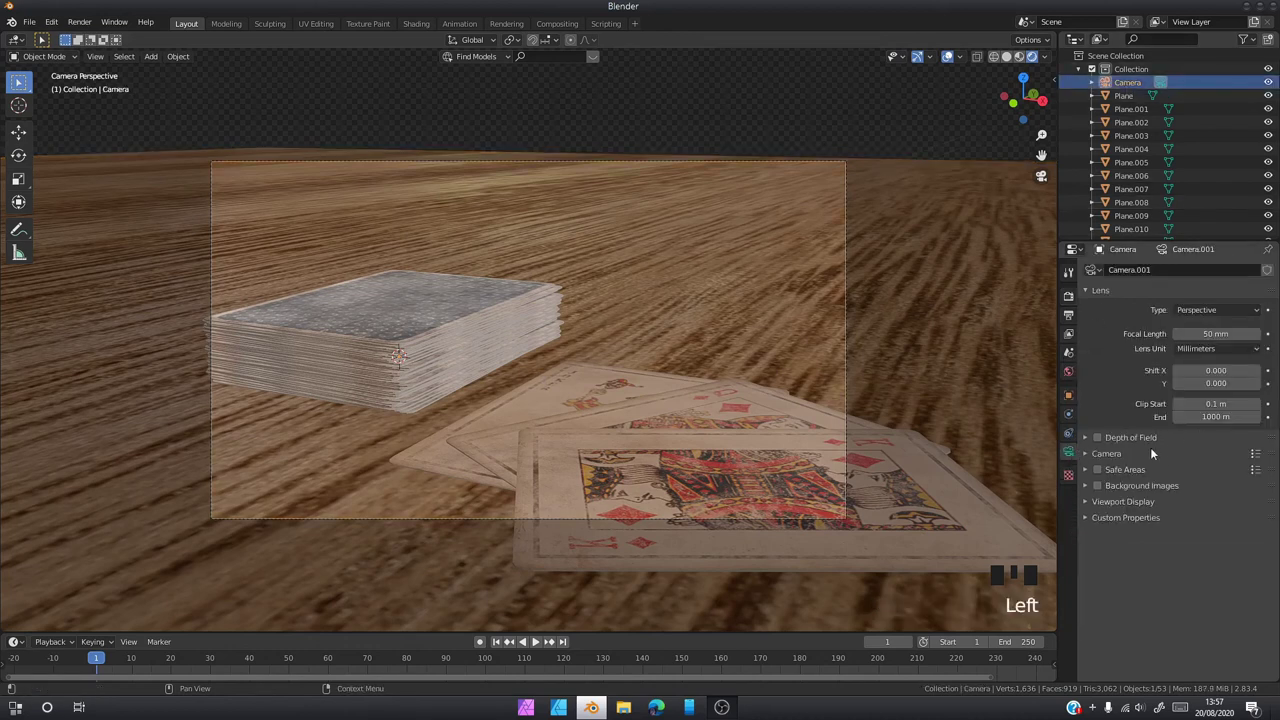
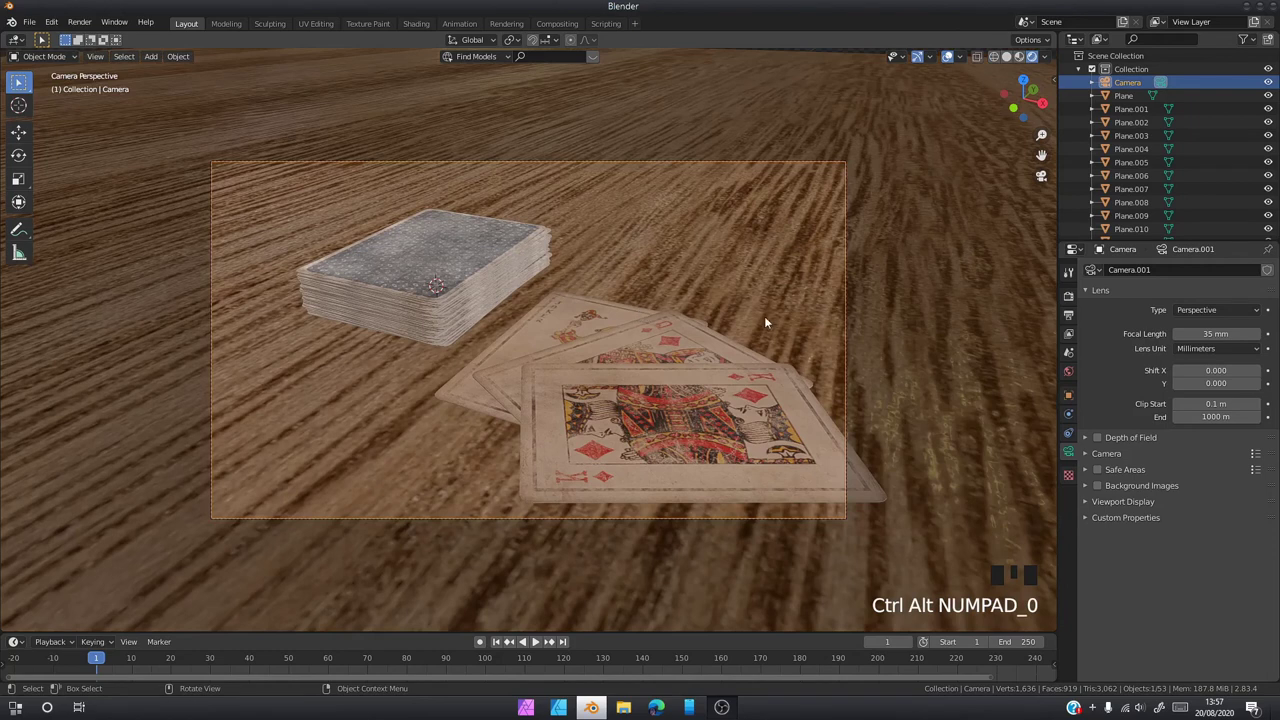
key("g")
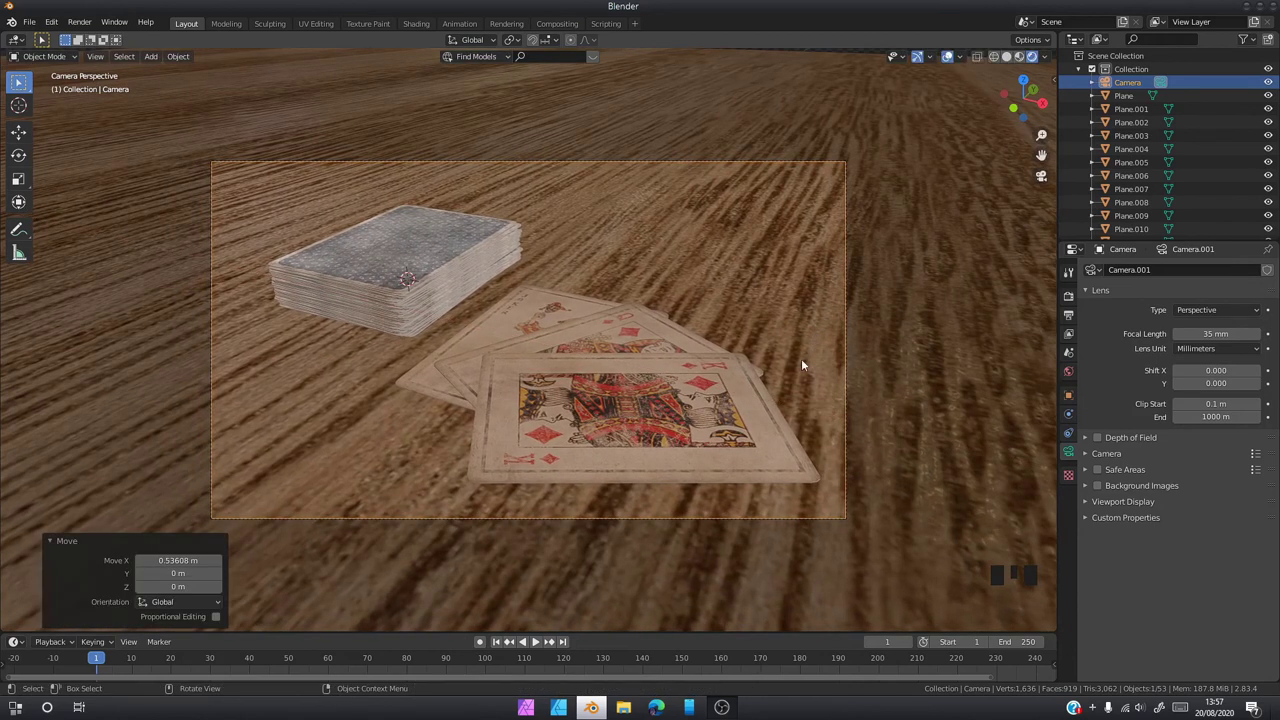
left_click(900, 314)
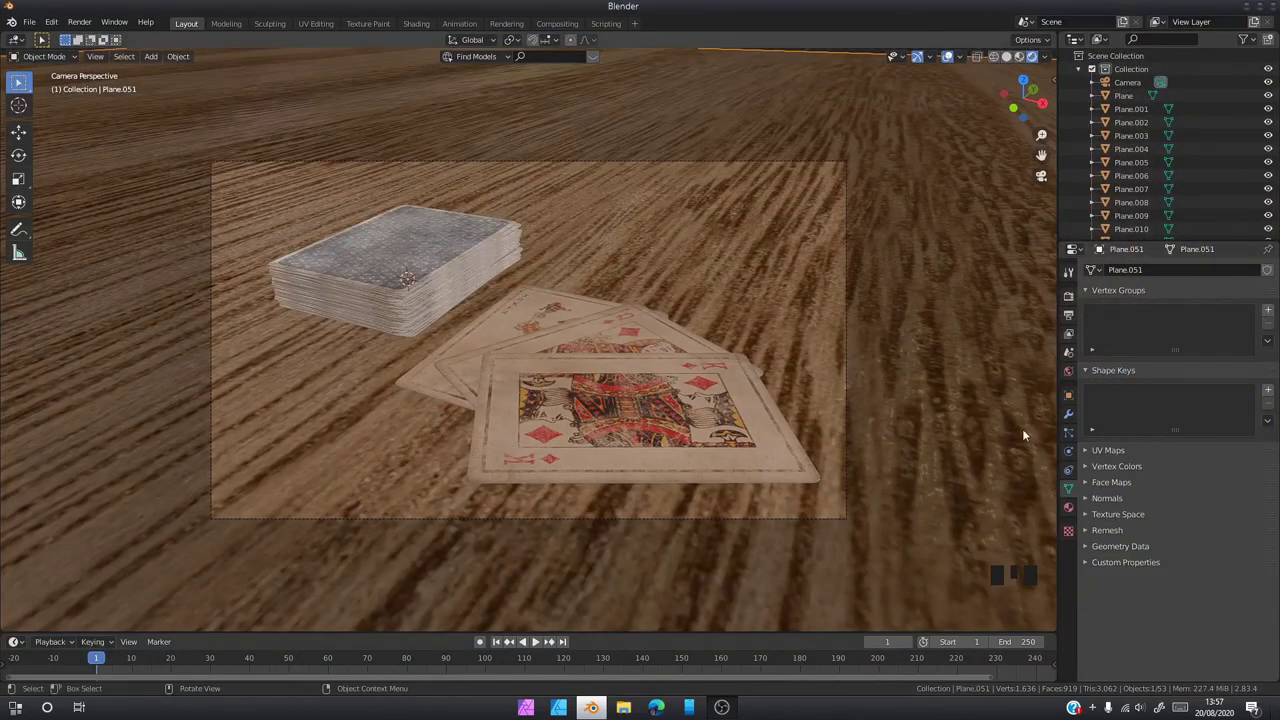
Set the camera's depth-of-field focus object to Plane.050 at f-stop 2.8
left_click(1142, 91)
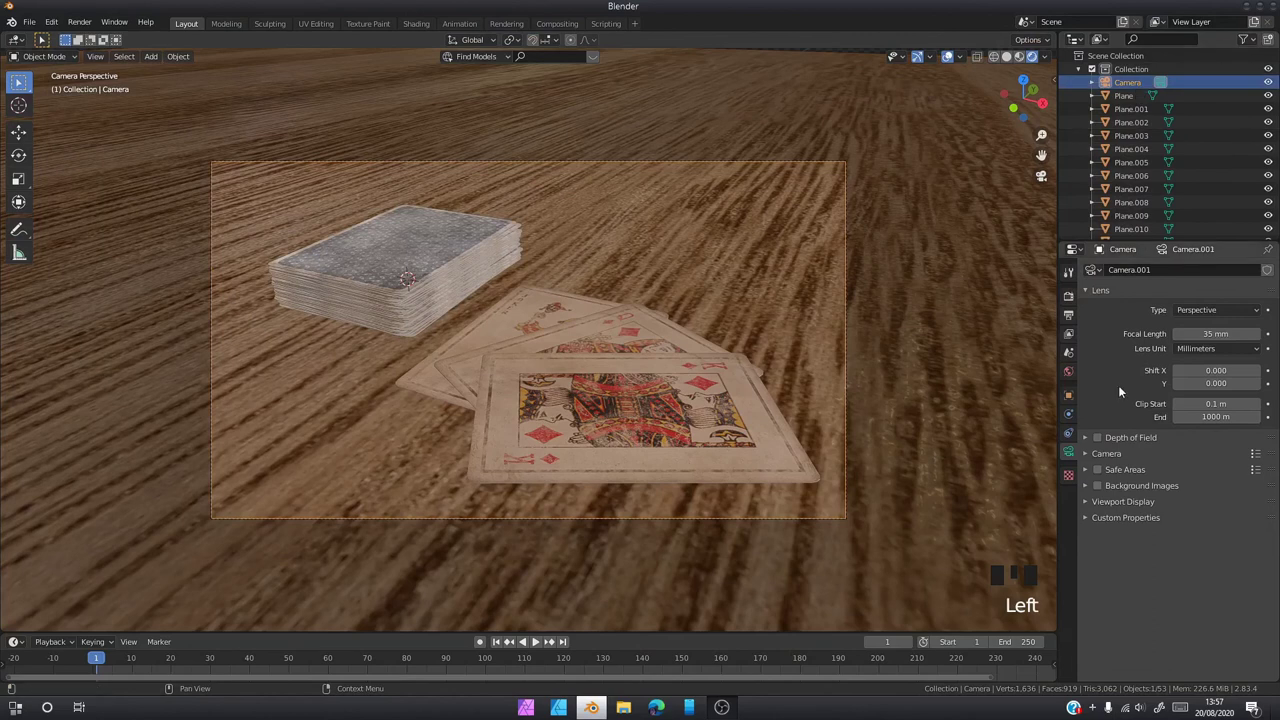
left_click_drag(1104, 442, 1092, 443)
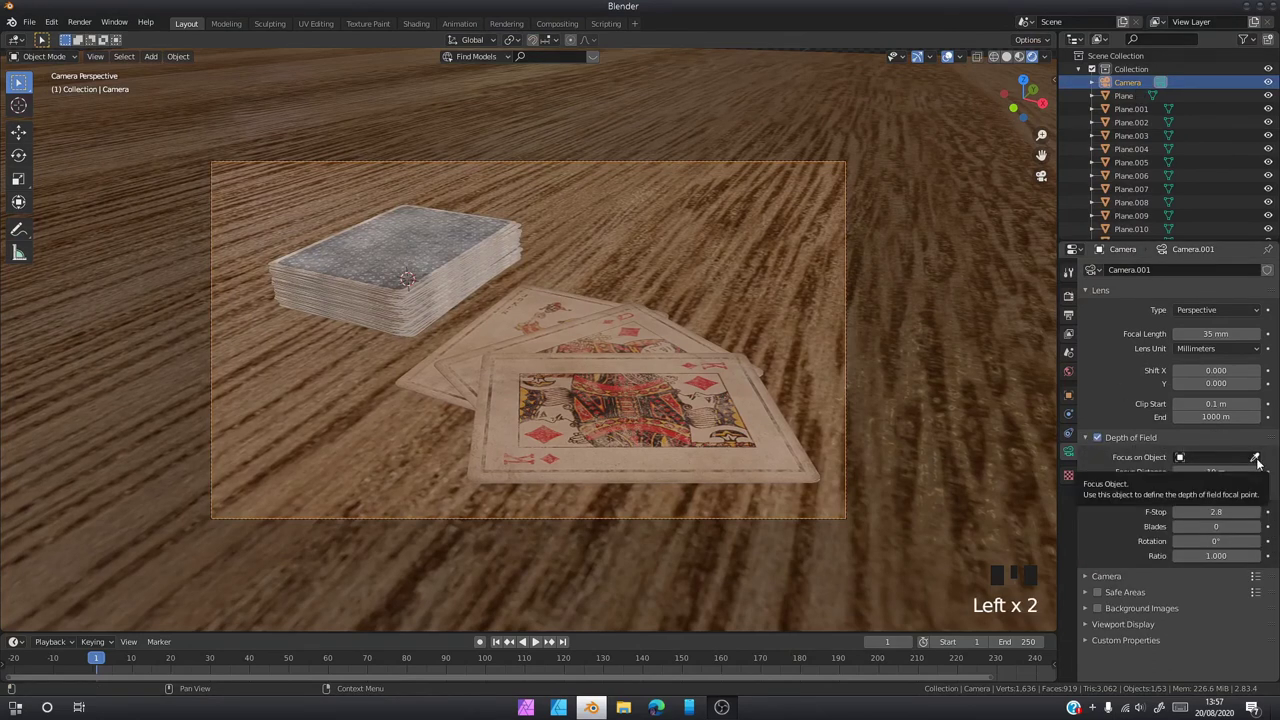